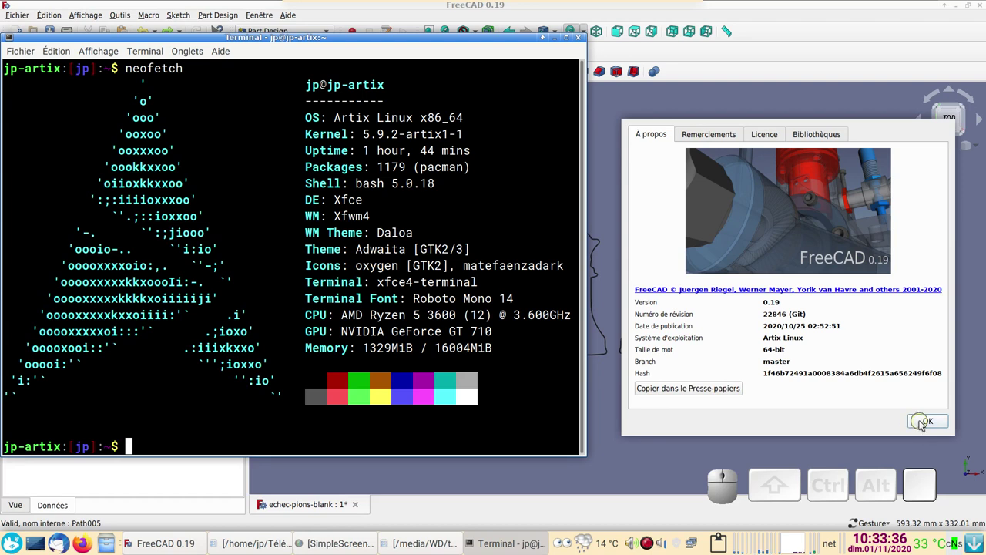
- Close the About FreeCAD version information, leaving the chess piece outlines document showing
left_click(926, 426)
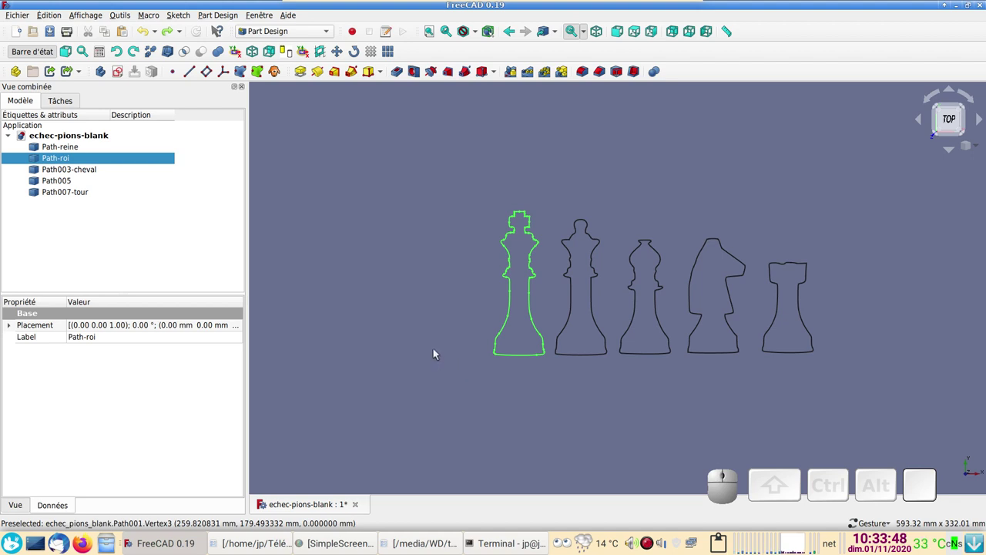
left_click(433, 349)
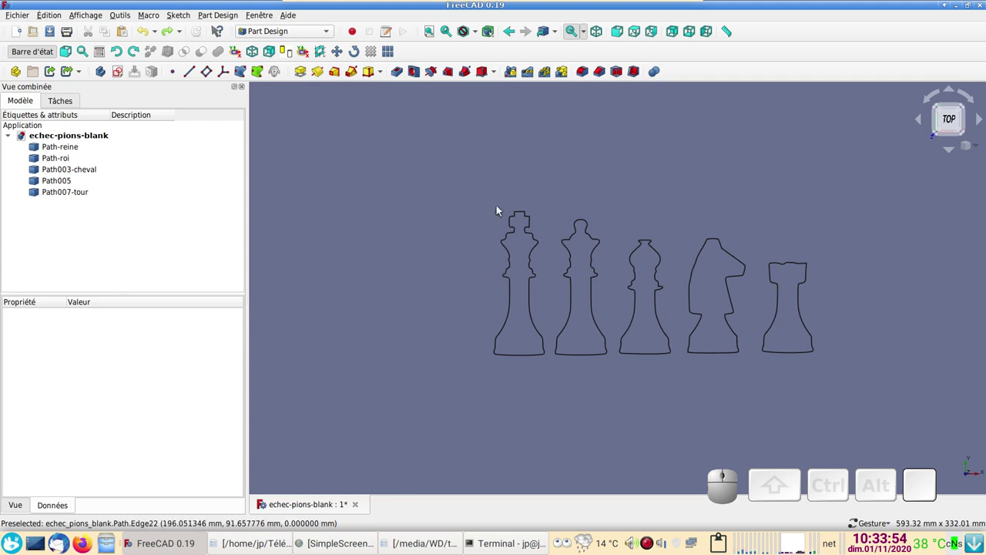
scroll("up", 3)
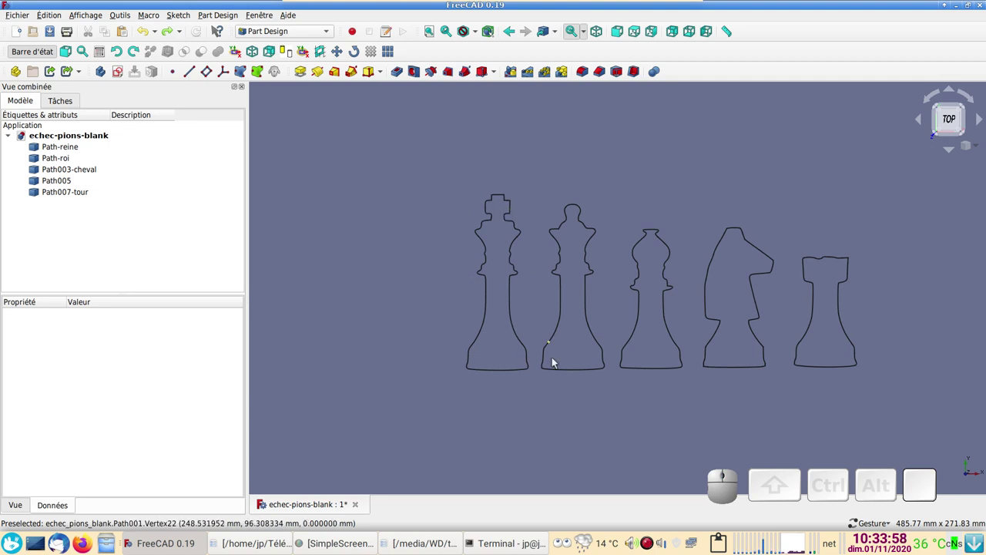
scroll("down", 3)
left_click_drag(533, 409, 522, 327)
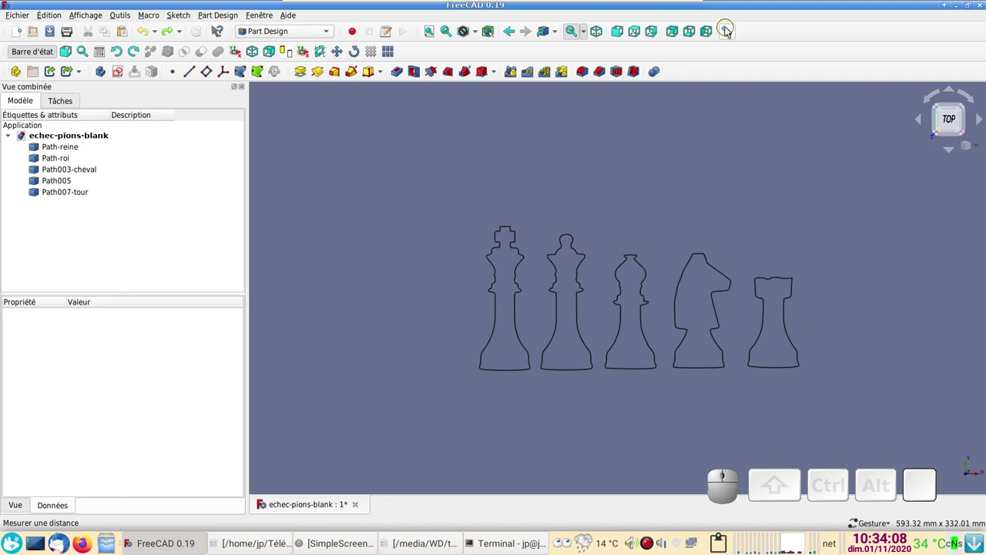
- Measure the king outline's 115.72 mm height, clear the measurement, and switch to the Draft workbench
left_click(730, 31)
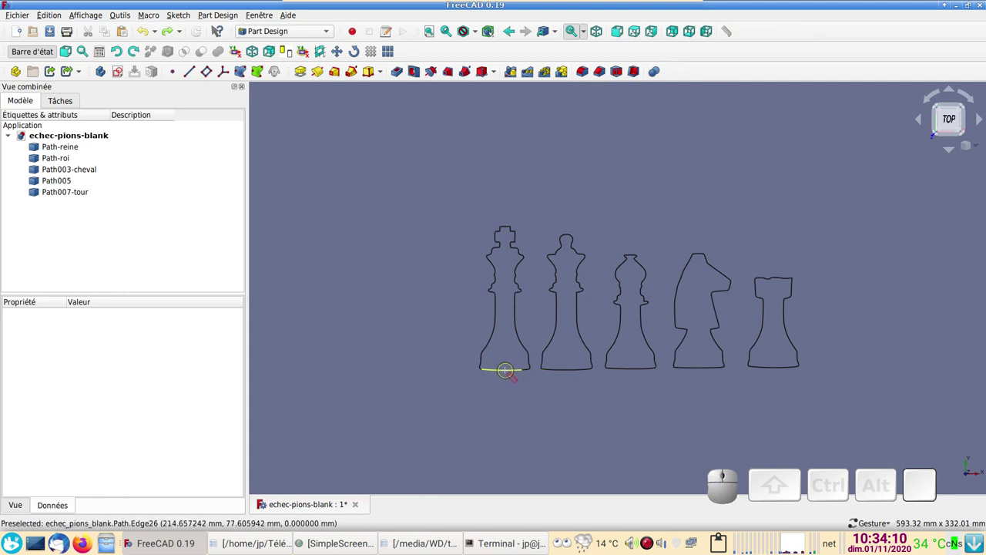
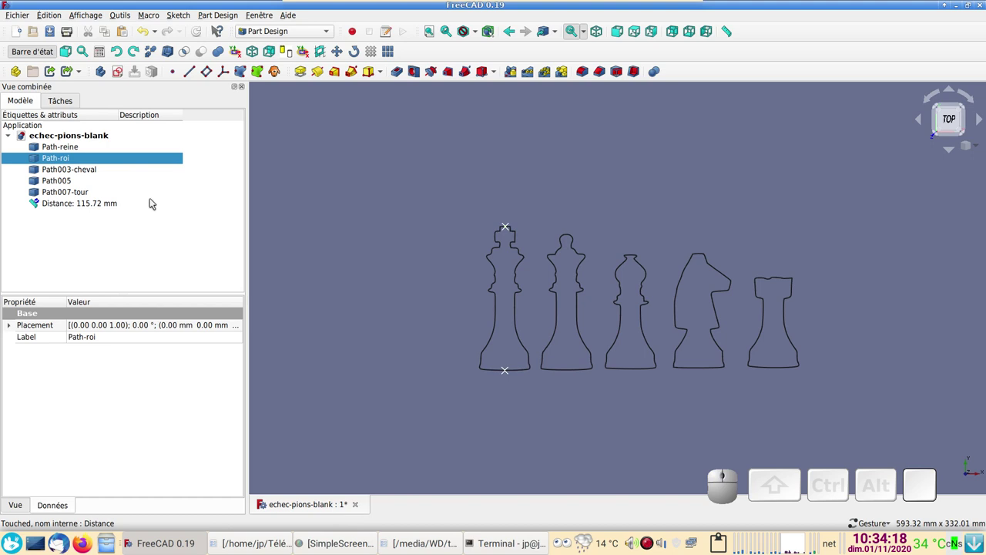
left_click(150, 34)
left_click(289, 36)
left_click(285, 15)
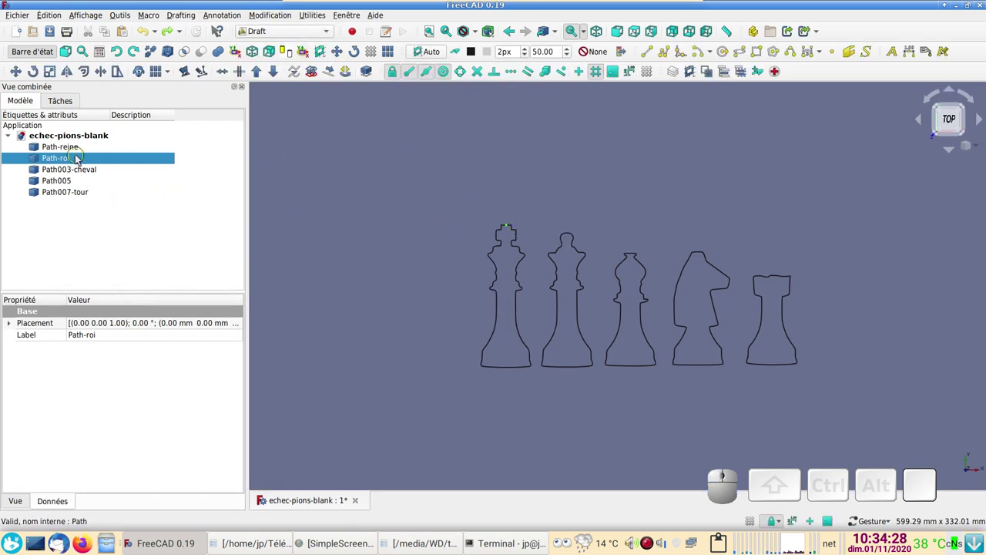
left_click(77, 150)
left_click(66, 160)
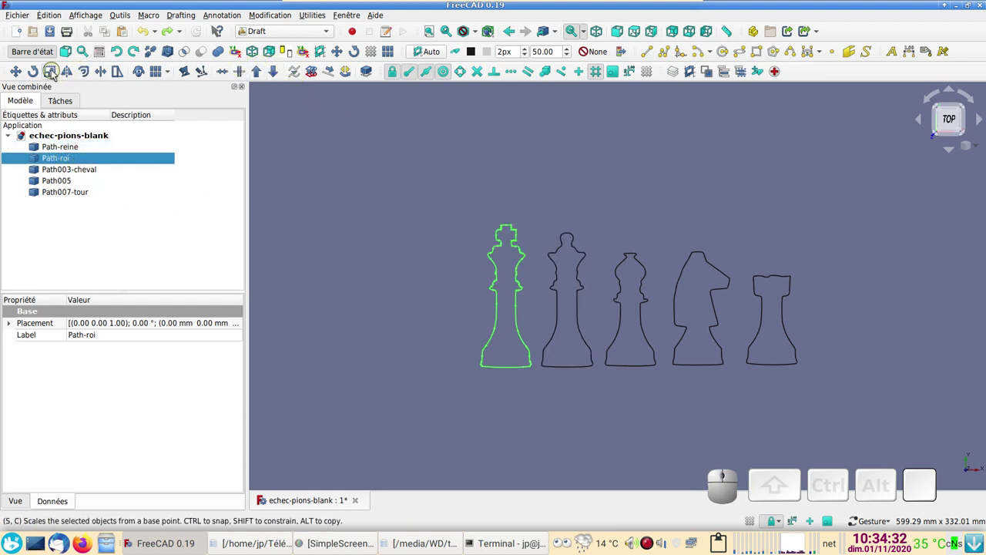
left_click(58, 75)
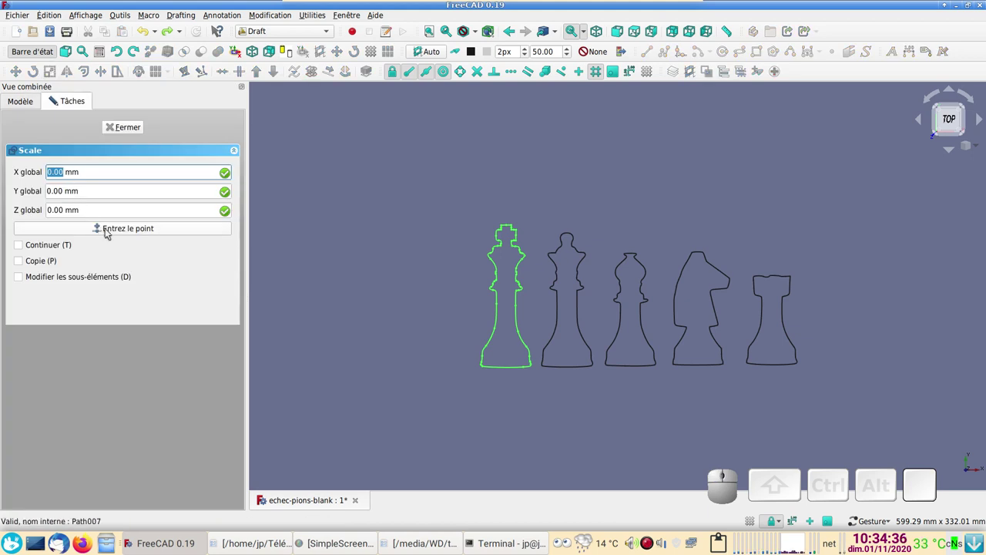
left_click(112, 234)
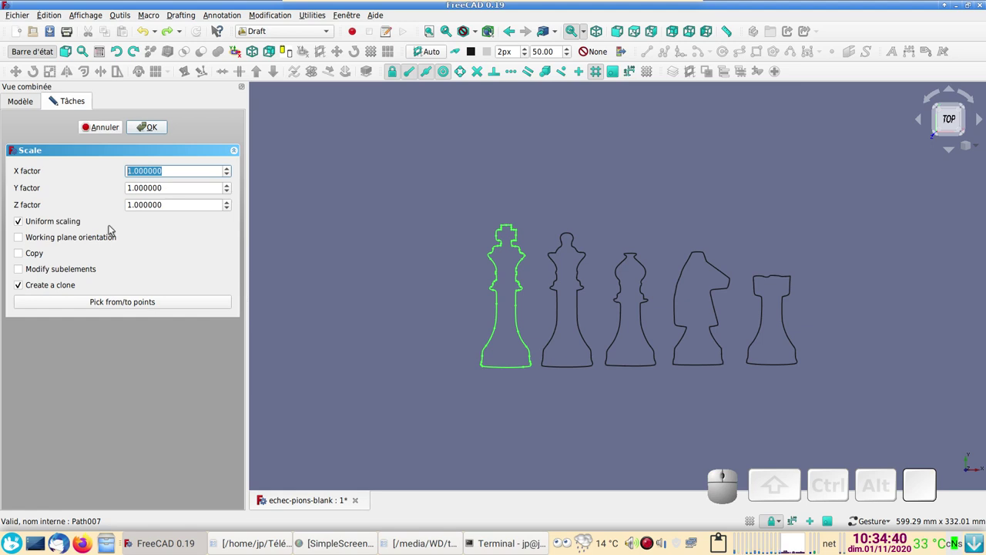
key("0")
key(".")
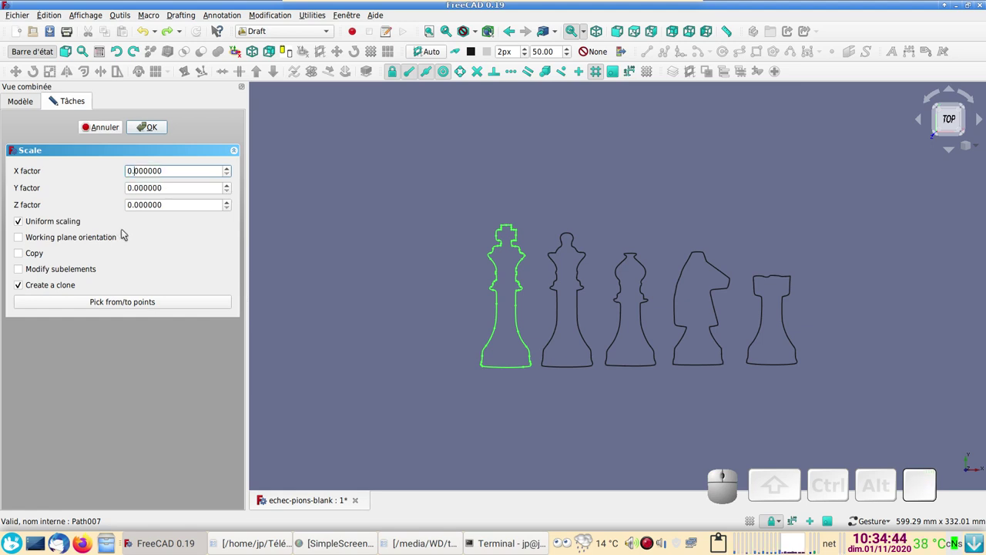
key("Delete")
key("6")
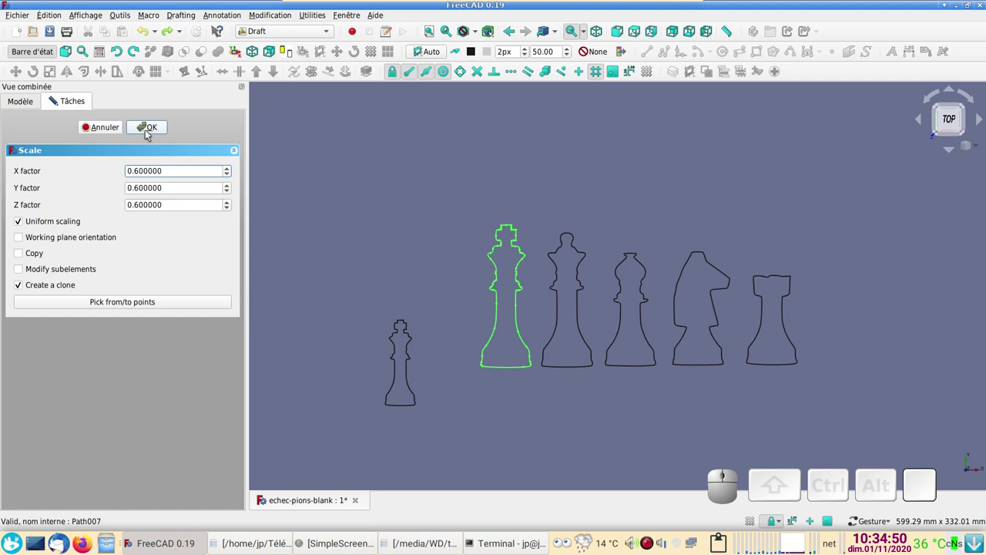
left_click(151, 132)
scroll("up", 3)
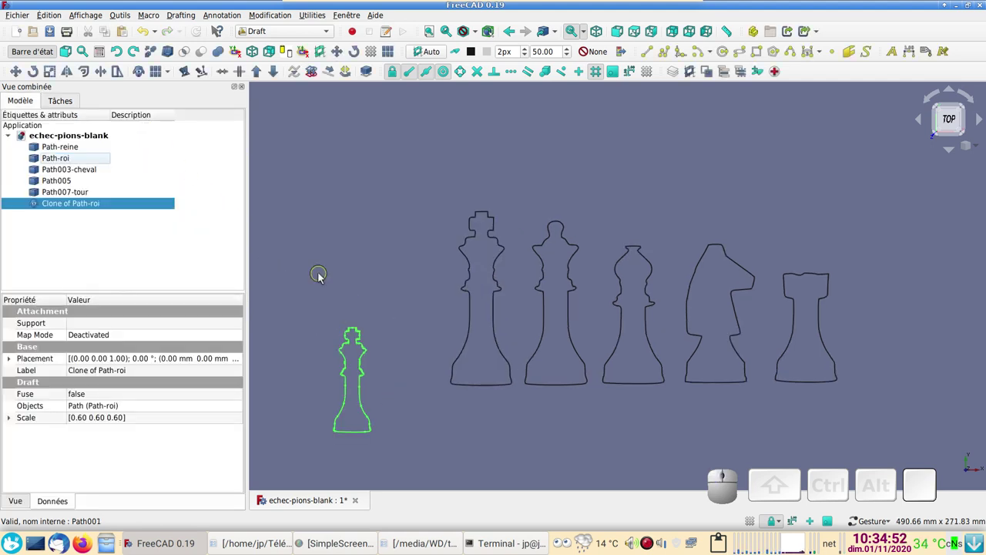
left_click_drag(330, 277, 232, 168)
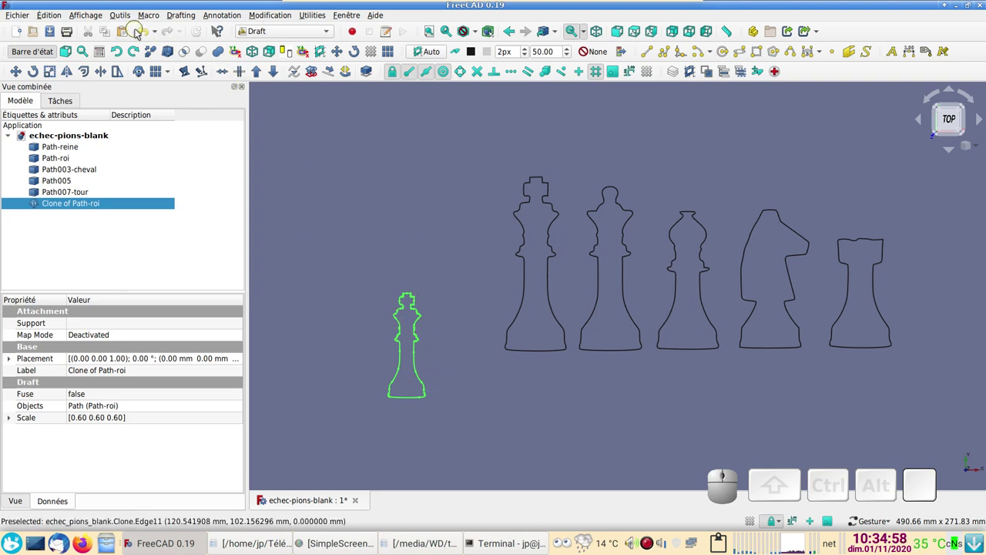
left_click(147, 31)
scroll("down", 3)
scroll("up", 3)
left_click_drag(421, 280, 437, 308)
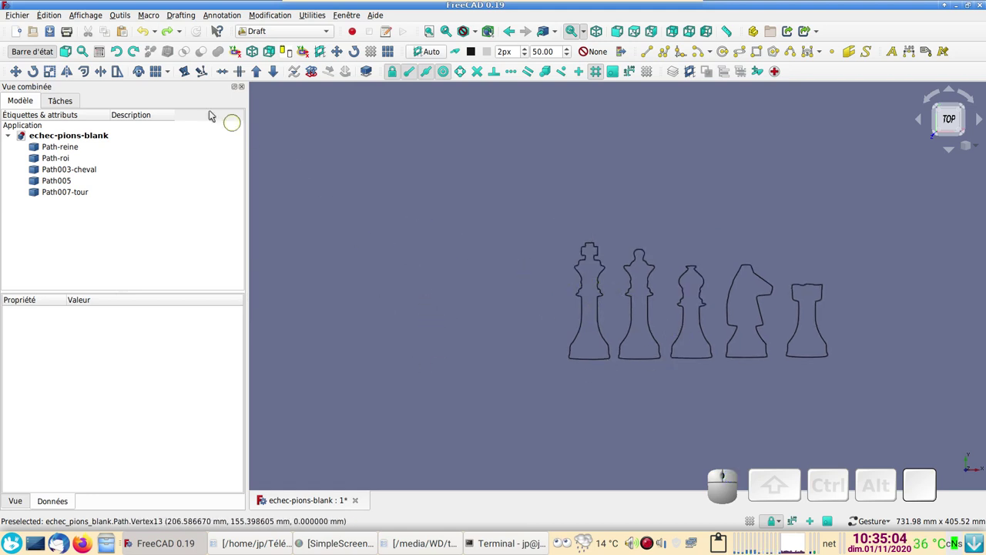
- Show the coordinate axes at the origin and pan them into view
left_click(100, 21)
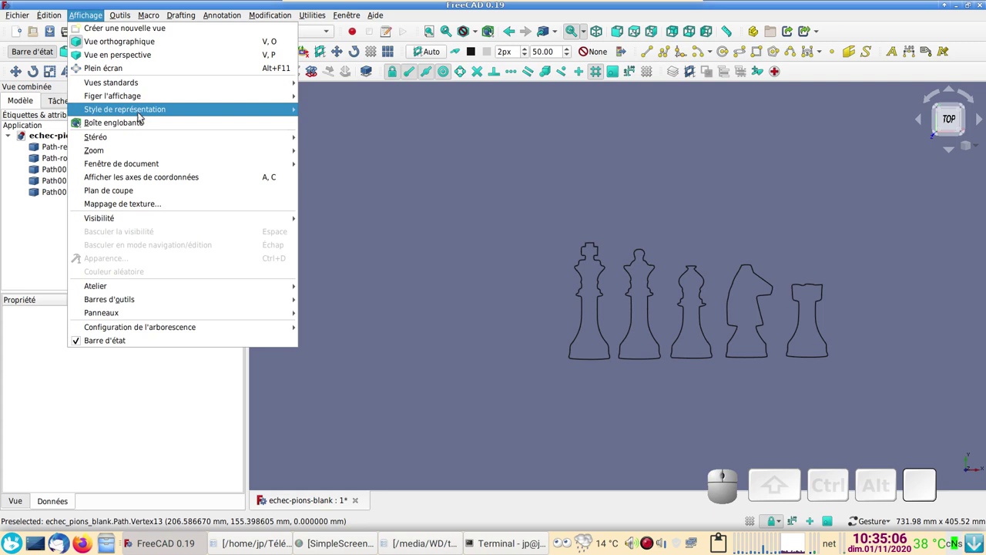
left_click(175, 181)
left_click_drag(574, 383, 395, 359)
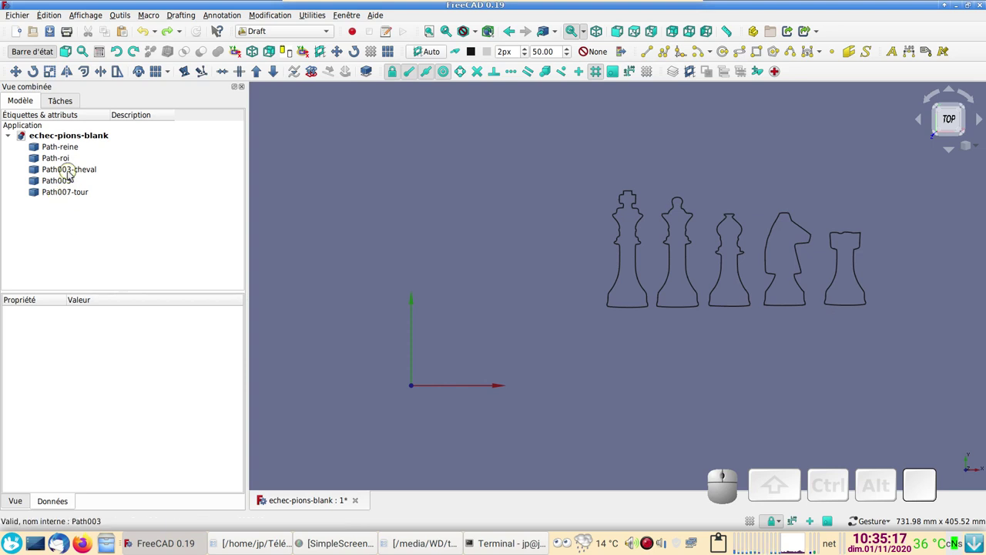
- Select the knight outline Path003-cheval and bring up its context menu for Transform
left_click(75, 175)
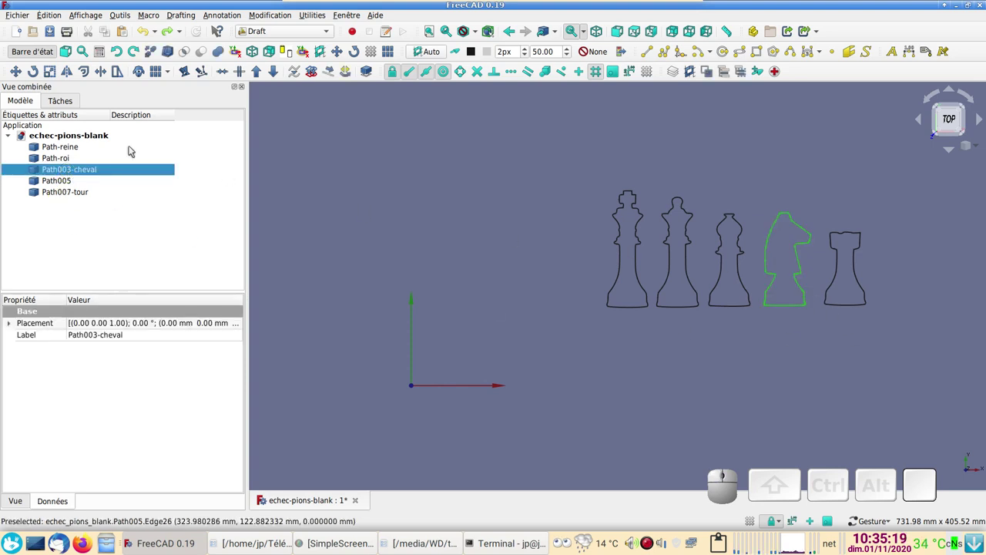
right_click(92, 171)
- Start the interactive Transform on the knight outline and pan the view toward the origin
left_click(121, 183)
left_click_drag(524, 385, 365, 315)
left_click_drag(363, 310, 732, 436)
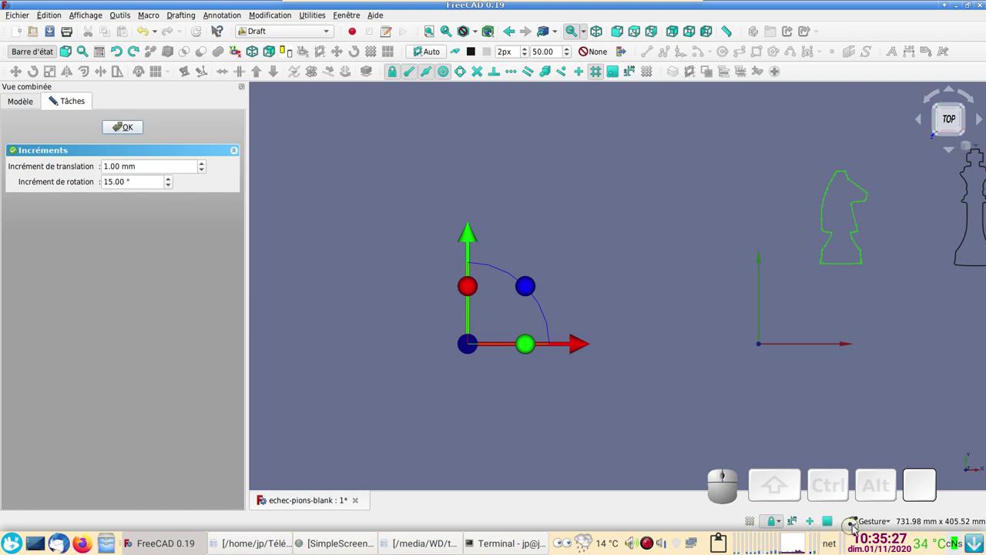
left_click(875, 519)
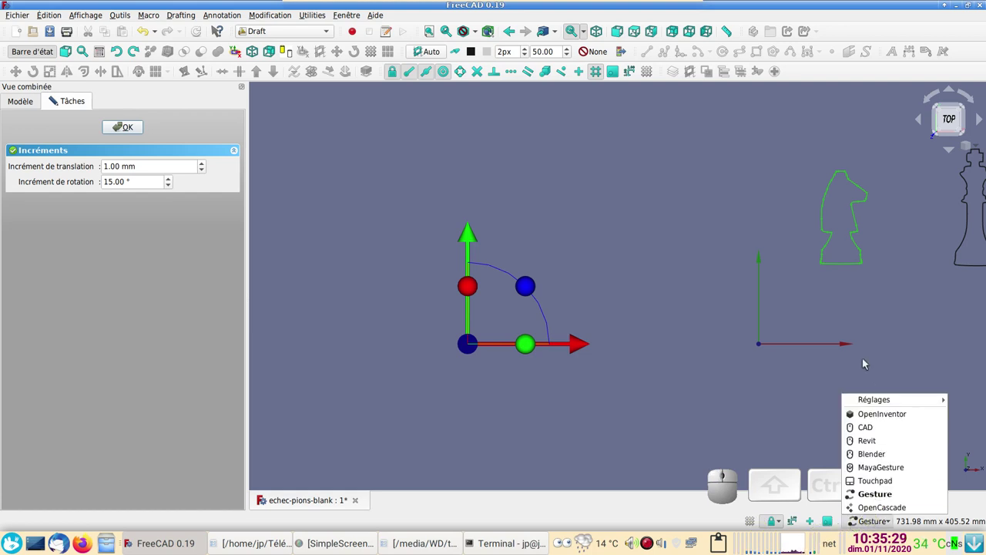
left_click(698, 393)
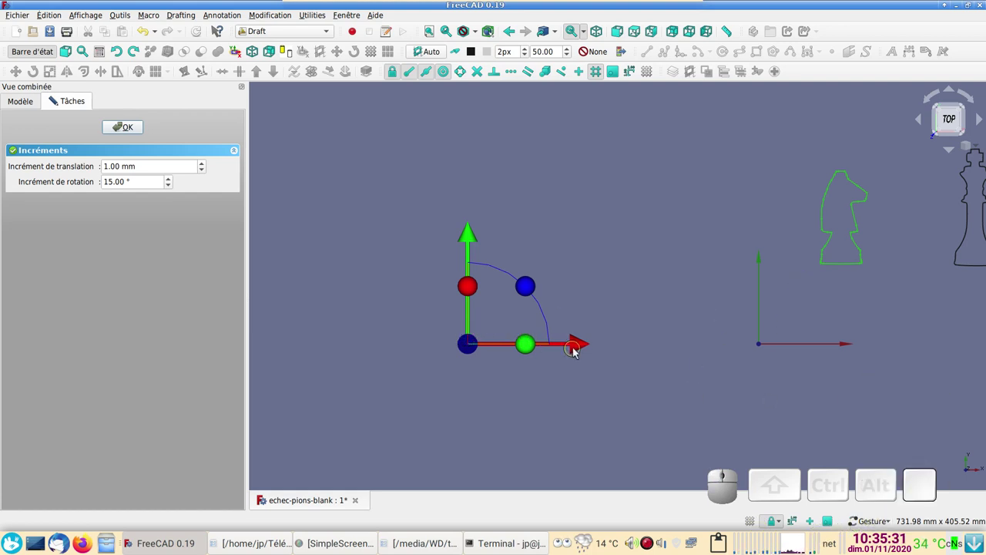
- Drag the knight left and down so its base centre sits on the origin, then confirm the placement
left_click_drag(580, 349, 451, 287)
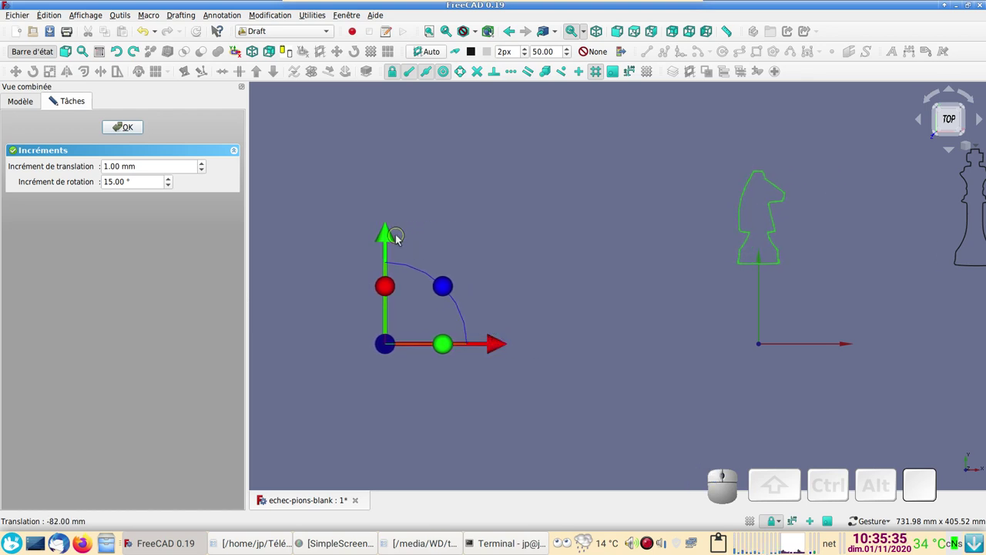
left_click_drag(394, 234, 412, 318)
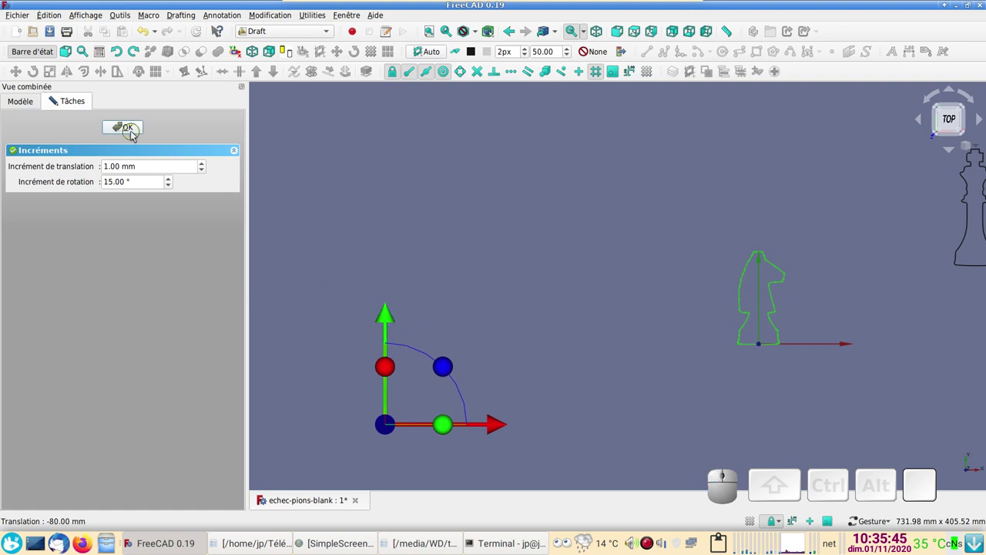
left_click(133, 132)
left_click_drag(562, 252, 389, 295)
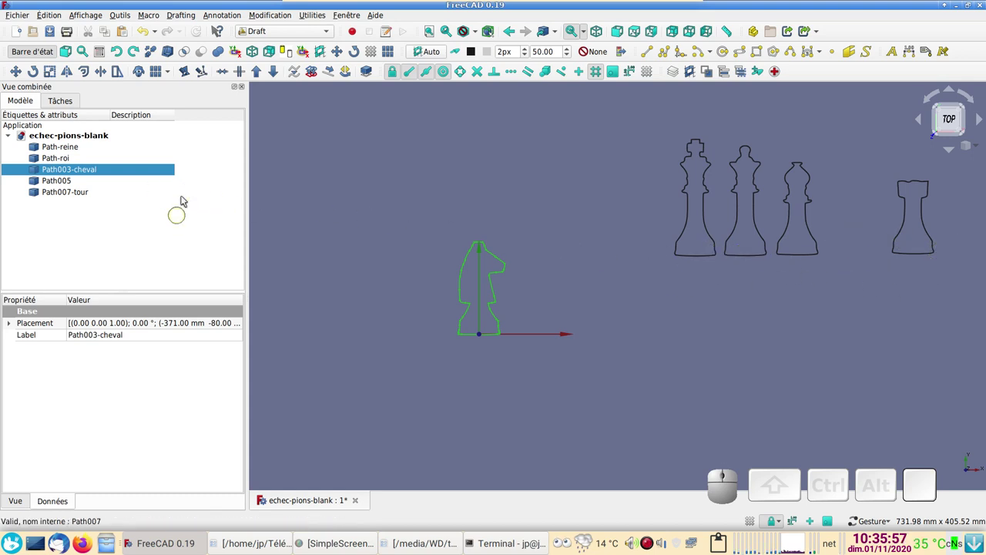
- Switch to Part Design and create a new Body from the selected knight outline
left_click(290, 31)
left_click(292, 61)
left_click(26, 100)
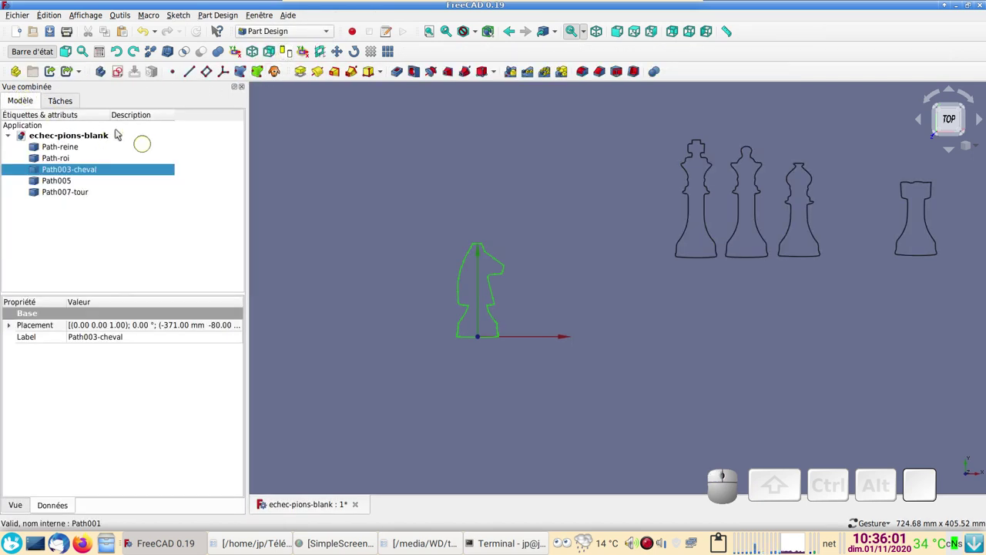
left_click(110, 78)
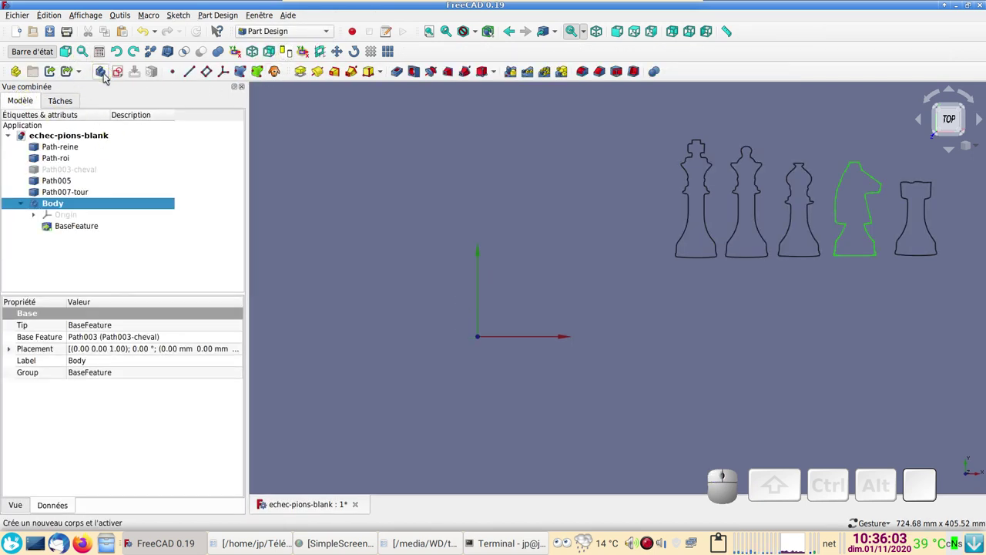
- Clear the knight from the Body's BaseFeature and start a new sketch on its XY plane
left_click(147, 32)
left_click(63, 204)
left_click(60, 211)
left_click(103, 75)
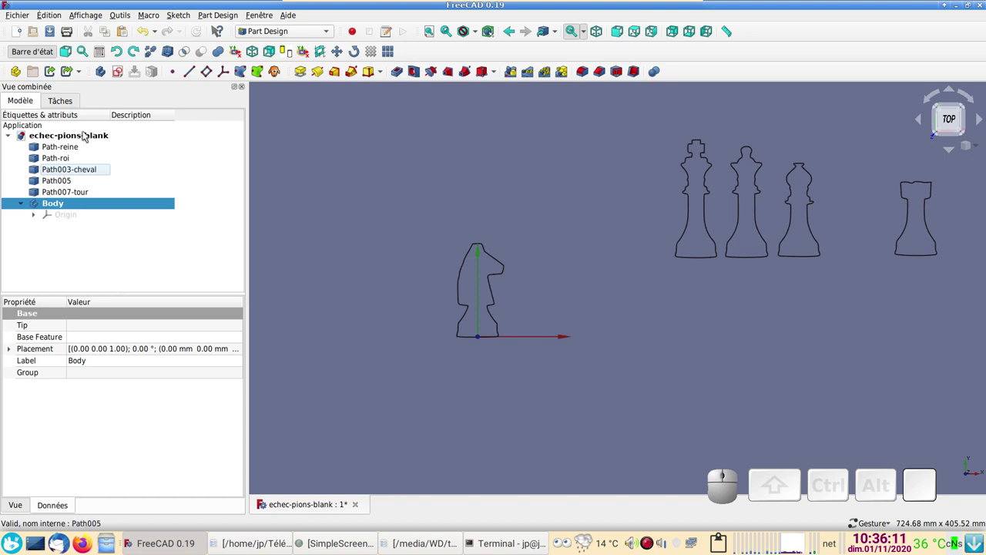
left_click(120, 70)
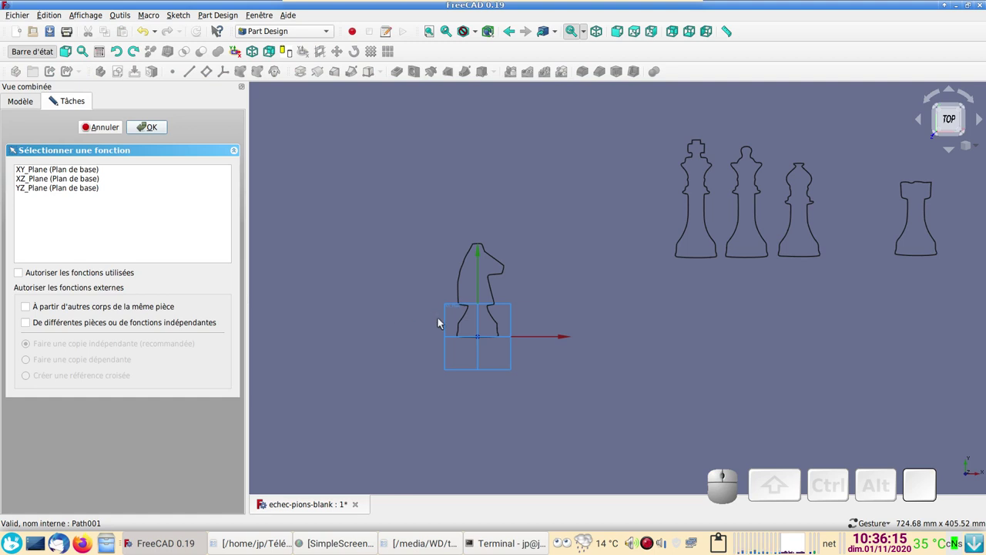
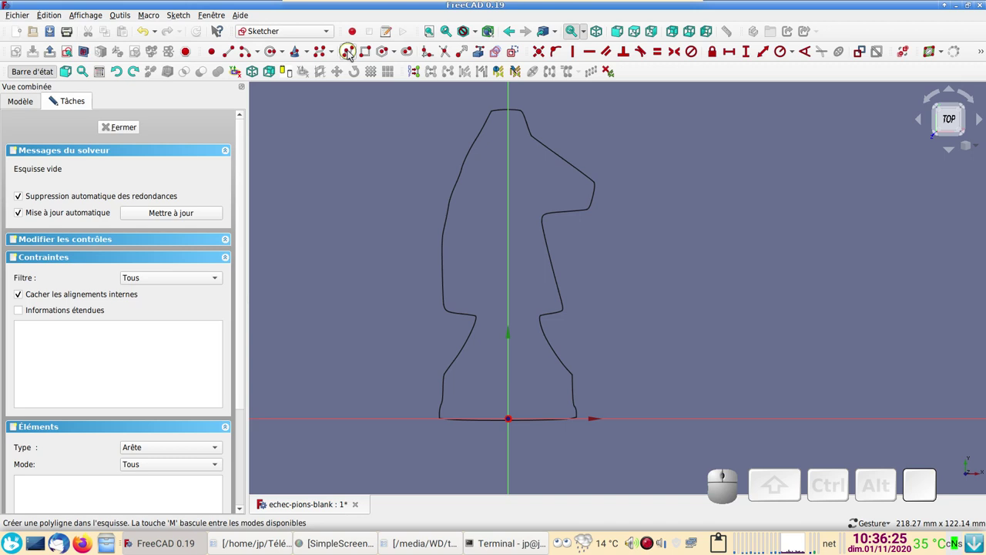
- Draw the knight's bottom base line from the origin, then begin a B-spline up its right edge
left_click(354, 52)
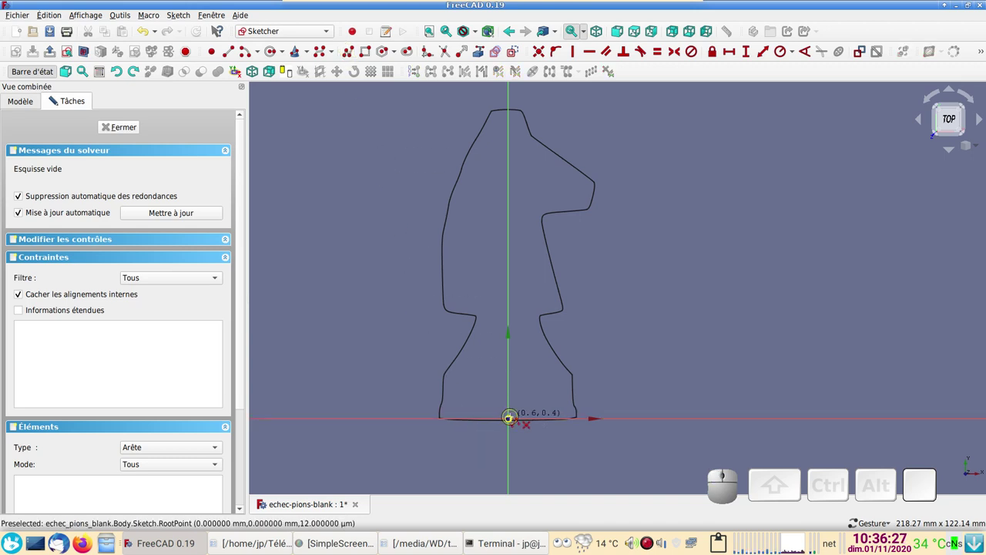
left_click(56, 92)
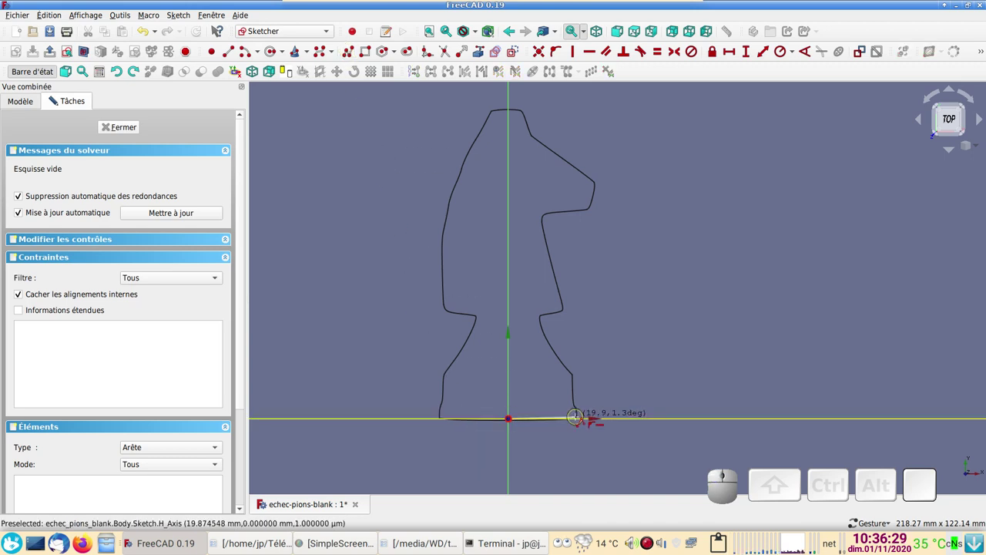
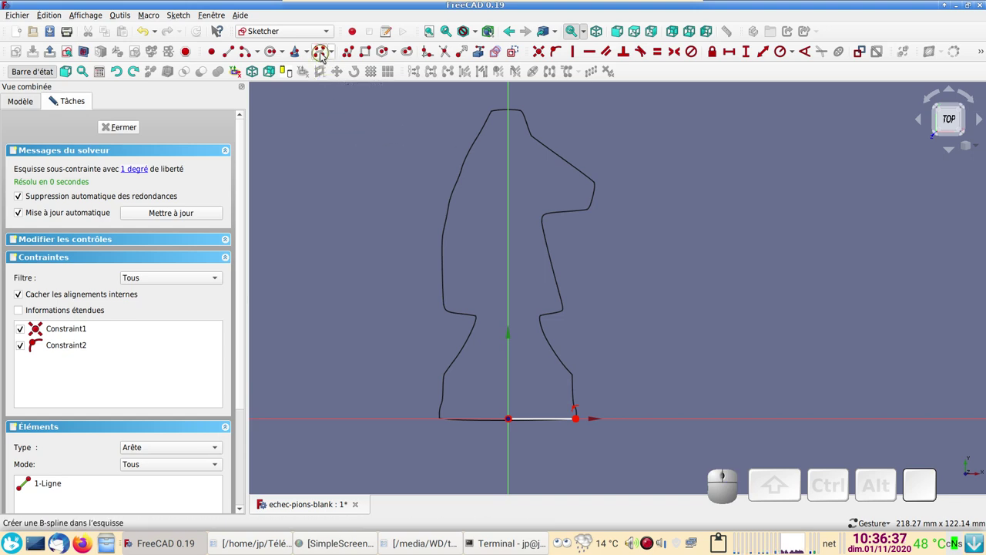
left_click(327, 57)
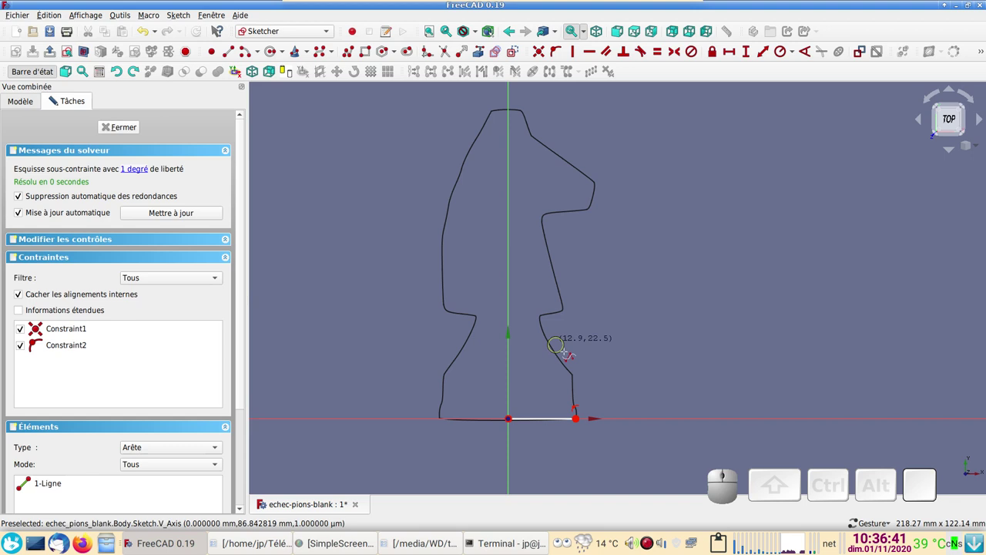
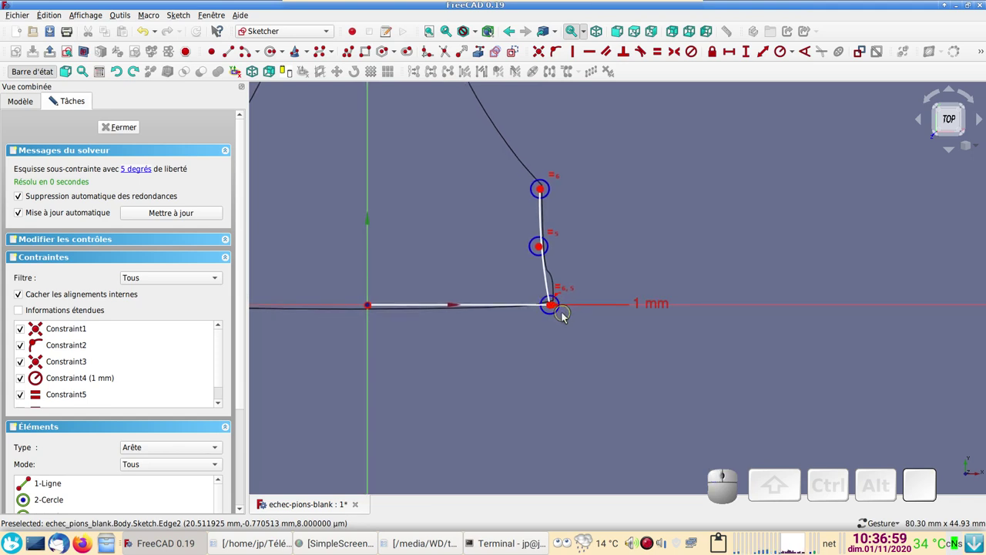
- Drag the B-spline poles onto the knight's base outline, undoing a bad curve segment
left_click_drag(560, 314, 526, 257)
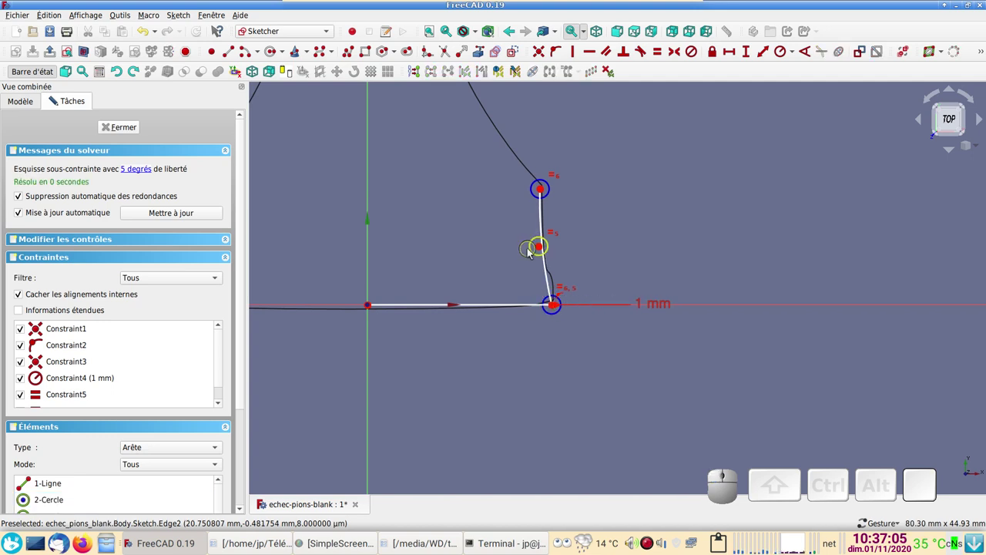
left_click_drag(533, 252, 528, 254)
left_click_drag(535, 251, 512, 350)
scroll("down", 3)
left_click_drag(526, 359, 254, 204)
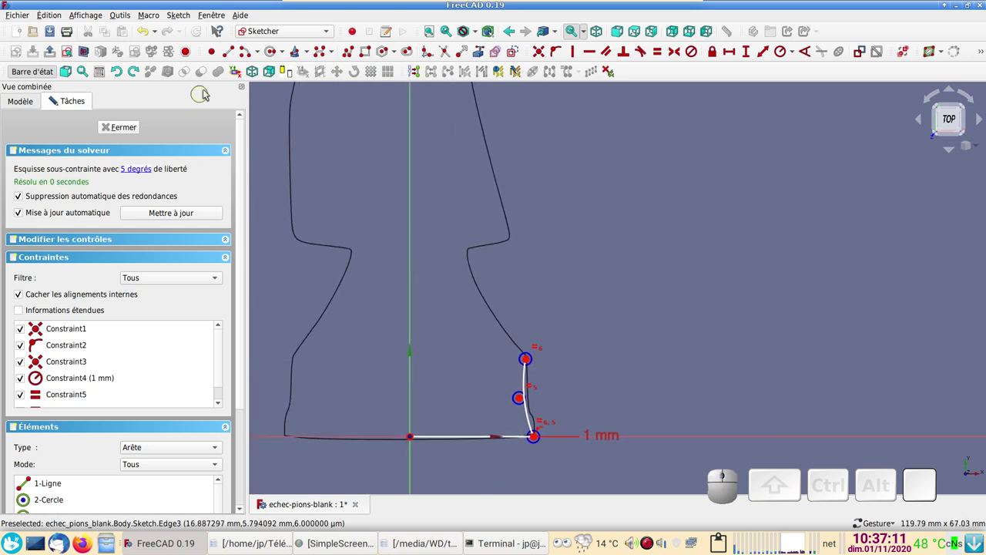
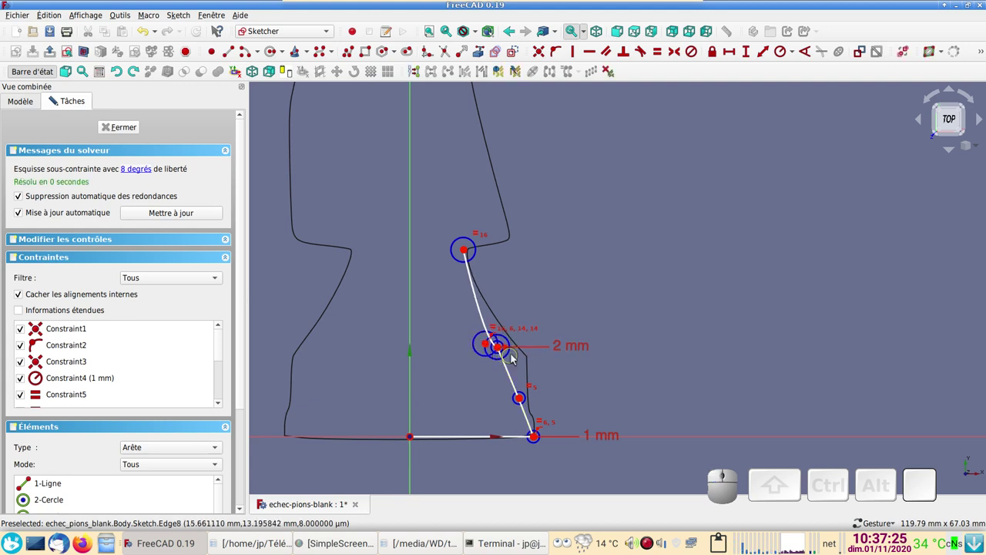
left_click_drag(513, 354, 532, 371)
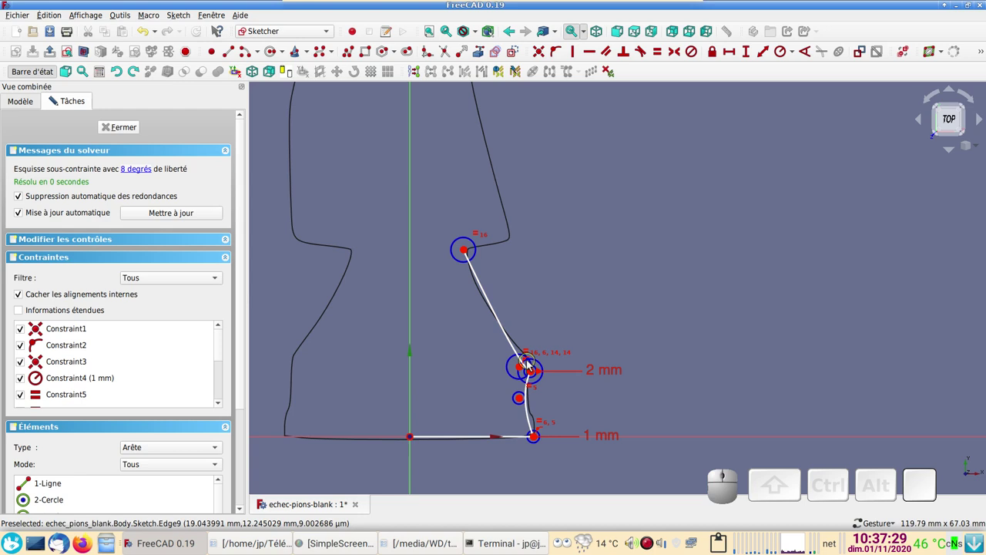
left_click(152, 38)
left_click(151, 38)
left_click(152, 38)
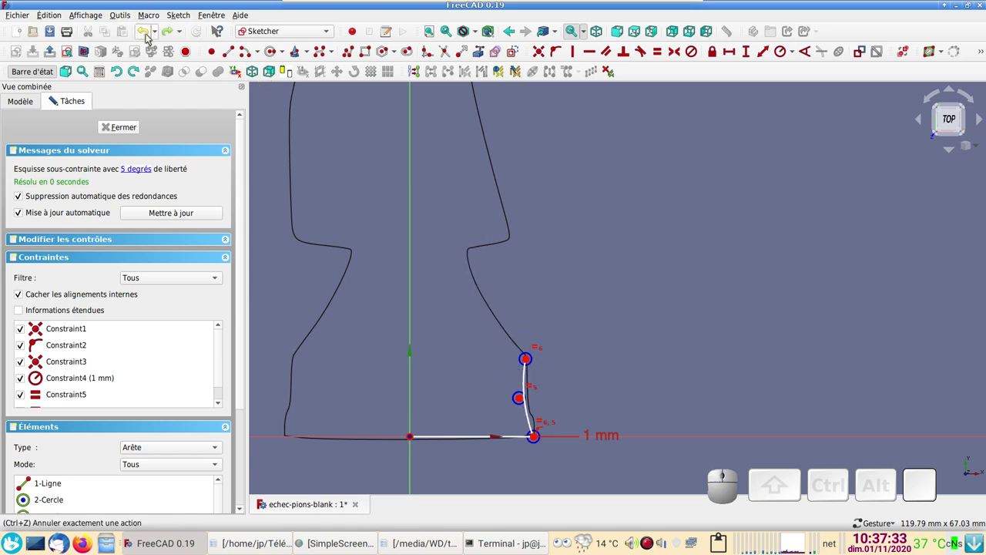
- Add a second B-spline up the knight's neck and close the profile with straight lines to the Y axis
left_click(321, 56)
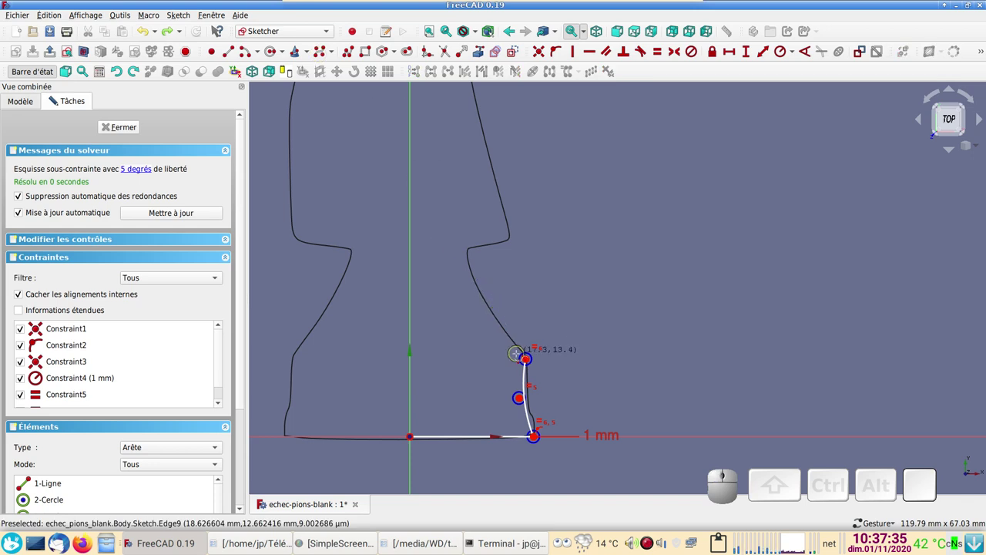
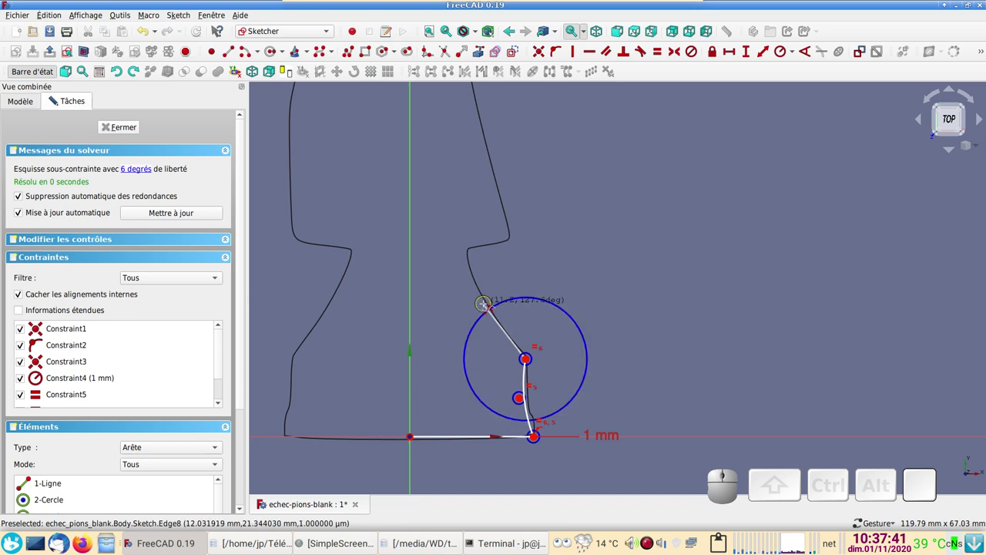
left_click(55, 92)
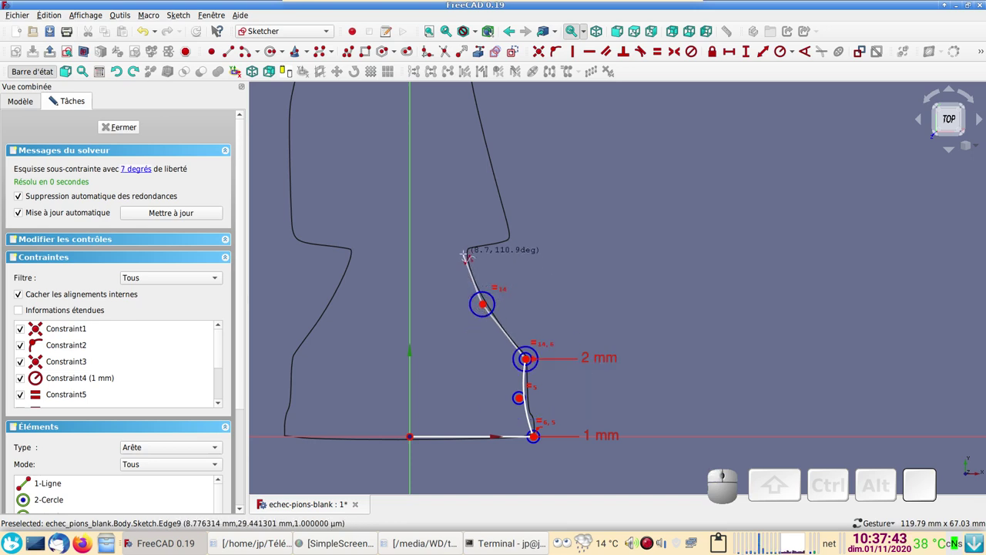
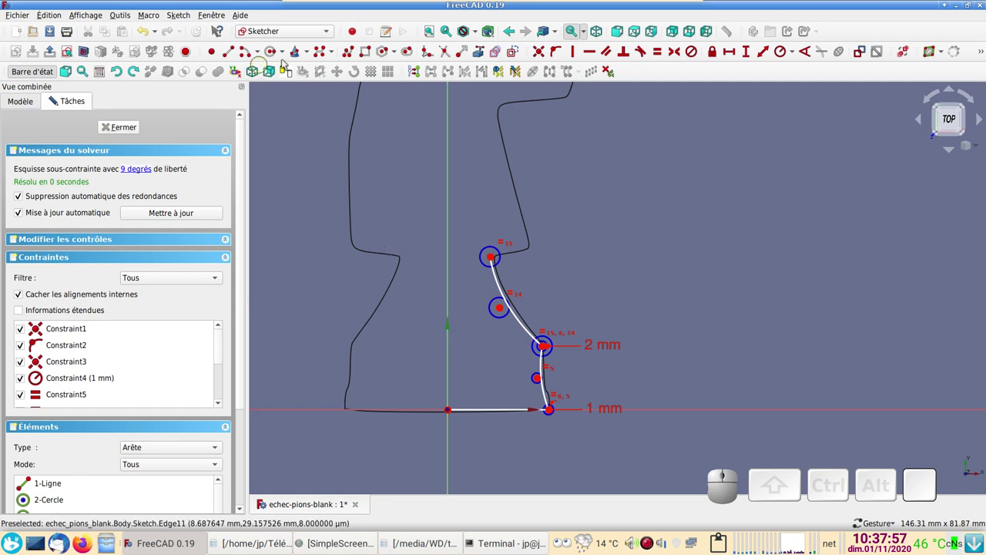
left_click(354, 56)
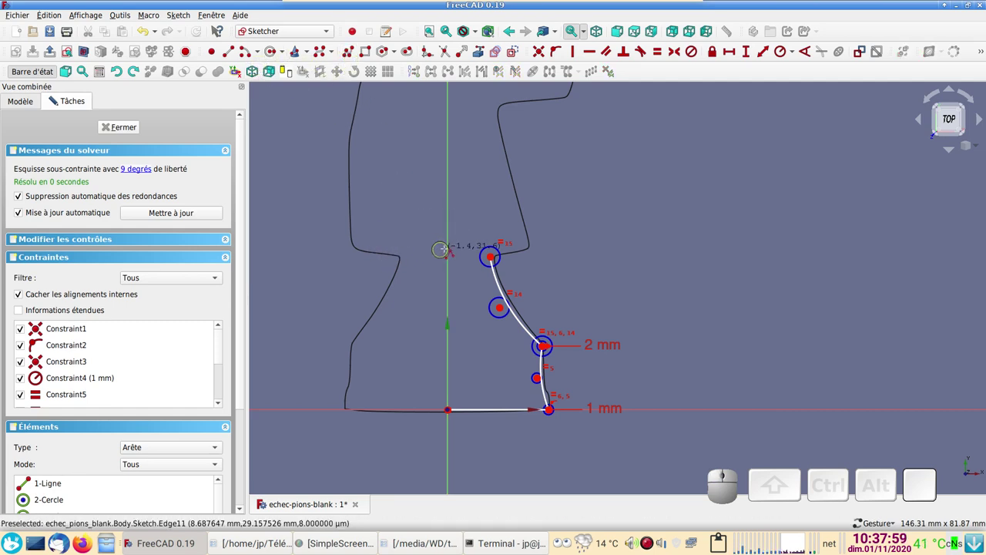
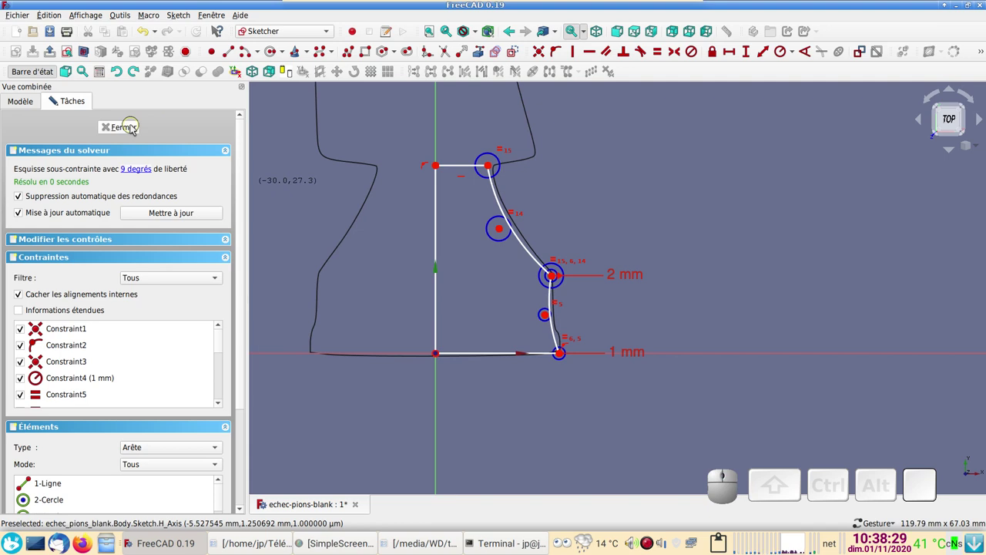
- Close the sketch, try a Revolution and cancel it, then reopen the profile sketch
left_click(136, 129)
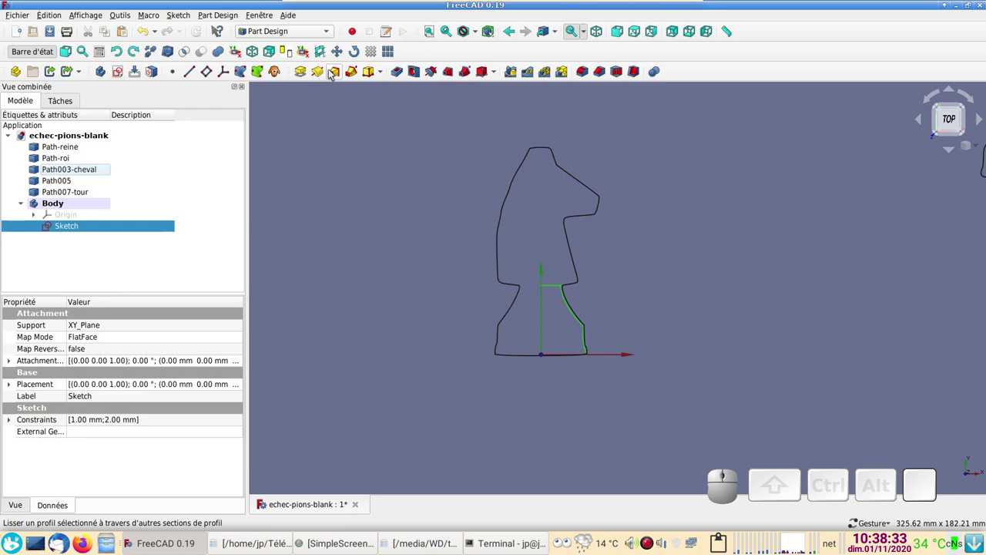
left_click(322, 76)
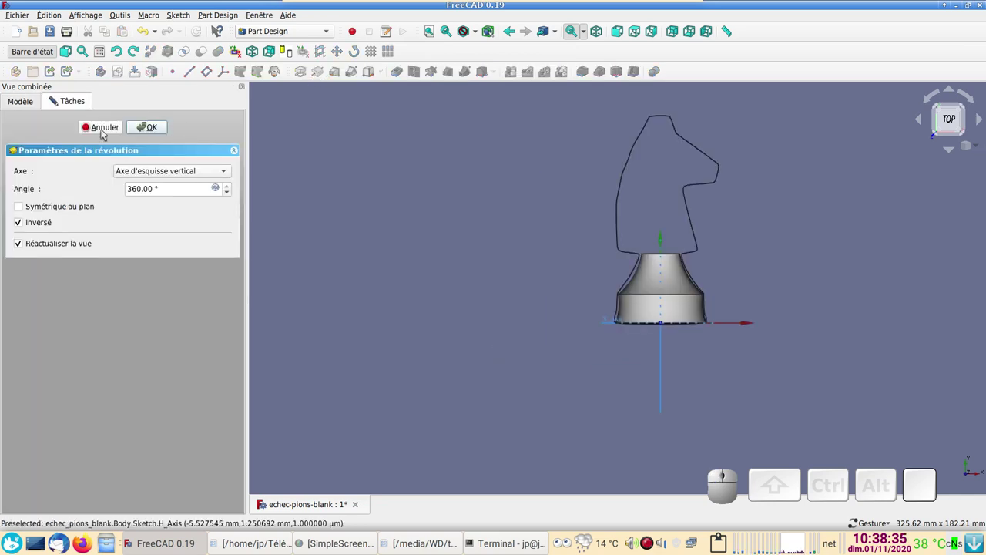
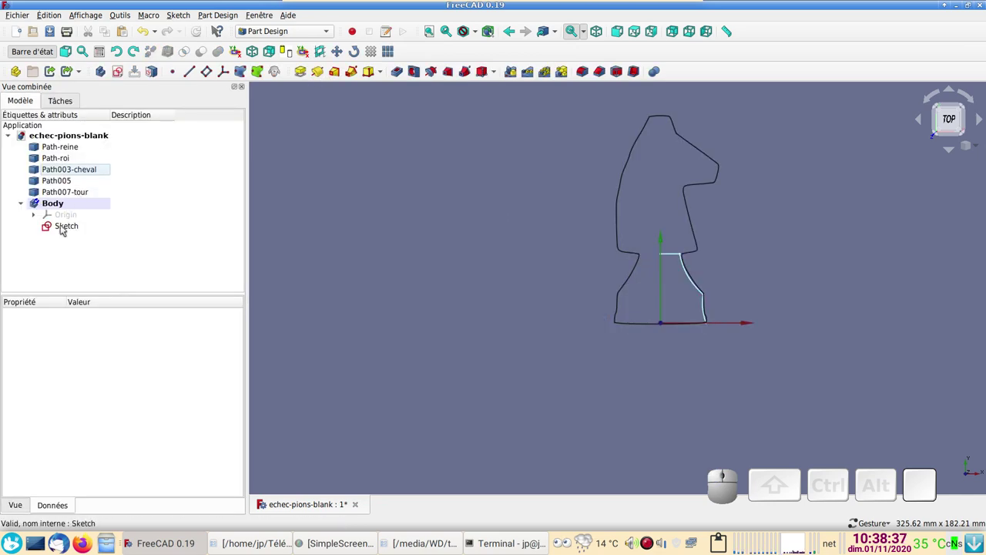
left_click(67, 229)
scroll("up", 3)
left_click_drag(426, 271, 262, 322)
- Delete the top closing line of the profile and close the sketch again
right_click(342, 313)
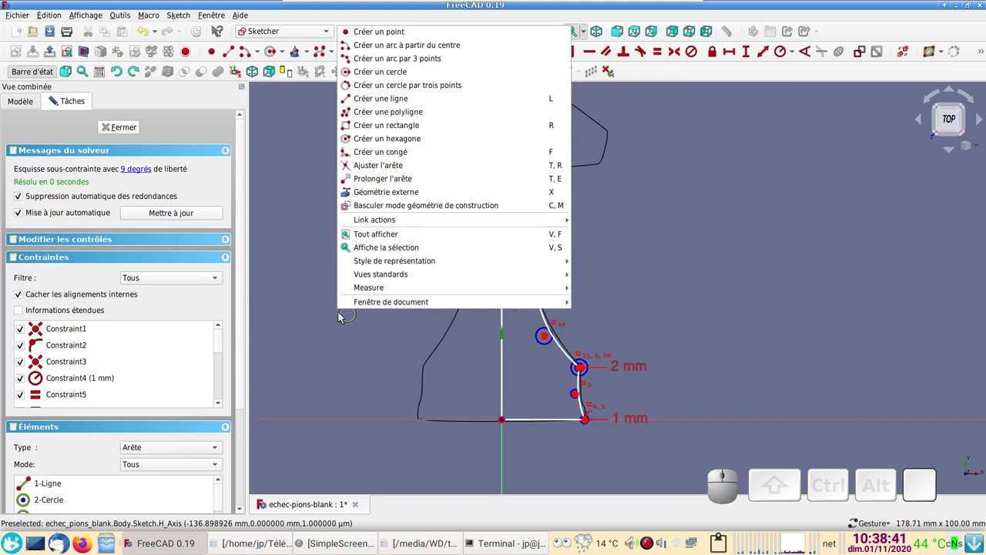
left_click(340, 316)
left_click(521, 293)
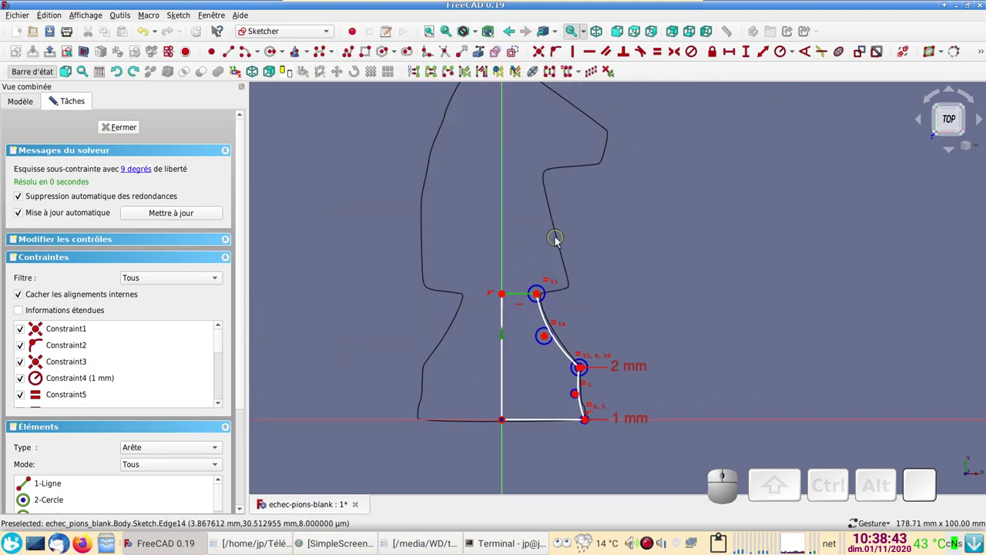
key("Delete")
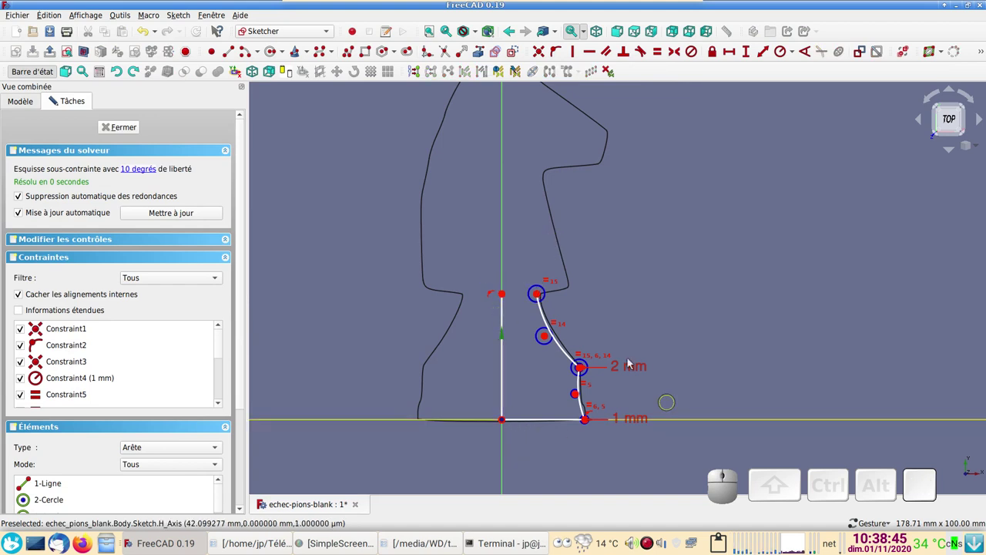
left_click(136, 135)
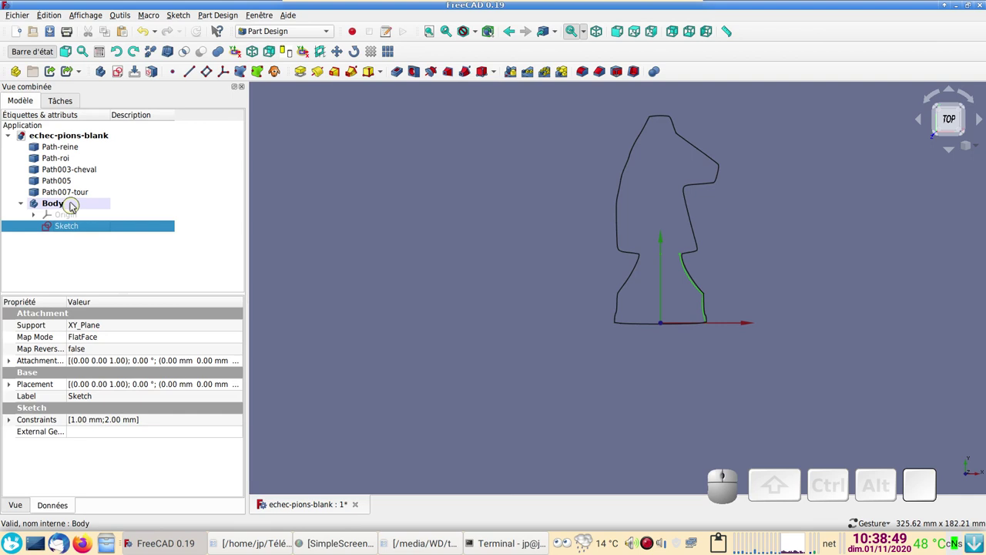
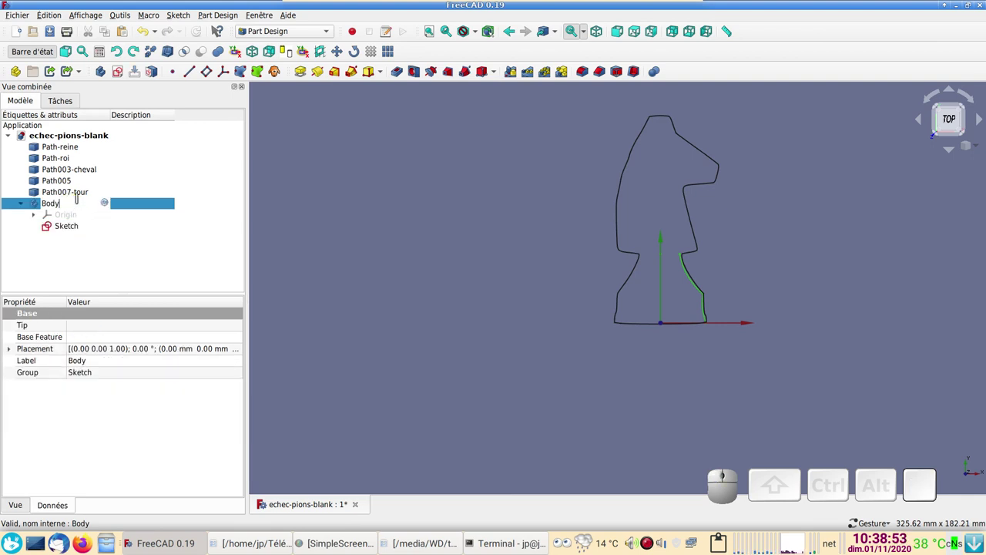
- Rename the body Body-cheval and paste a duplicate of it with its dependencies
key("-")
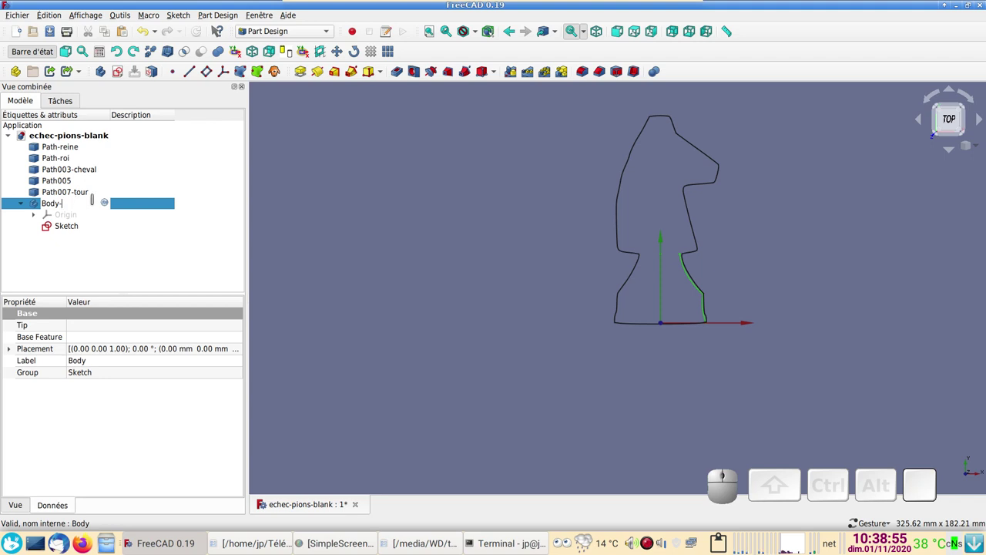
key("Return")
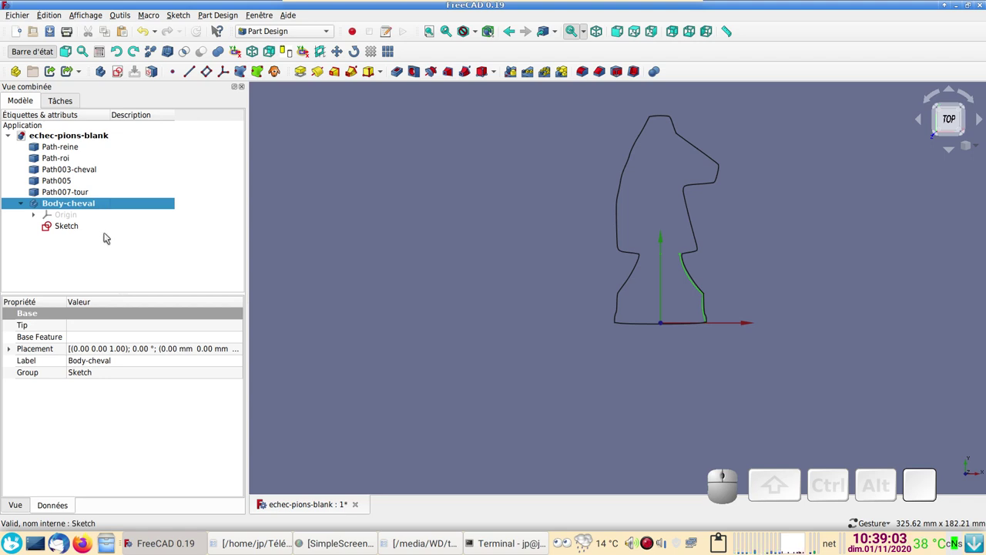
key("ctrl+c")
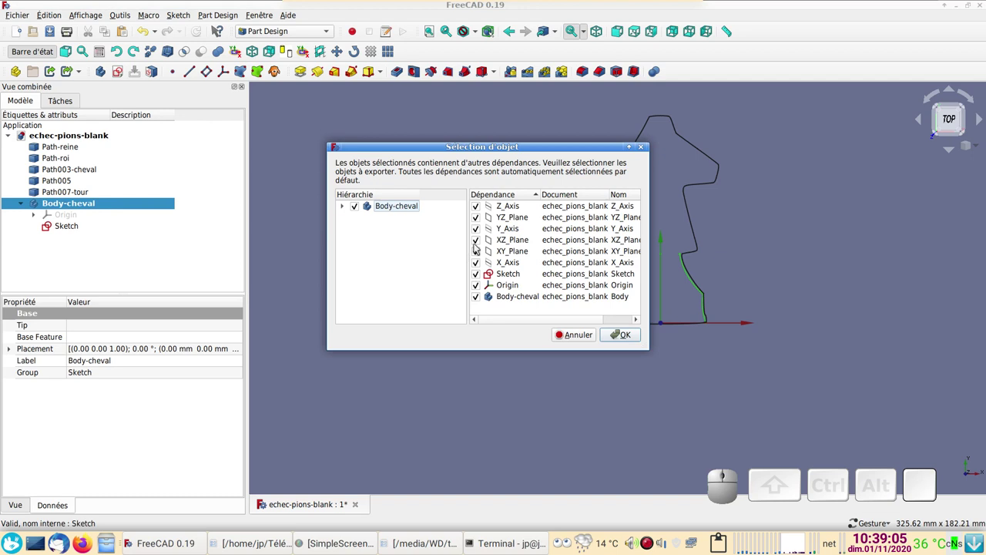
left_click(631, 336)
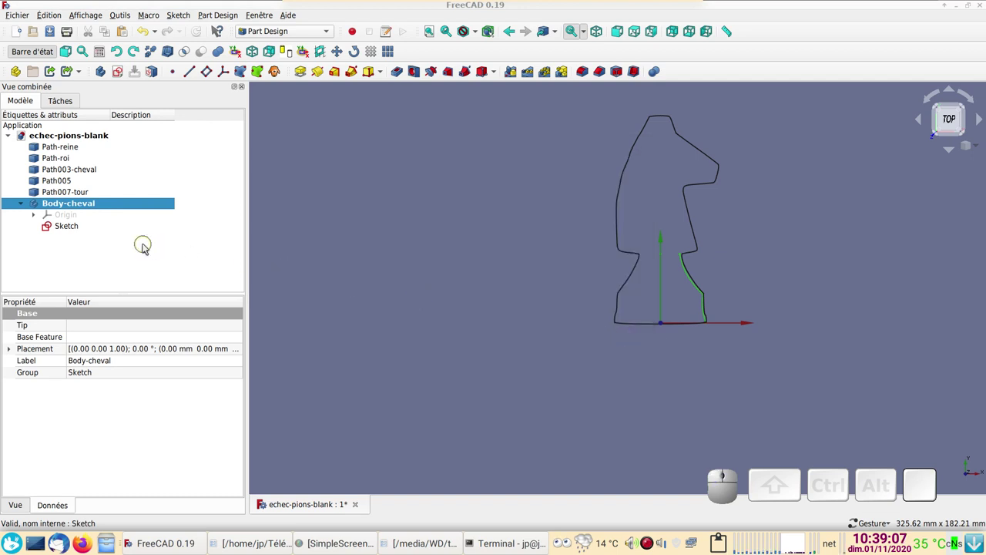
key("ctrl+v")
left_click(54, 245)
key("ctrl+v")
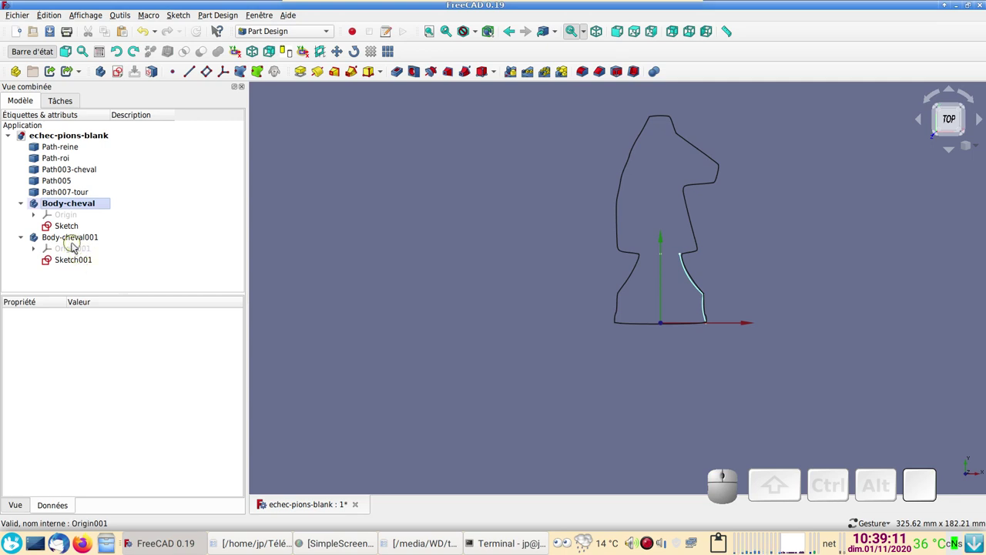
- Rename the duplicate Body-cheval001 to Body-tour
left_click(75, 242)
key("F2")
left_click(123, 235)
left_click(114, 235)
left_click(113, 235)
key("F2")
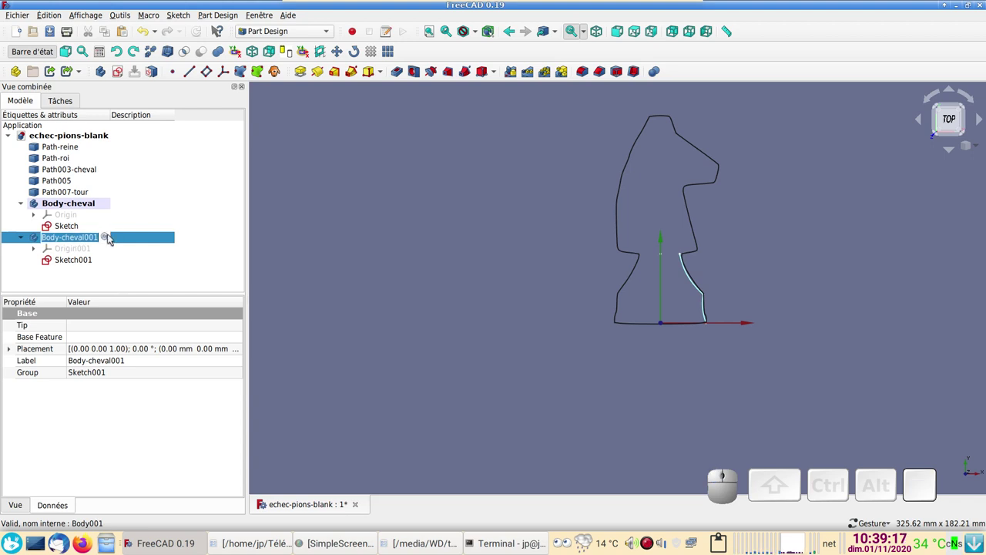
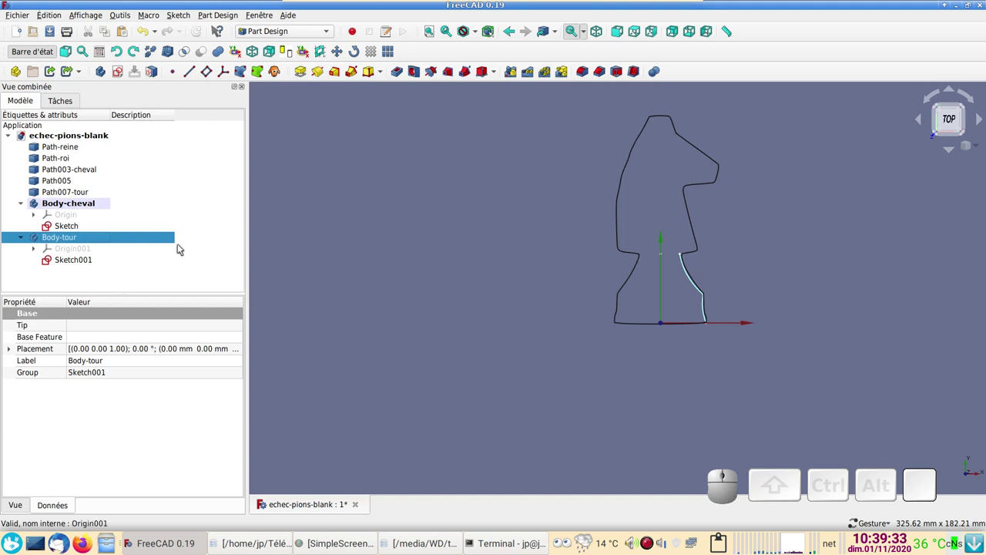
- Hide Body-cheval and the knight outline Path003-cheval, then select the rook outline Path007-tour
left_click(93, 205)
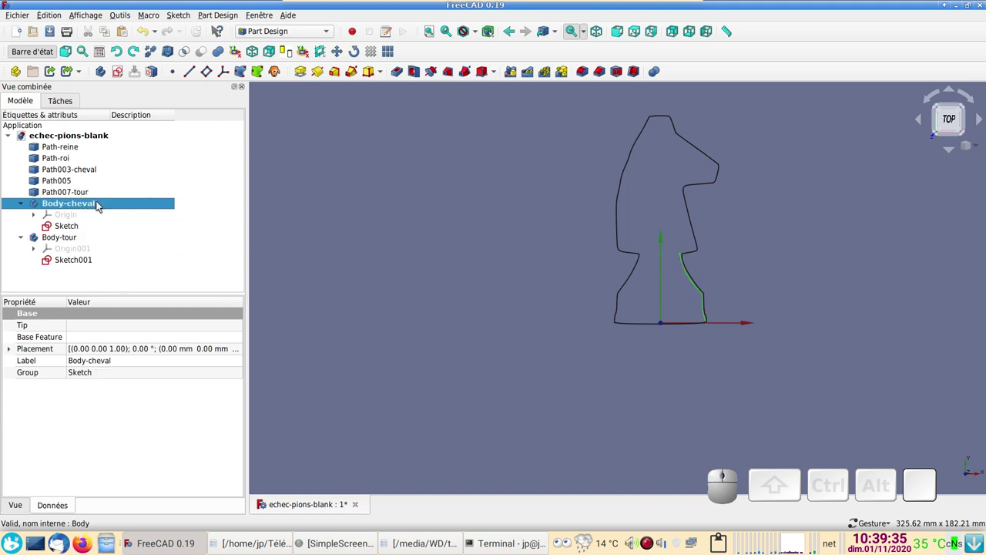
key("space")
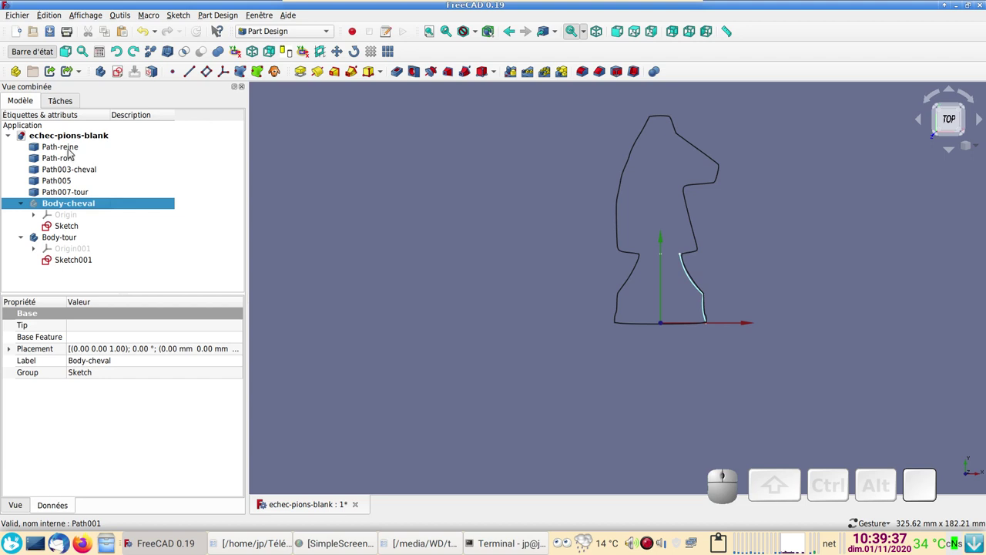
left_click(81, 171)
key("space")
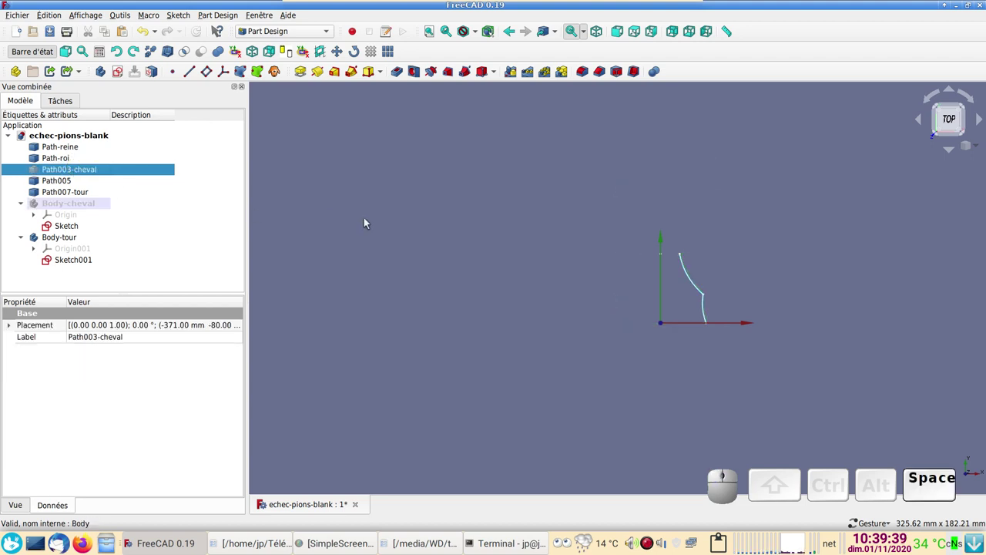
scroll("down", 3)
left_click_drag(491, 159, 386, 224)
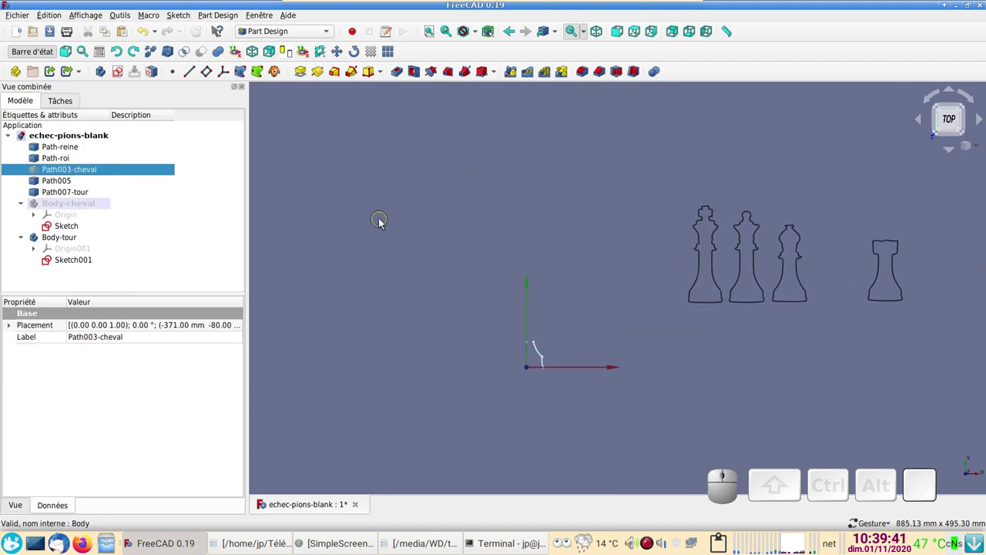
left_click(907, 304)
left_click(106, 196)
left_click(105, 197)
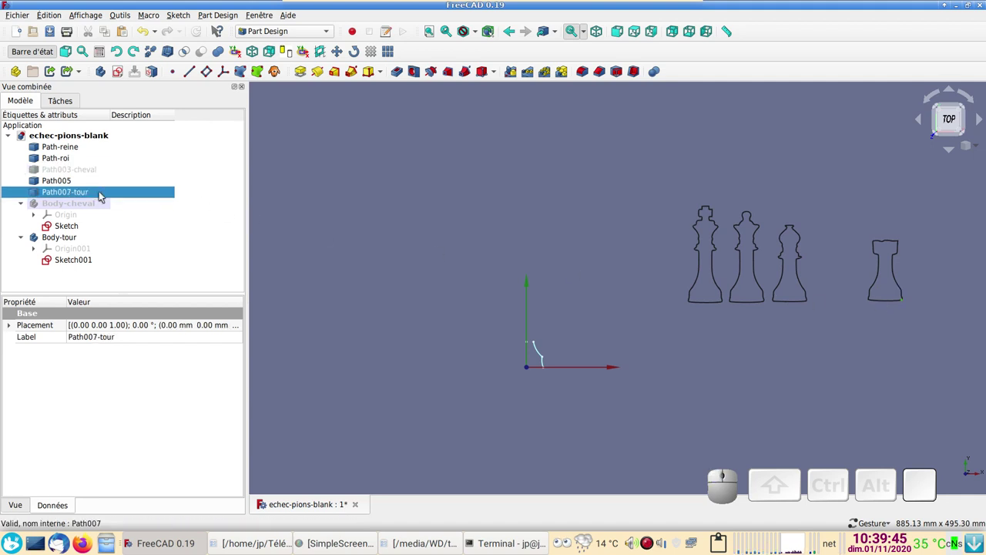
left_click(106, 197)
- Pan and zoom to bring the rook outline up close beside its profile sketch
left_click_drag(645, 367, 359, 292)
left_click_drag(360, 292, 529, 283)
scroll("up", 3)
left_click_drag(529, 288, 546, 315)
left_click_drag(340, 253, 478, 367)
scroll("up", 3)
right_click(604, 379)
left_click_drag(316, 387, 547, 375)
scroll("up", 3)
left_click_drag(700, 323, 48, 199)
left_click(133, 131)
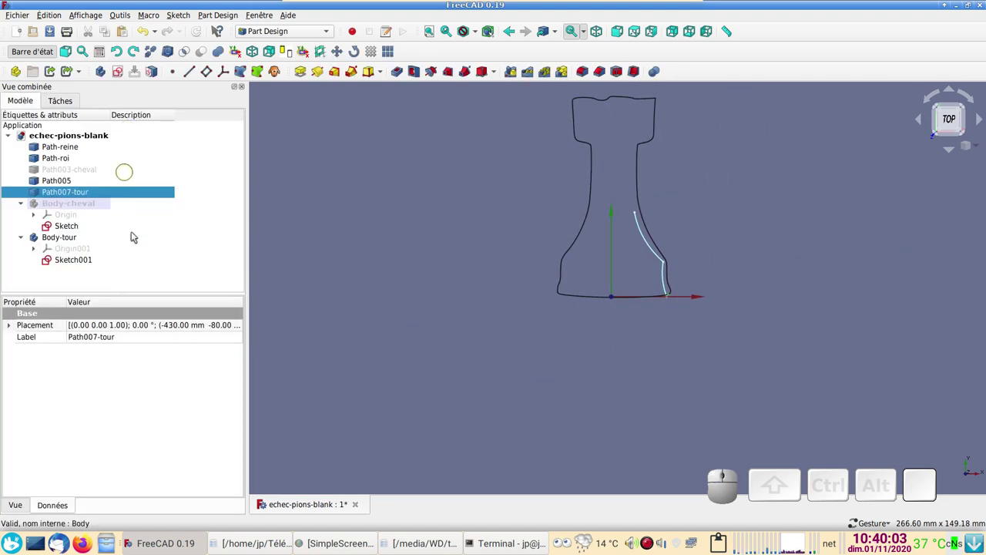
- Place the Path007-tour rook outline at X -431 mm, Y -81 mm via its Placement dialog
left_click(244, 327)
left_click(244, 327)
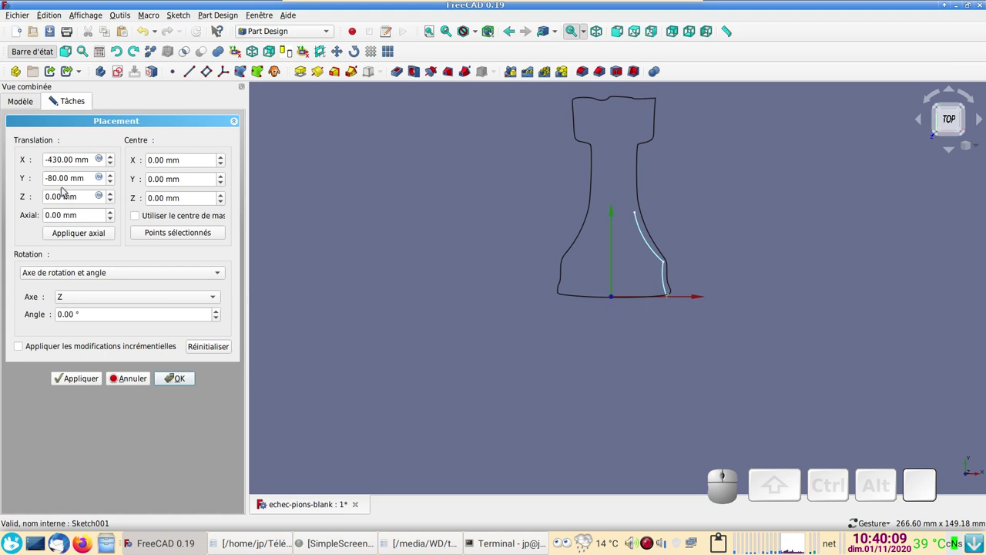
scroll("down", 3)
scroll("up", 3)
scroll("down", 3)
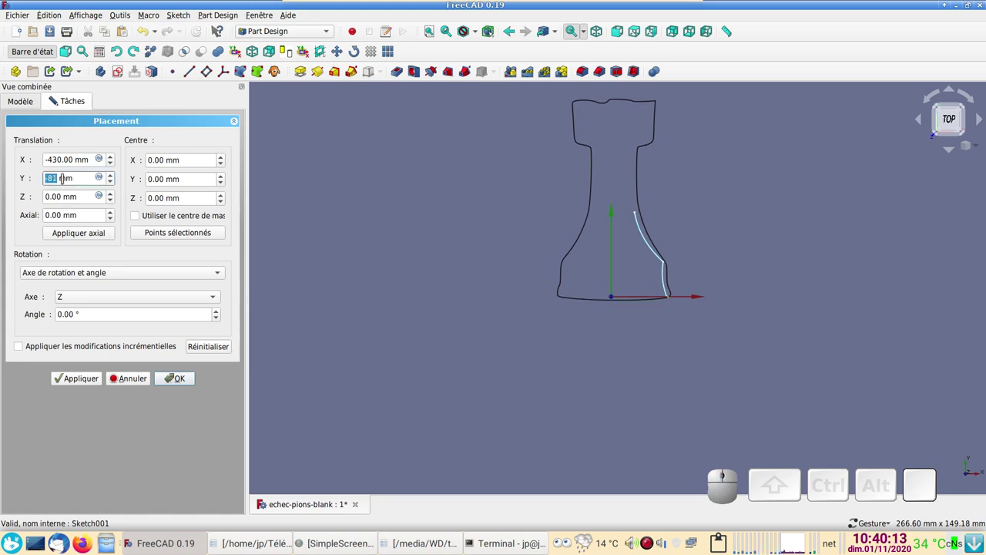
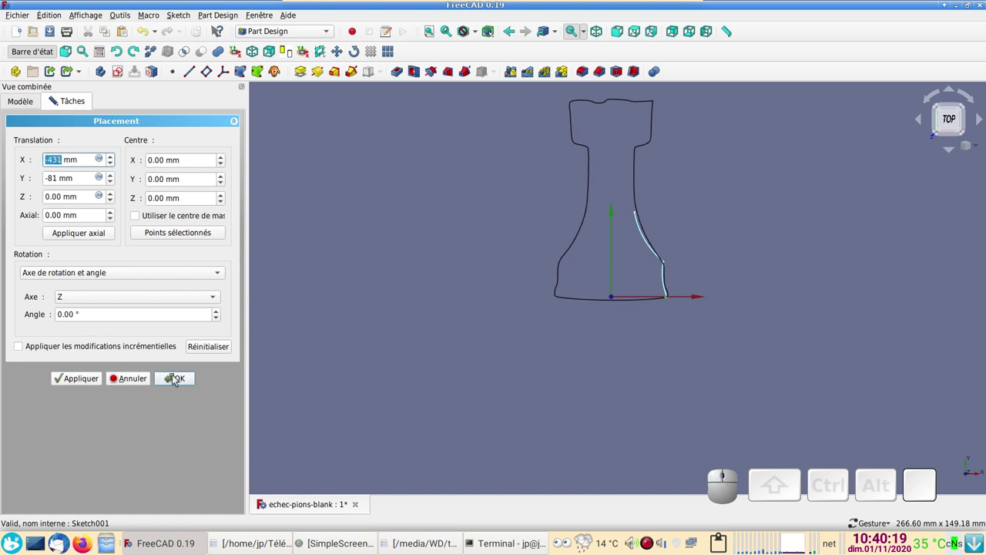
left_click(176, 376)
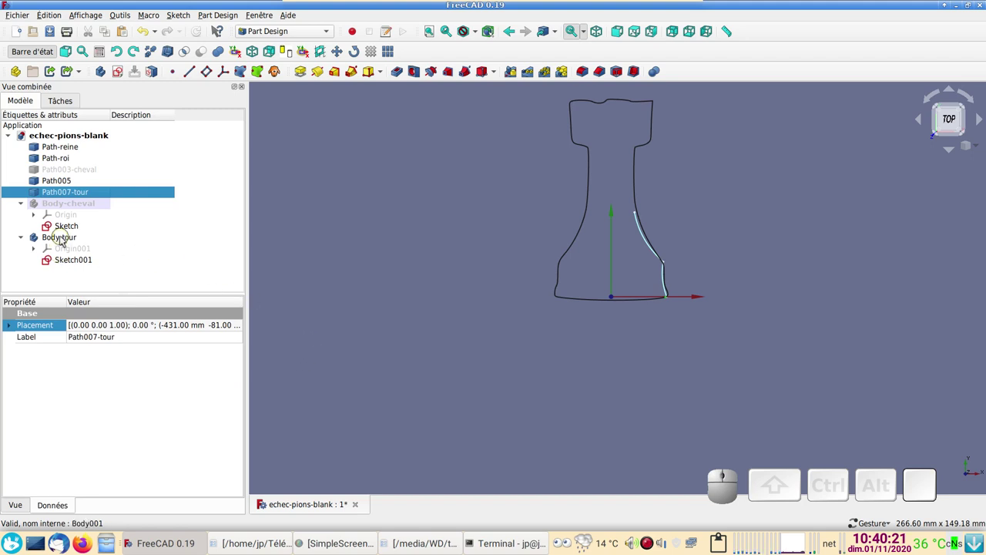
- Open Sketch001 of Body-tour for editing and frame the rook profile in view
left_click(76, 239)
right_click(76, 239)
left_click(95, 243)
left_click(82, 239)
scroll("up", 3)
left_click_drag(359, 226, 307, 337)
left_click_drag(296, 259, 441, 340)
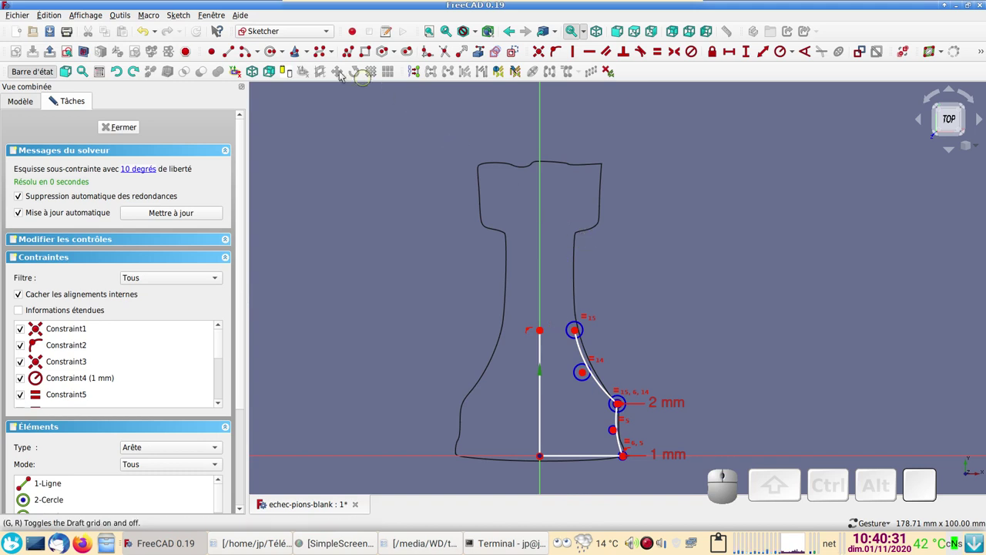
- Draw a tangent arc continuing the neck curve upward along the rook outline
left_click(323, 53)
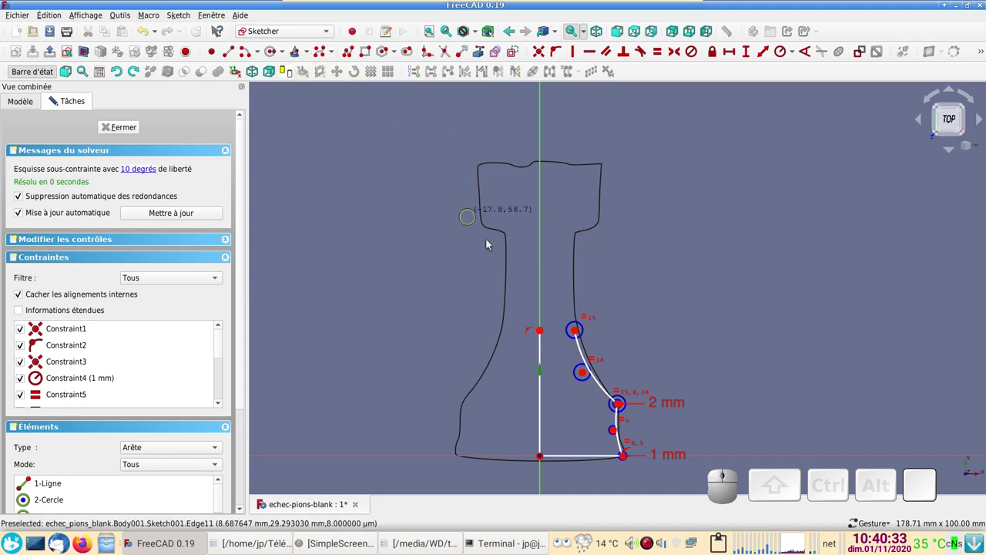
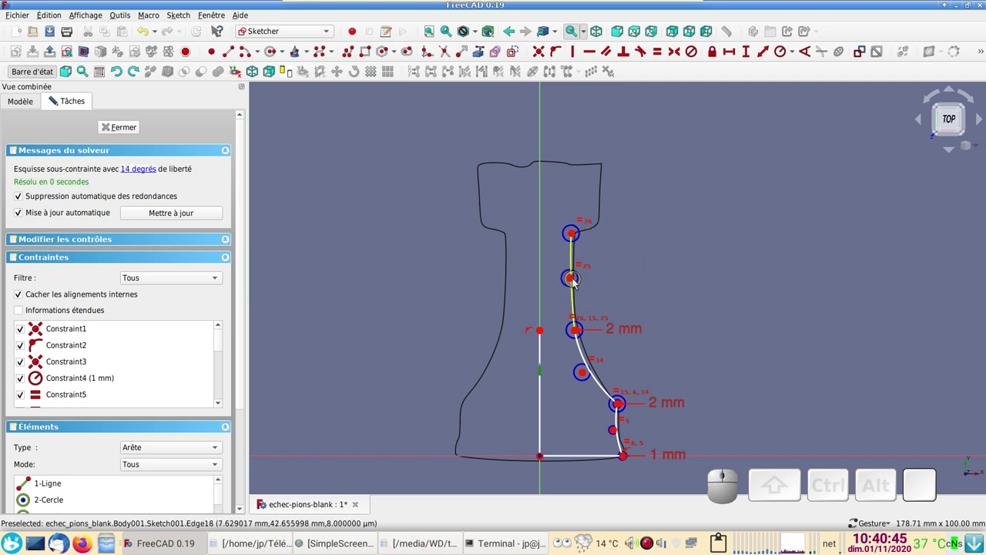
left_click_drag(567, 280, 561, 311)
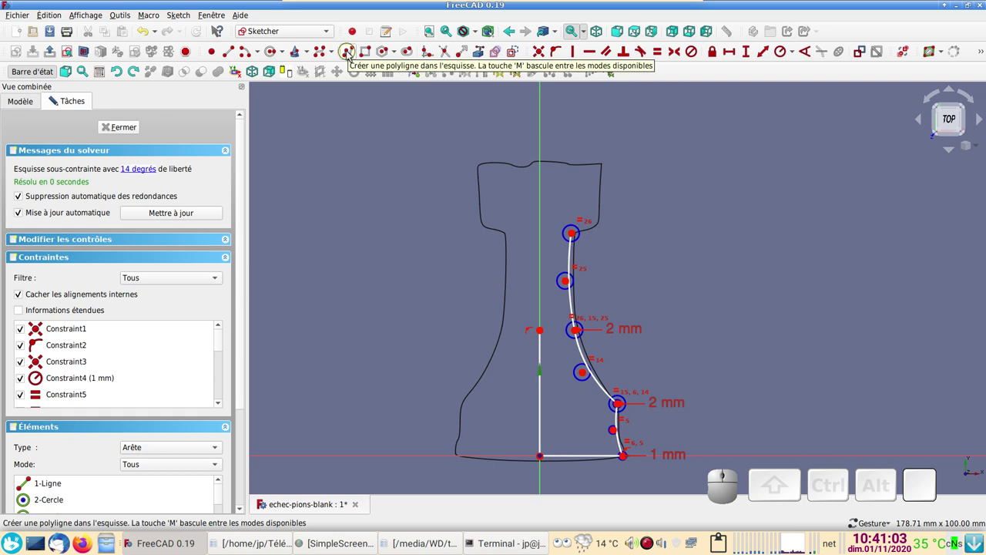
- Draw a polyline around the crown and attach its end to the vertical sketch axis
left_click(353, 55)
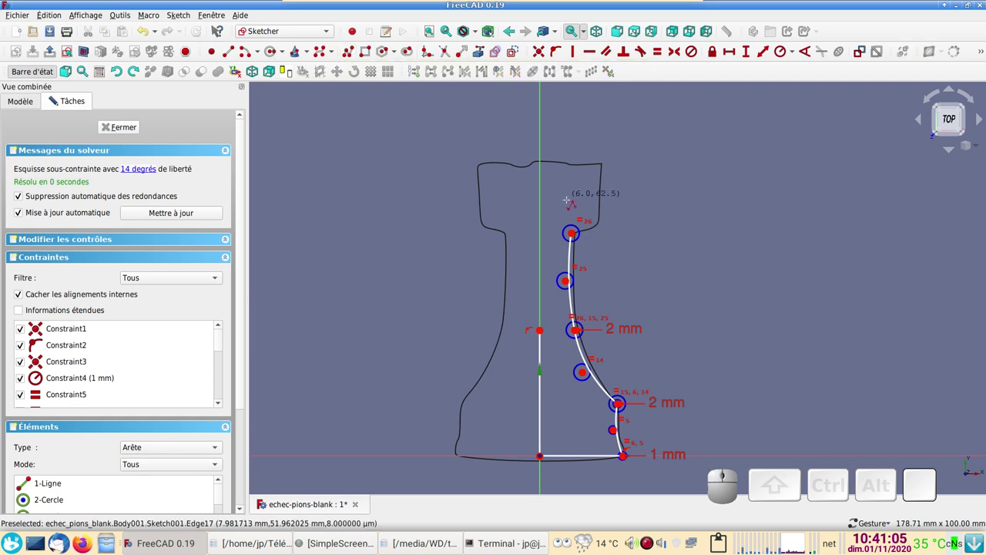
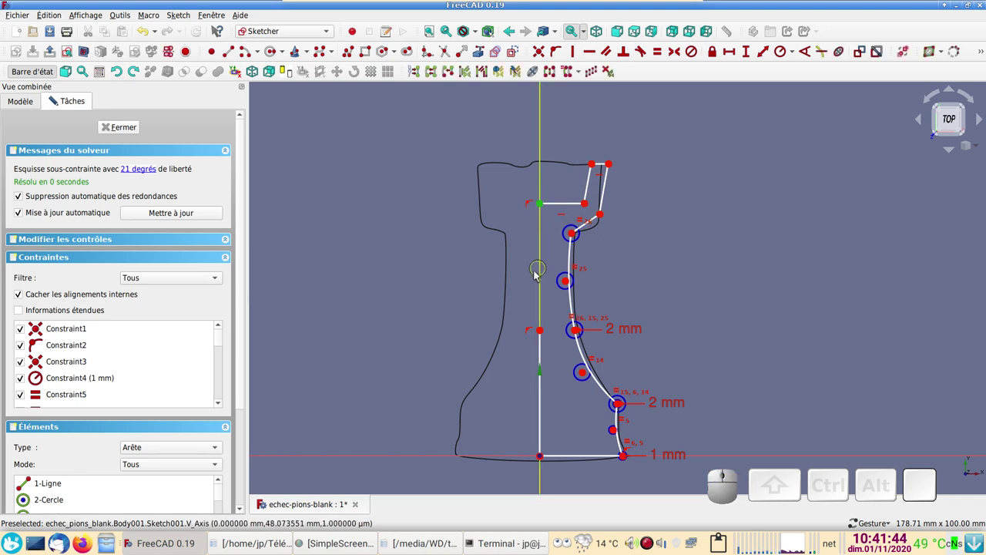
left_click(543, 329)
left_click(544, 56)
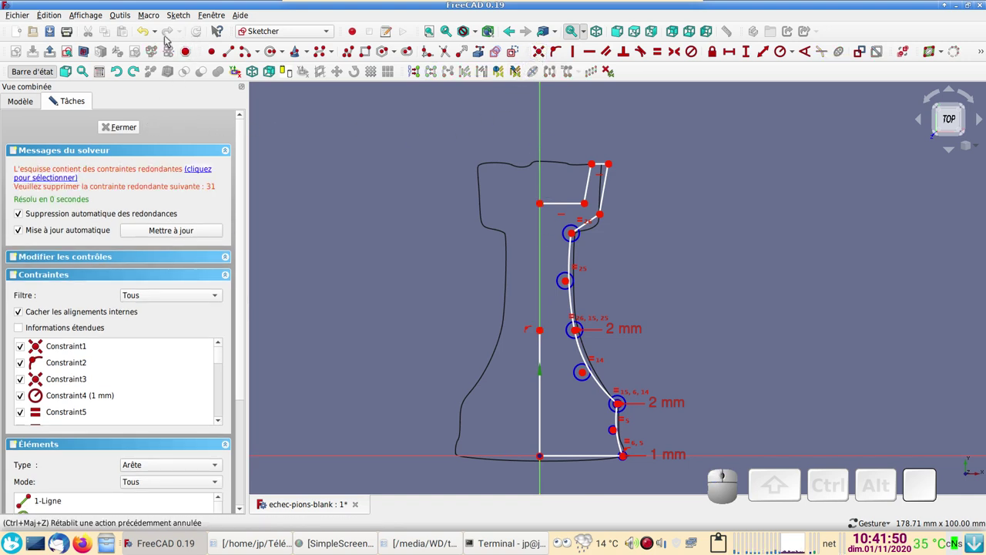
- Join the crown line end to the axis line, undoing the redundant coincident constraints
left_click(150, 33)
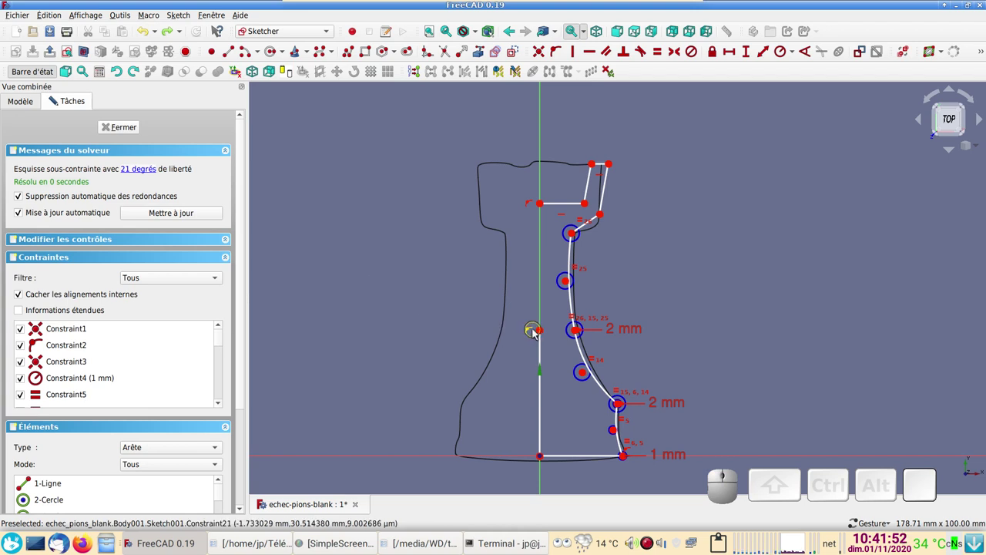
left_click_drag(544, 330, 541, 223)
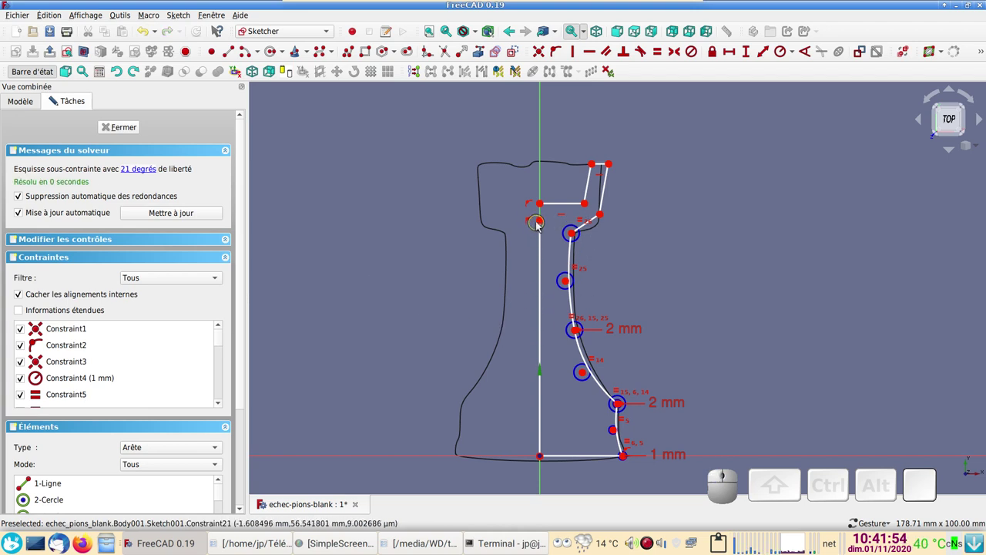
left_click(543, 221)
left_click(543, 203)
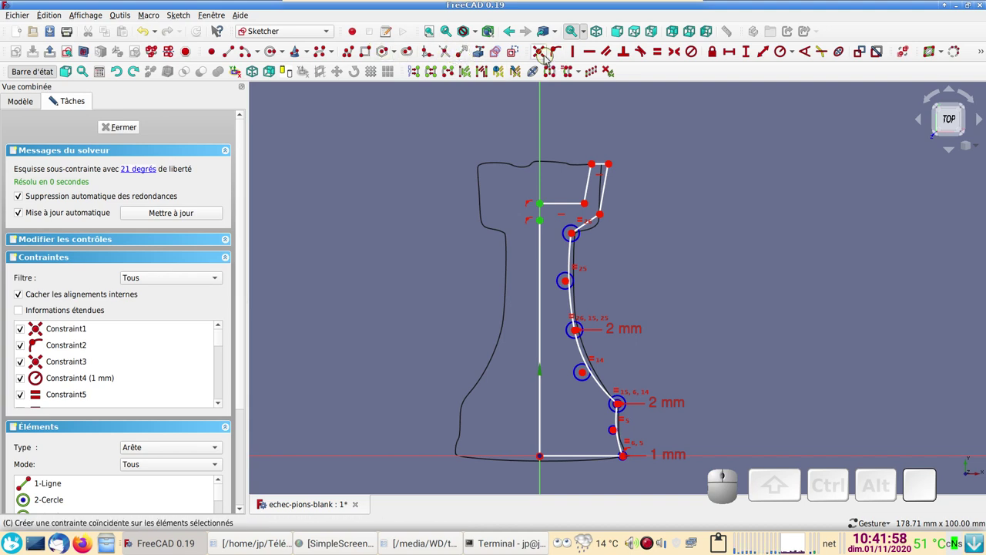
left_click(541, 52)
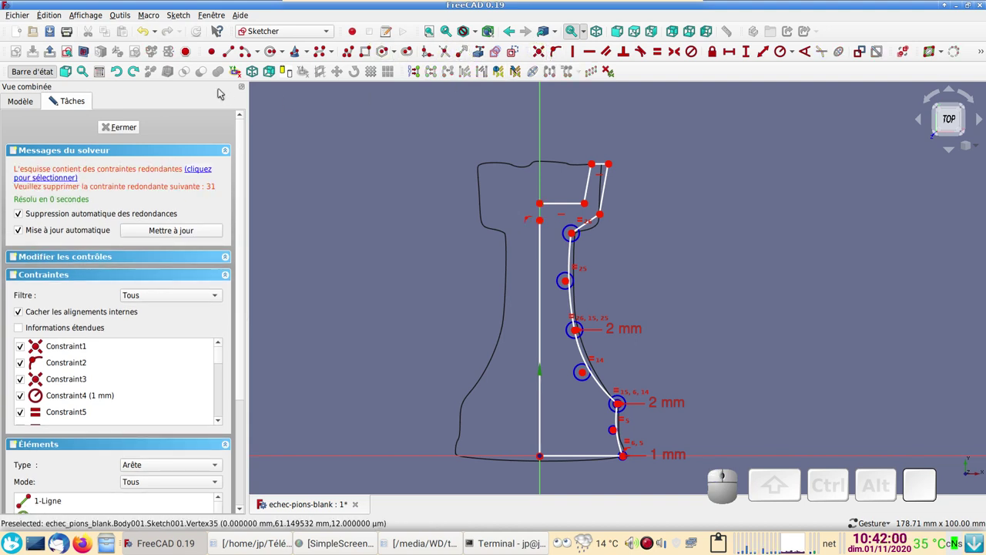
left_click(151, 30)
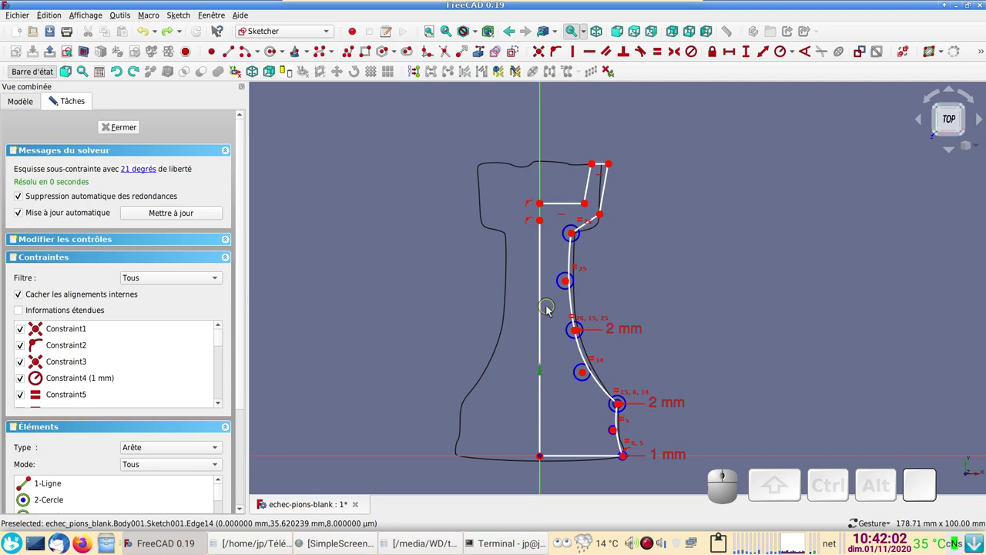
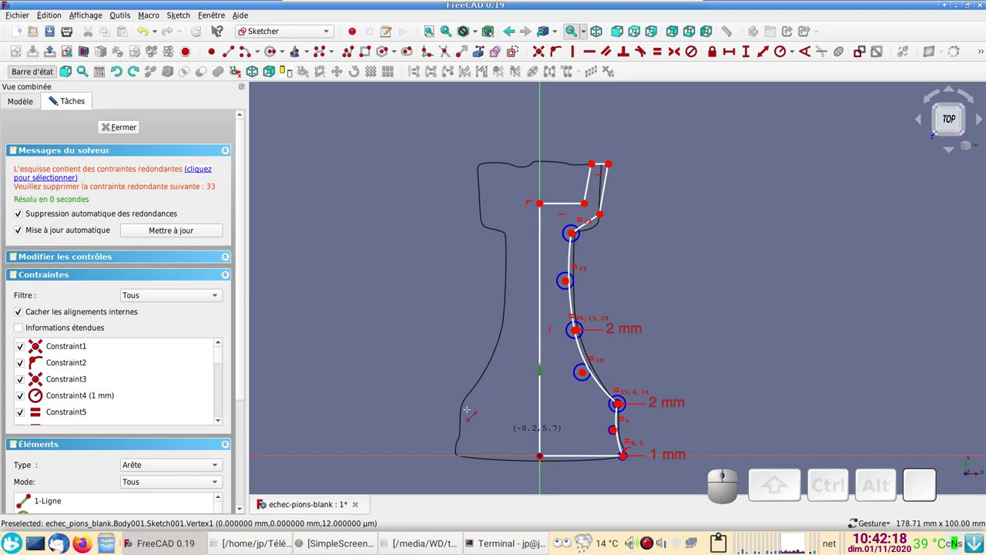
left_click(144, 29)
left_click(156, 38)
double_click(152, 38)
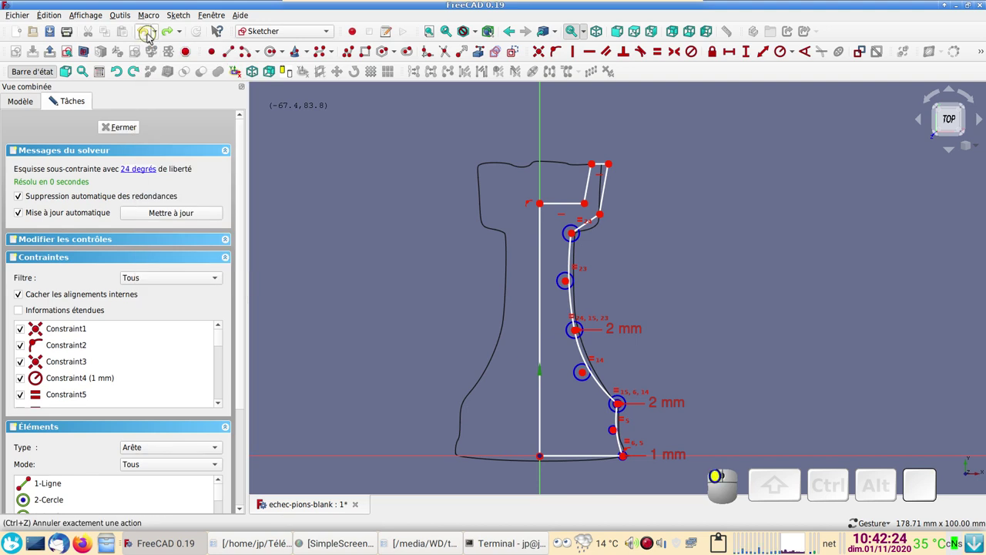
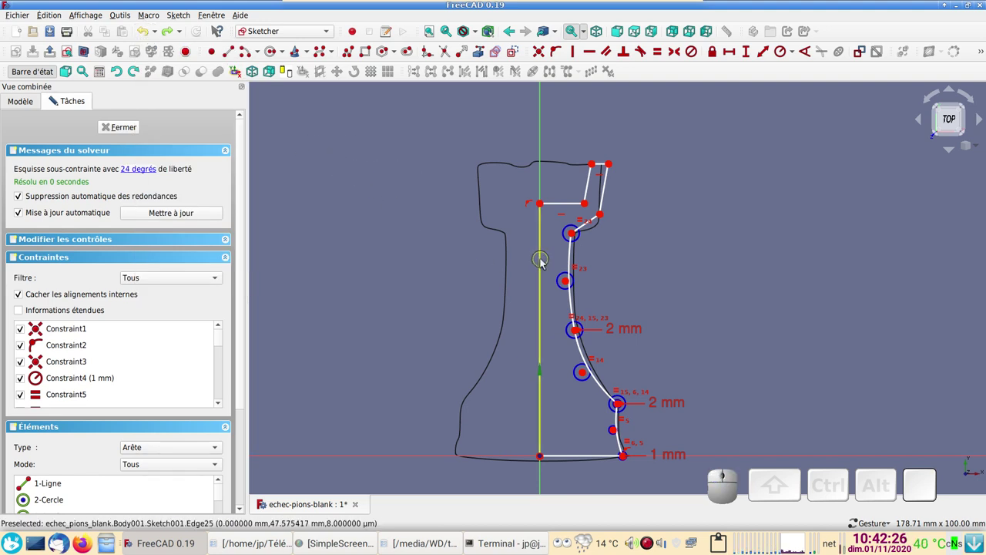
- Delete the extra vertical axis line and constrain the crown's outer edge (10 mm top ledge)
left_click(547, 264)
key("Delete")
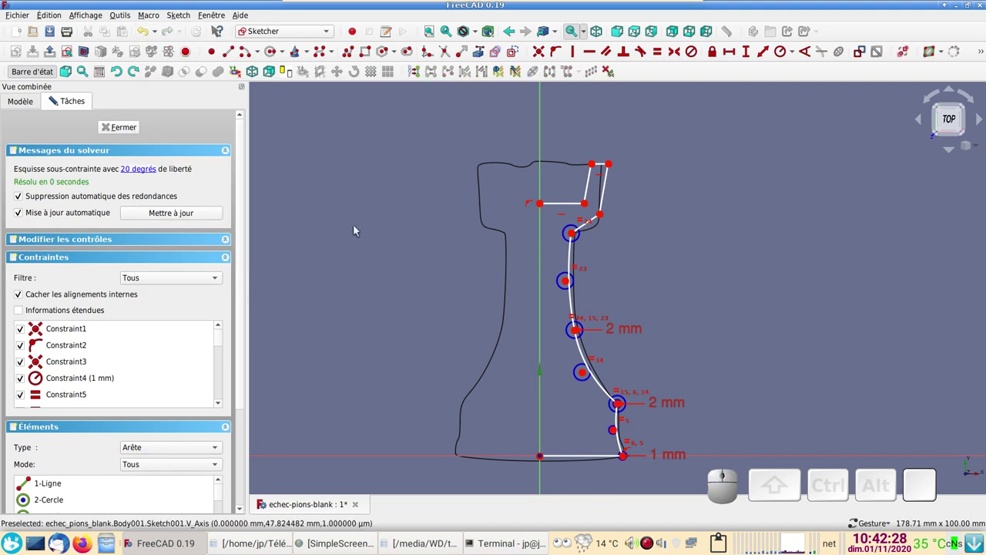
scroll("up", 3)
scroll("down", 3)
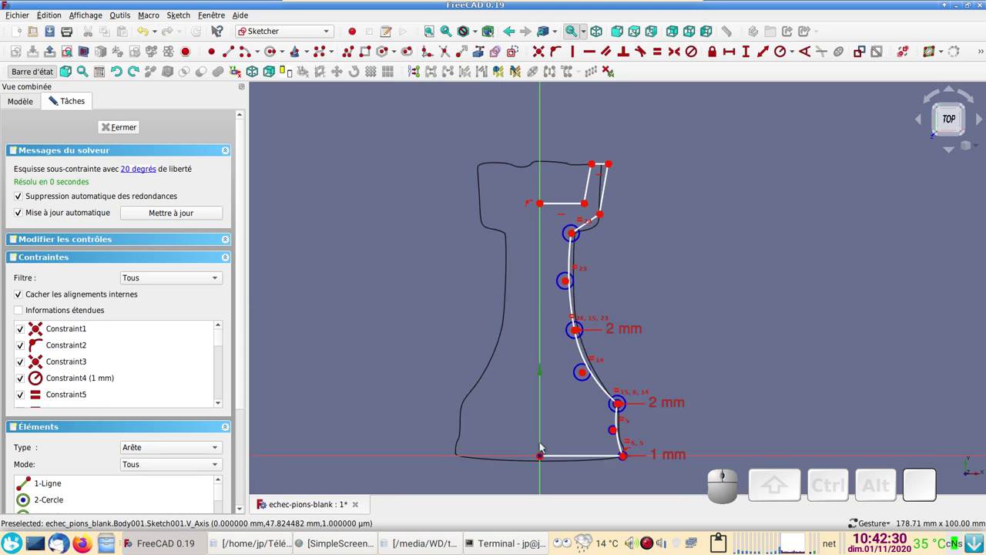
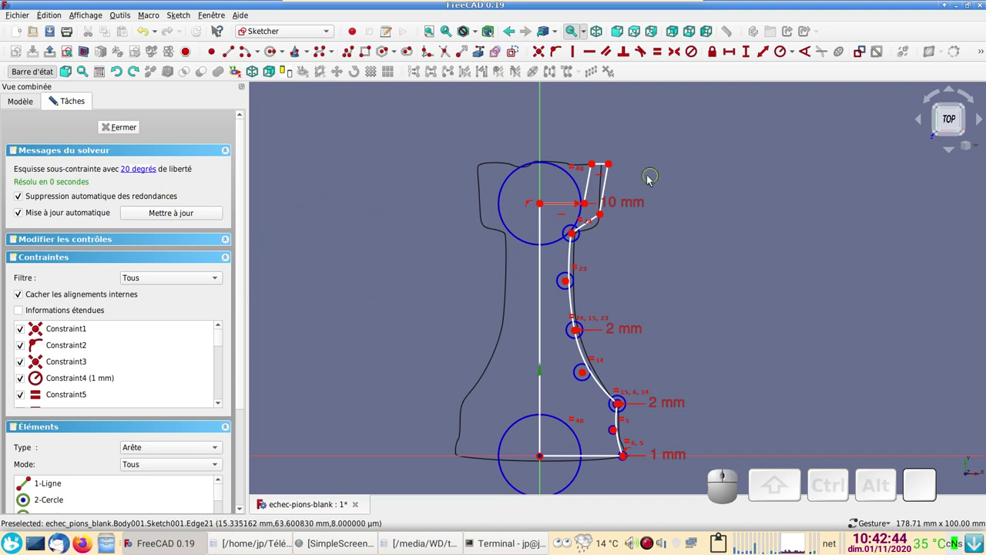
left_click(592, 184)
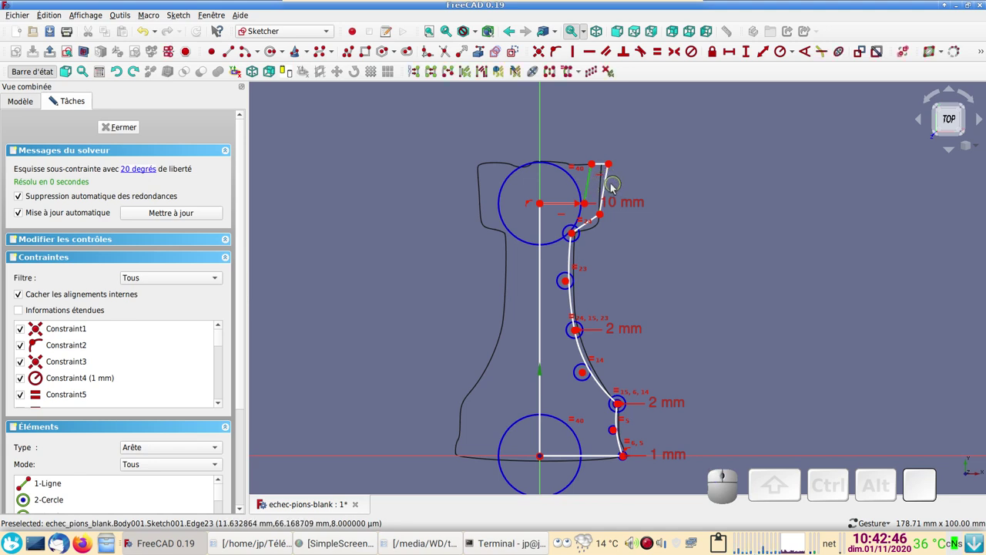
left_click(610, 184)
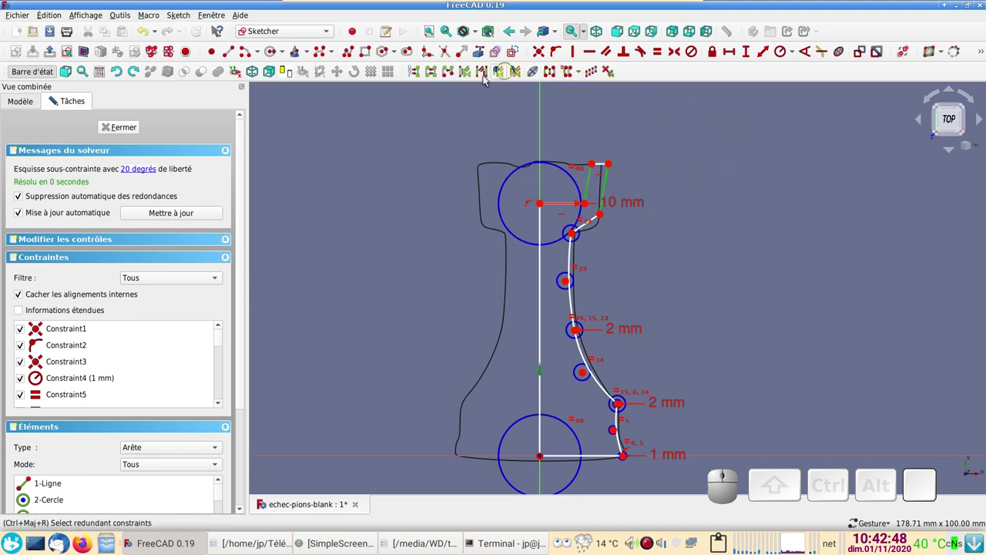
left_click(615, 49)
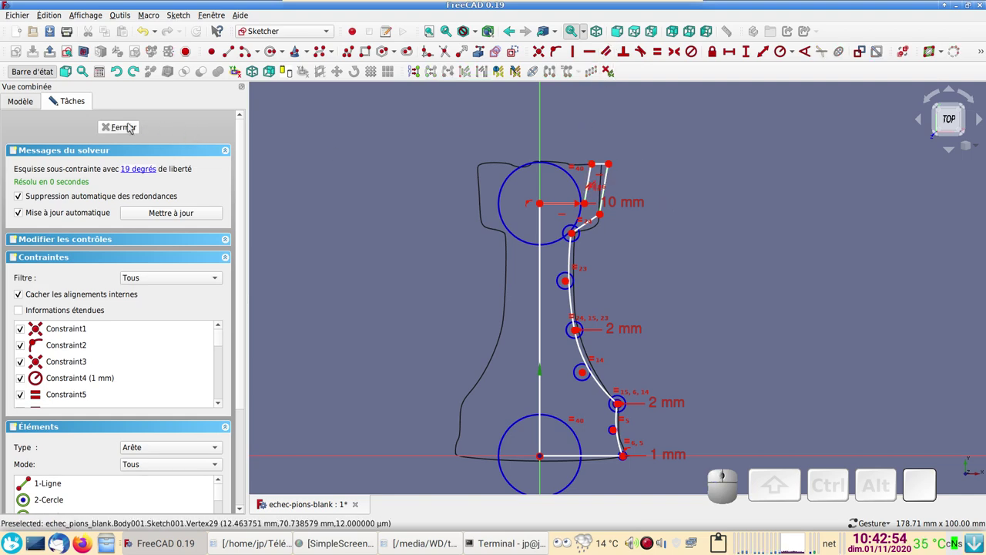
- Close the profile sketch and revolve it 360° around the vertical sketch axis, Reversed
left_click(132, 124)
scroll("down", 3)
left_click_drag(422, 196, 376, 249)
left_click(323, 76)
left_click_drag(425, 206, 154, 138)
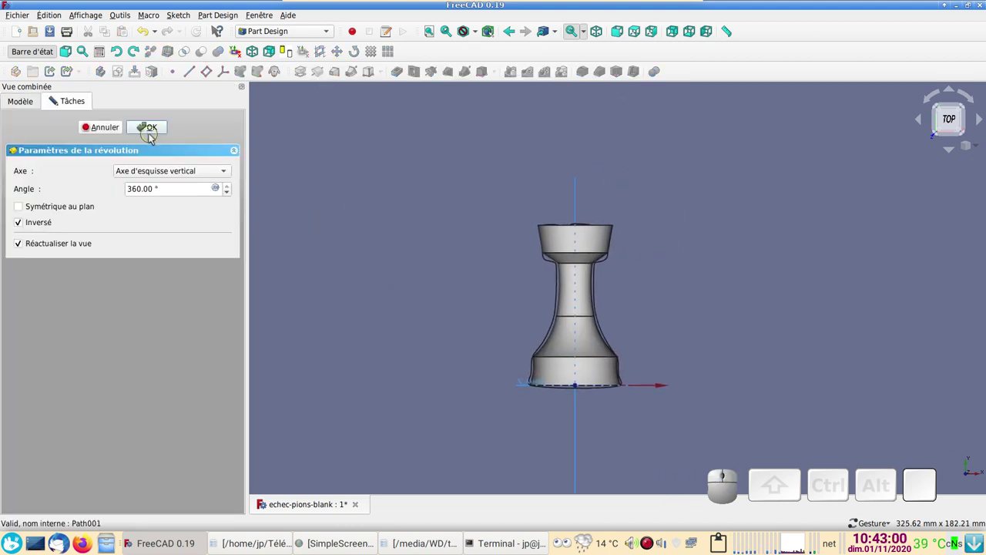
left_click(154, 129)
- Orbit to the rook's top and select its top rim face
left_click_drag(744, 230, 230, 190)
left_click_drag(485, 196, 507, 264)
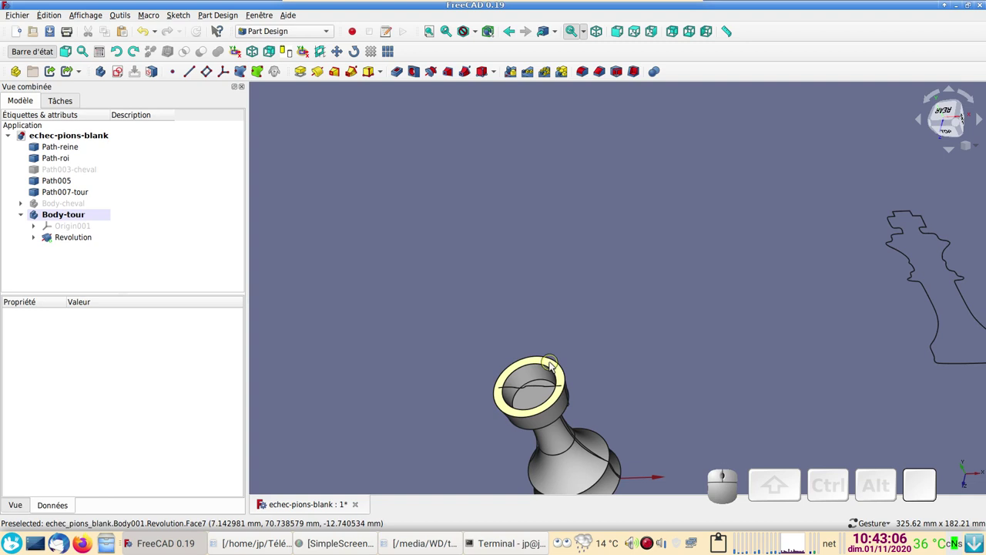
left_click(555, 366)
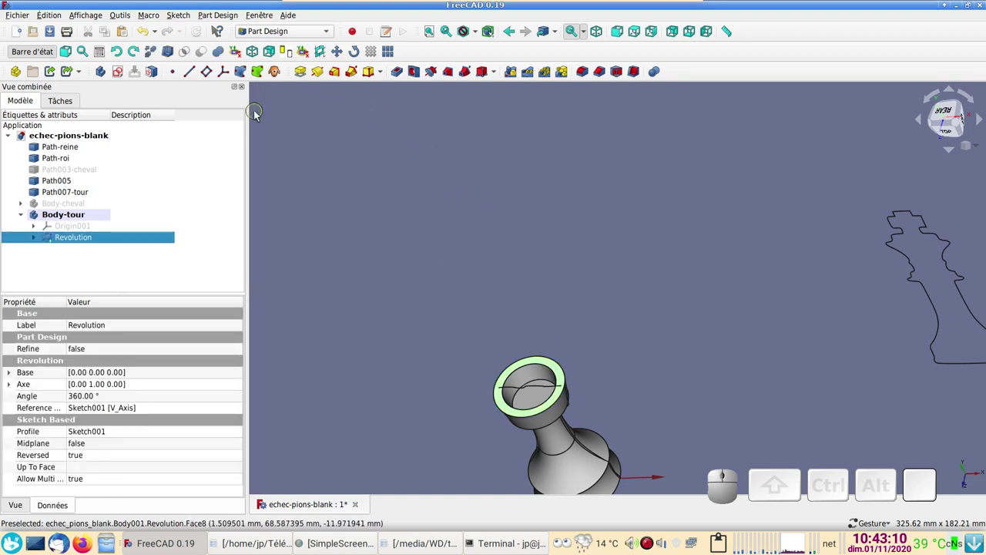
- Start Sketch002 on the top face and draw a polyline triangle from the origin
left_click(124, 71)
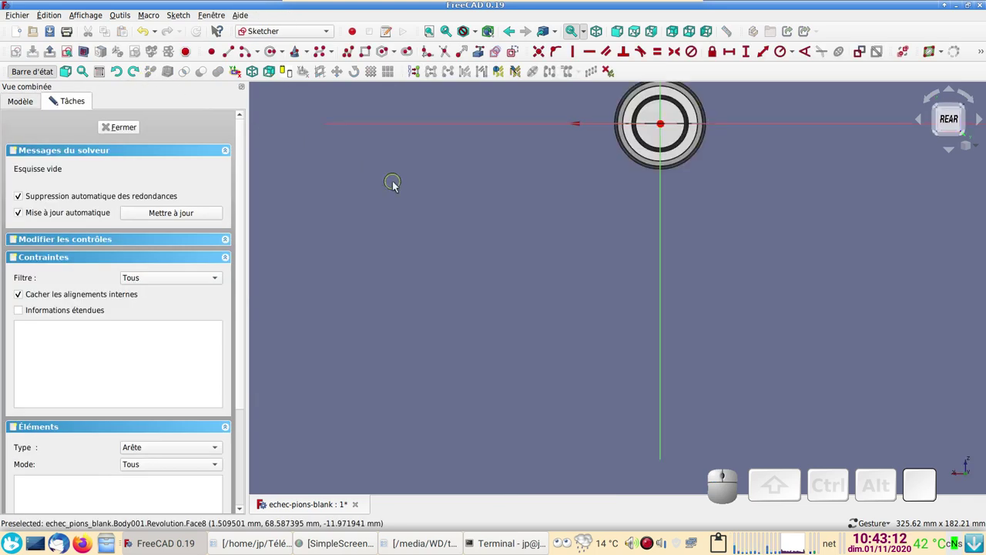
left_click_drag(523, 206, 437, 251)
scroll("up", 3)
scroll("up", 3)
right_click(394, 207)
left_click(354, 55)
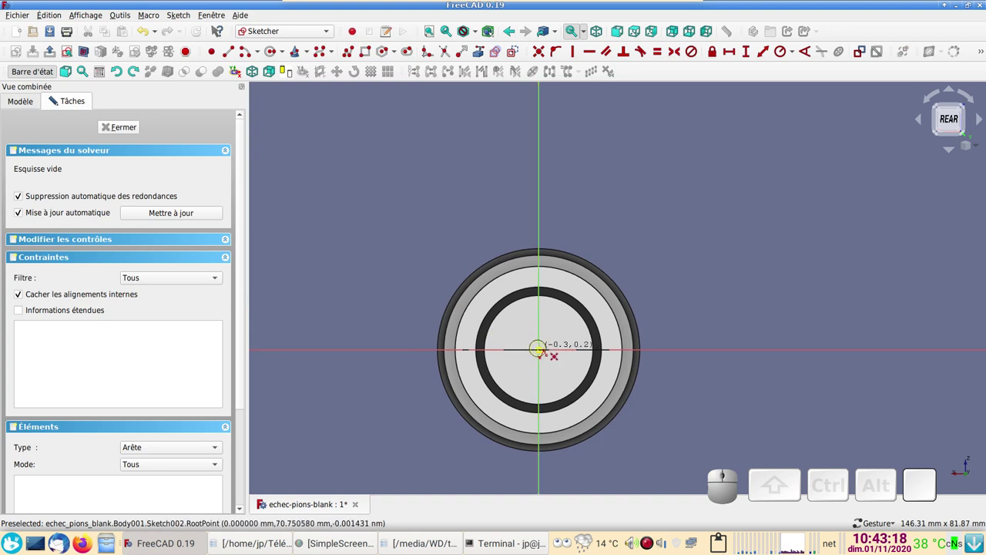
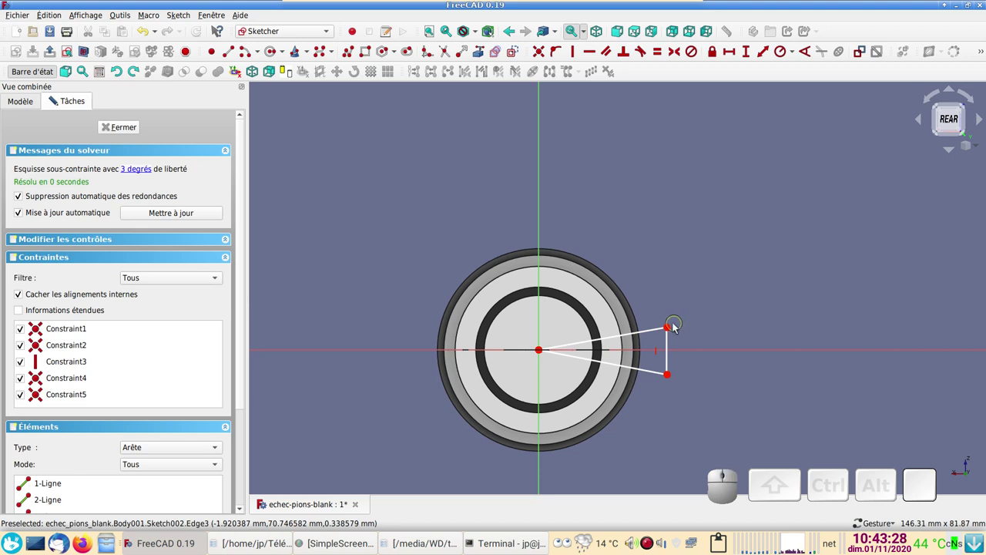
- Make the two outer corners symmetric about the horizontal axis and close the sketch
left_click(673, 328)
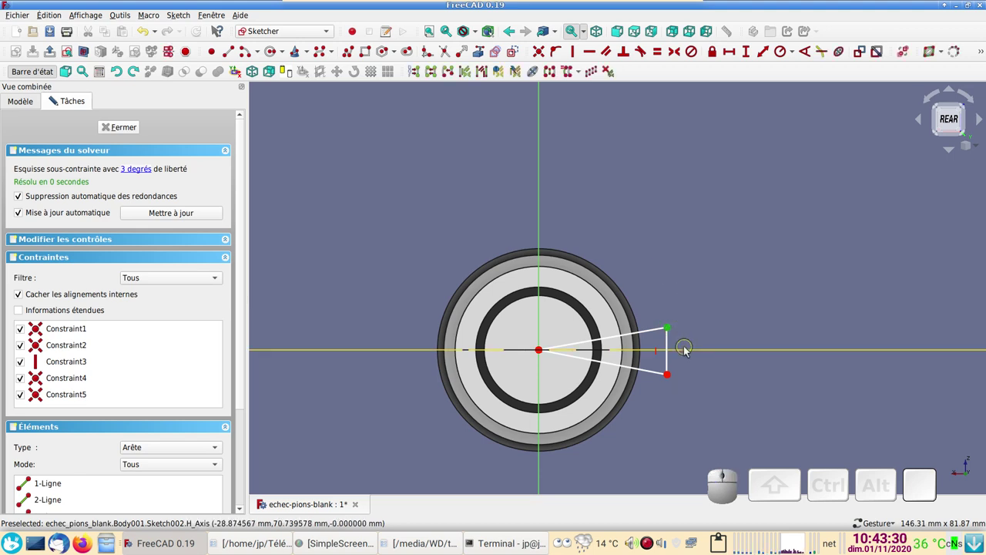
left_click(688, 347)
left_click(671, 375)
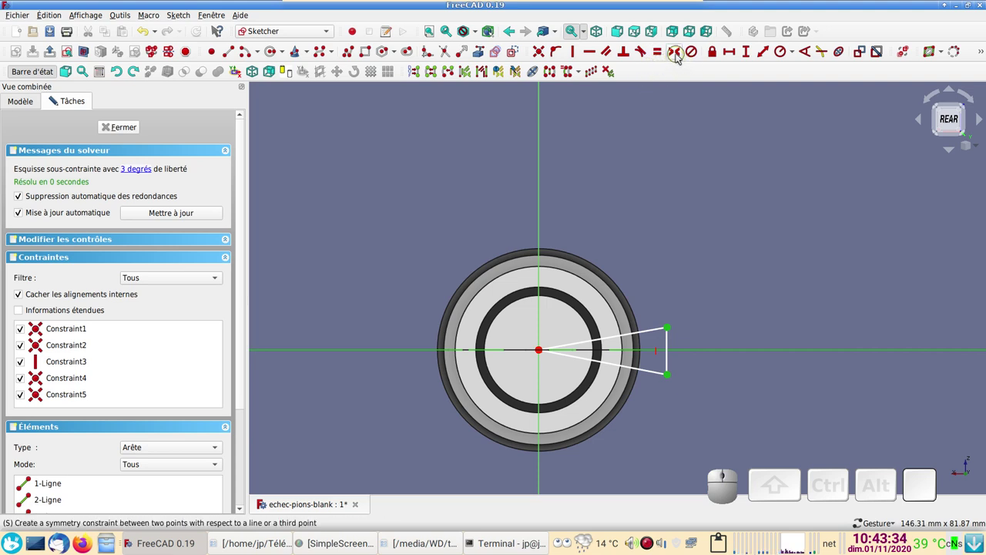
left_click(682, 56)
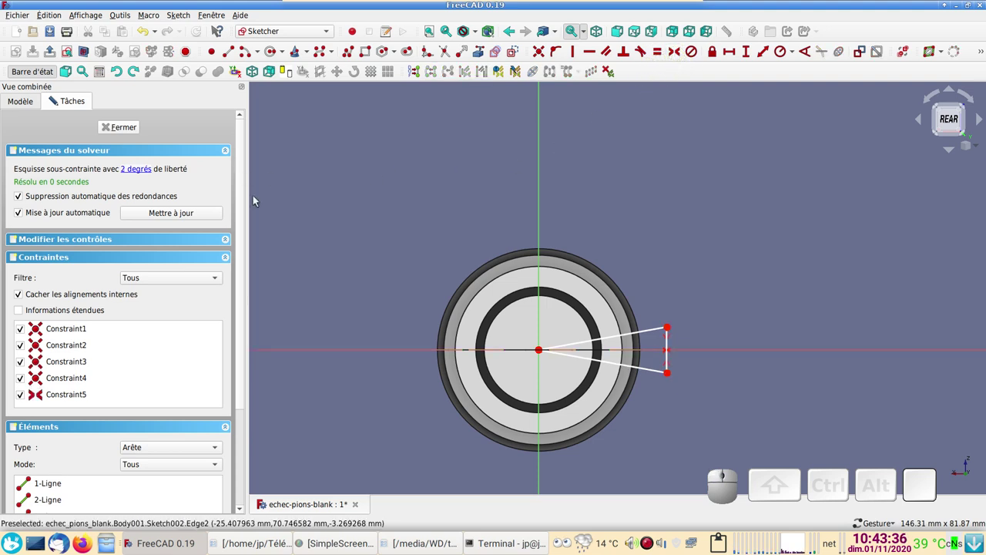
left_click(119, 125)
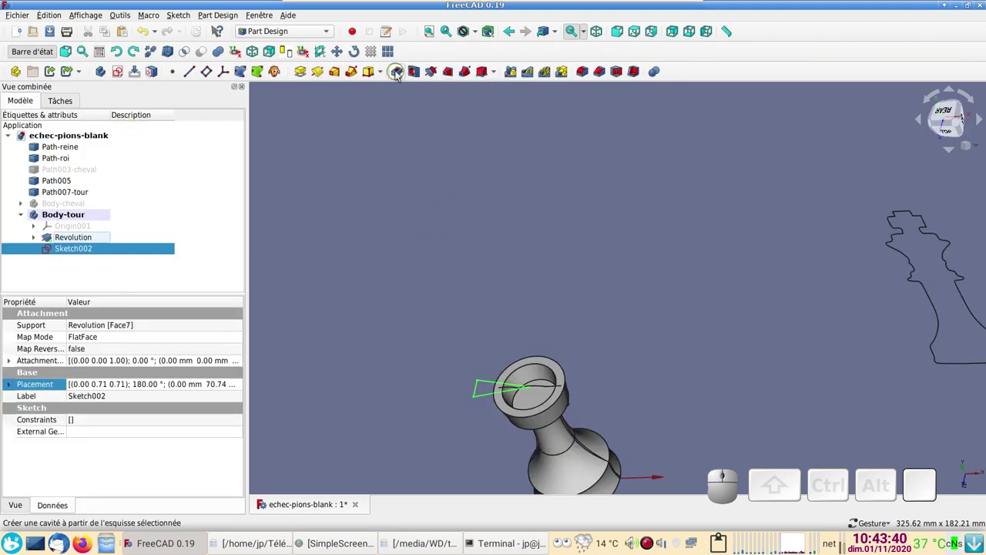
- Pocket the wedge sketch 7 mm (Type Dimension) into the rook's crown and select the Pocket
left_click(398, 71)
right_click(540, 307)
scroll("up", 3)
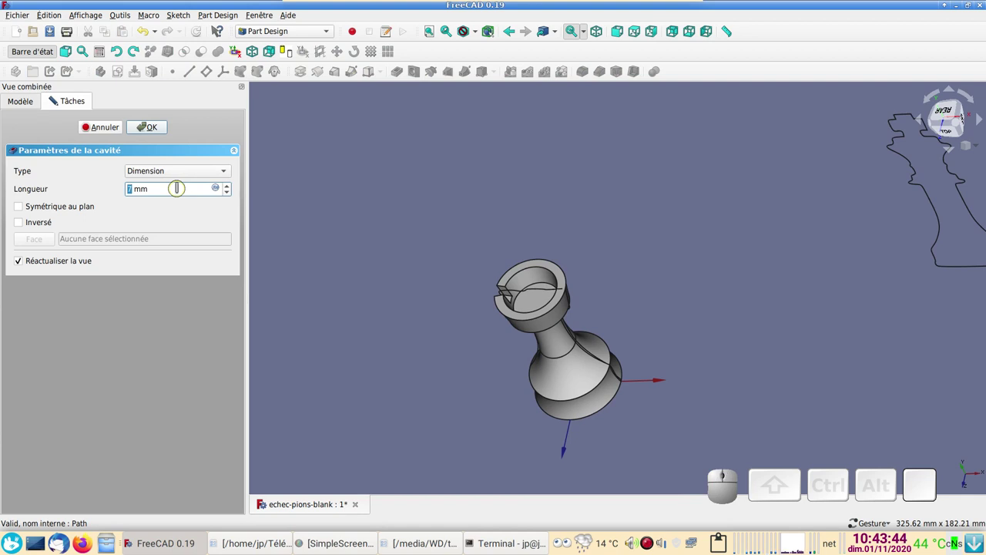
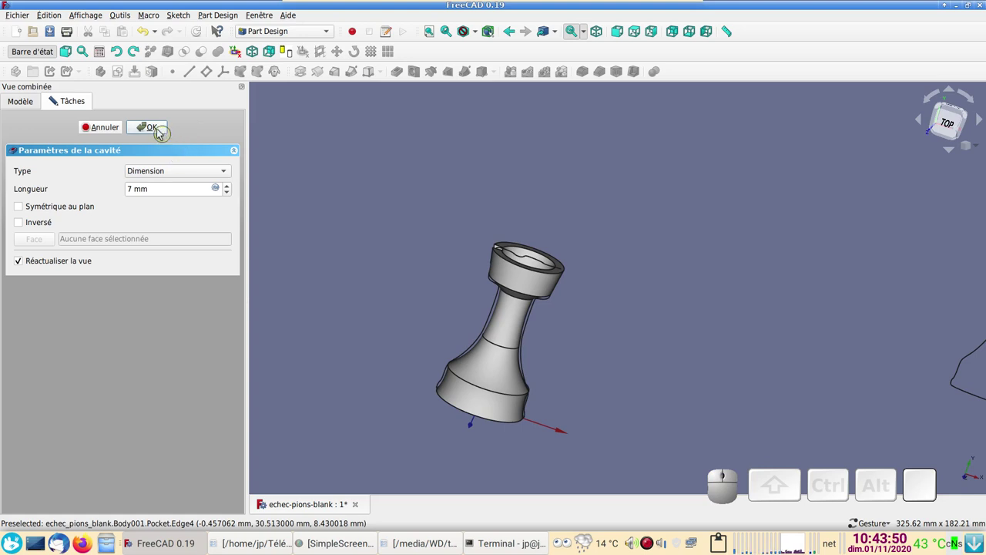
left_click(164, 134)
left_click_drag(624, 233, 376, 165)
left_click(78, 254)
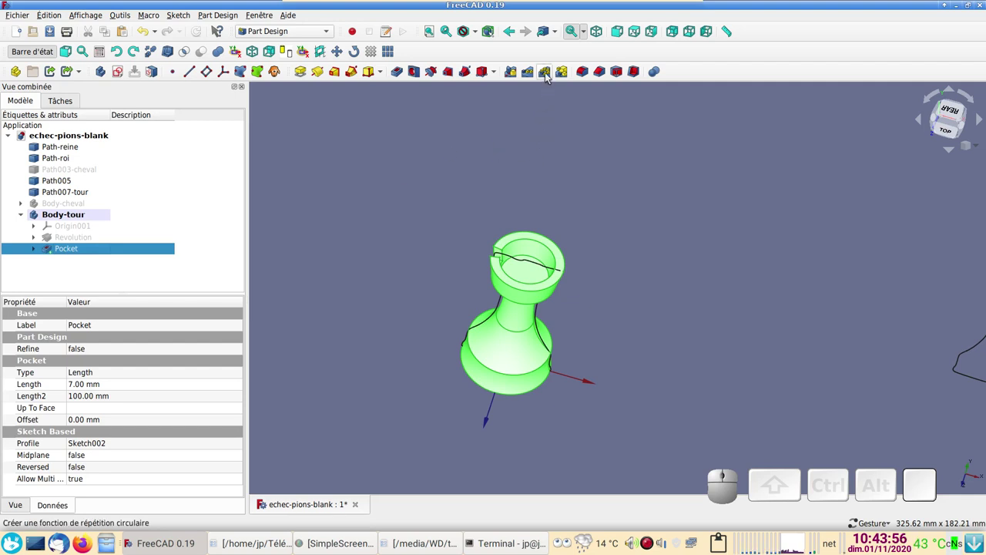
- PolarPattern the Pocket with 6 occurrences over 360° about the axis normal to the sketch
left_click(551, 78)
left_click_drag(598, 177, 592, 202)
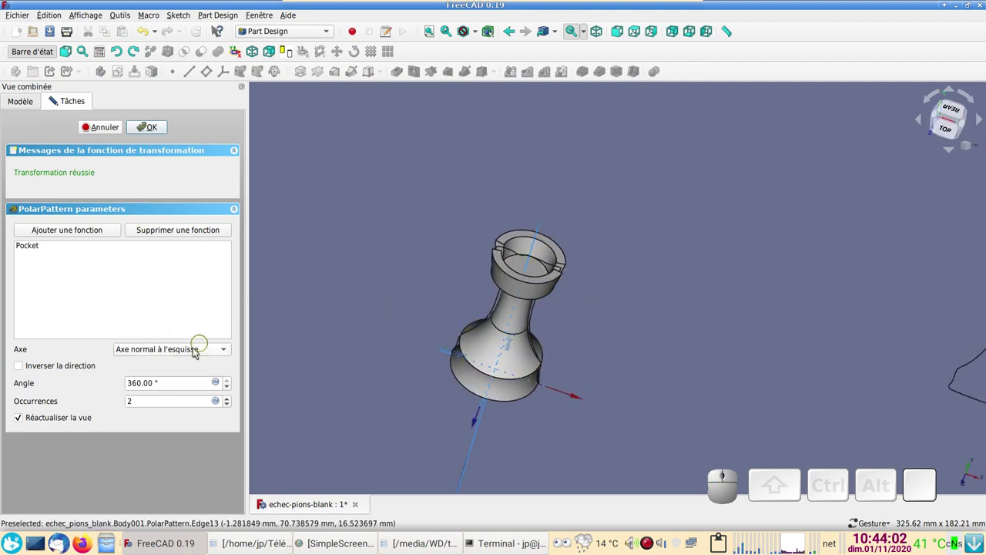
left_click(179, 349)
left_click(193, 351)
left_click_drag(617, 269, 577, 269)
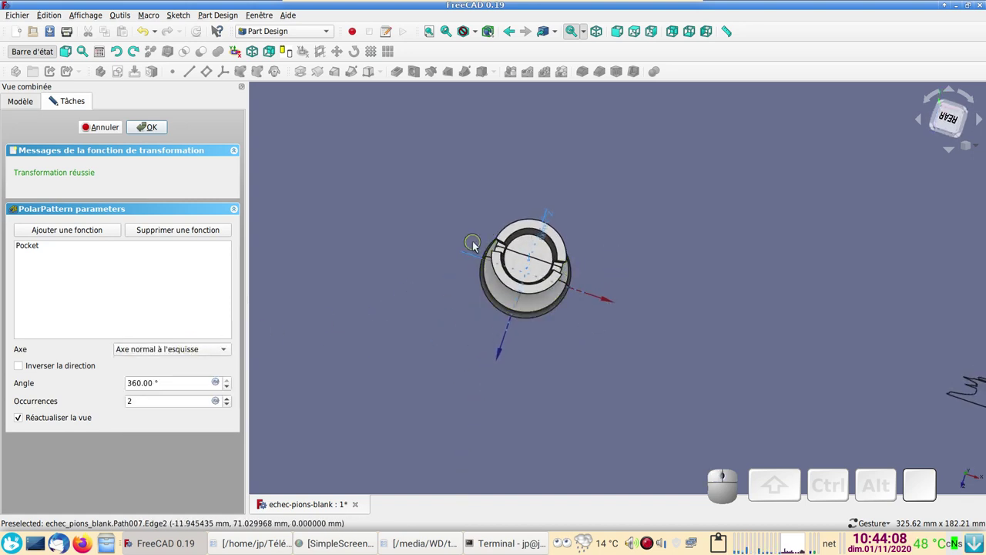
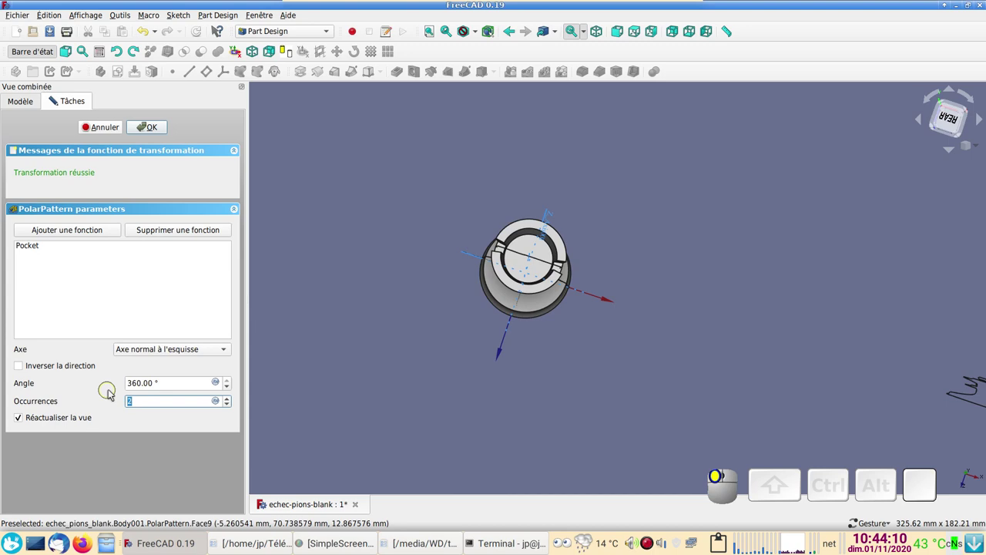
key("6")
key("Return")
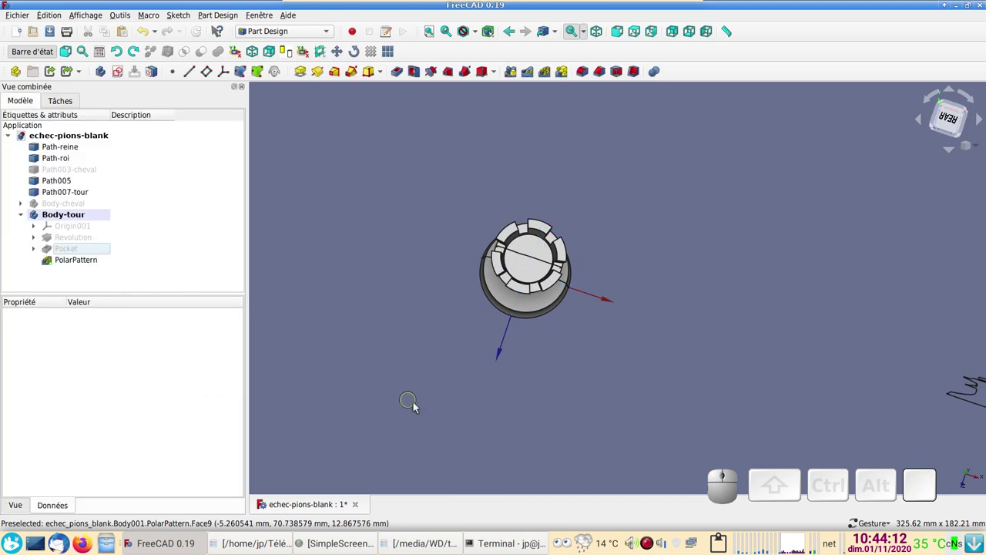
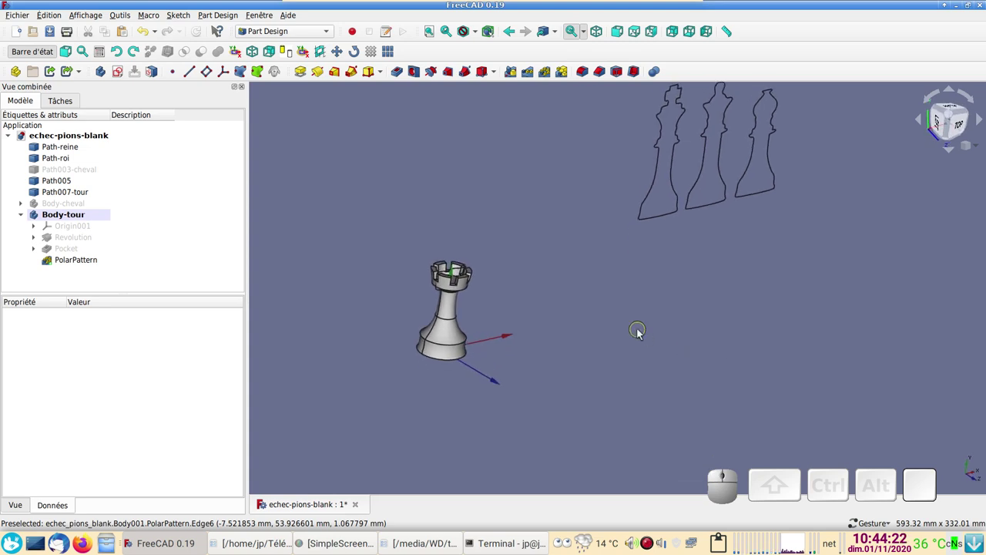
scroll("up", 3)
left_click_drag(602, 328, 632, 248)
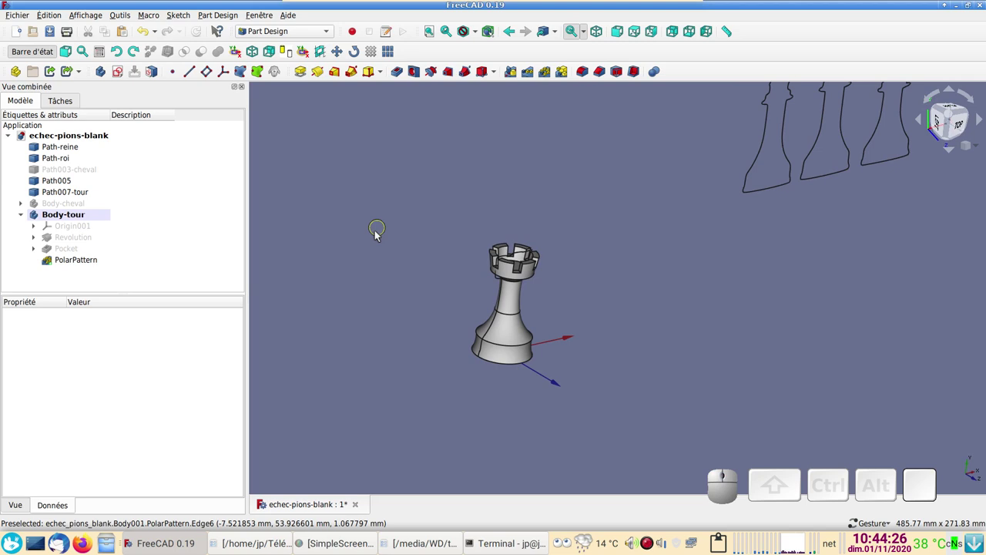
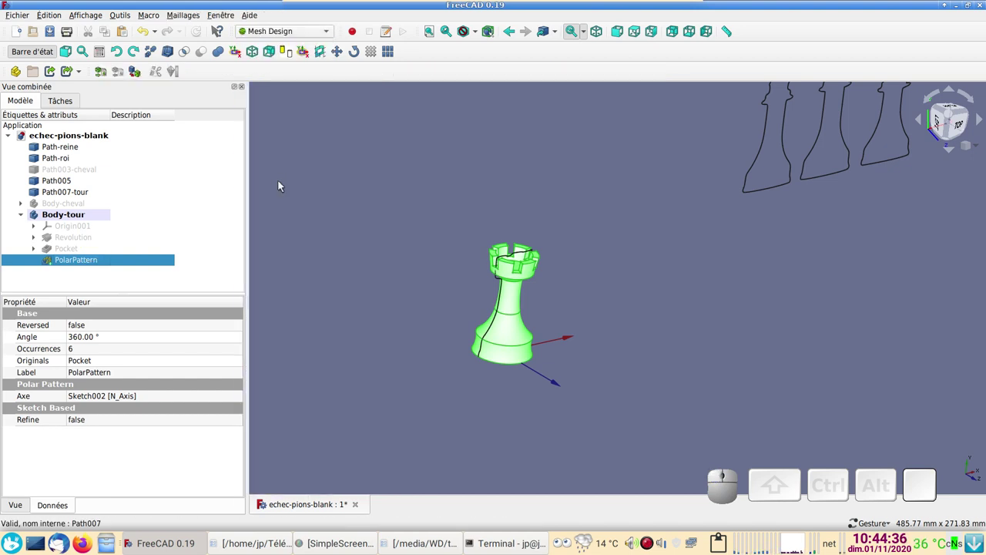
- In Mesh Design, tessellate PolarPattern with Standard settings and hide the solid original
left_click(156, 264)
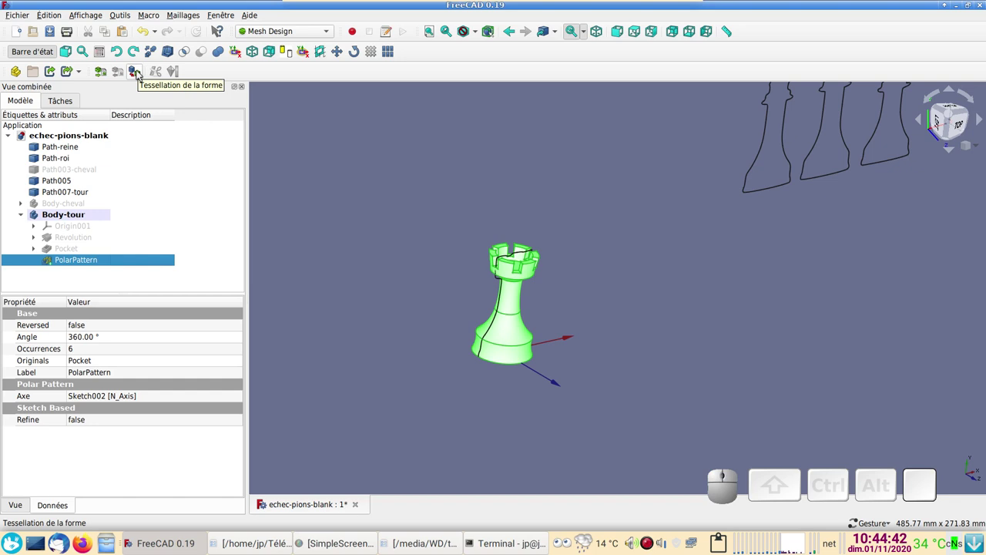
left_click(142, 76)
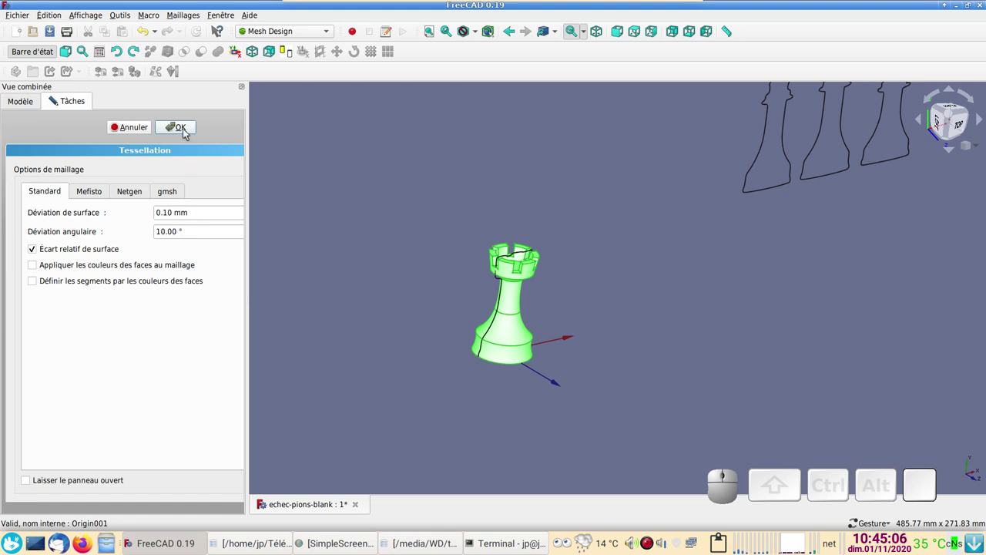
left_click(189, 134)
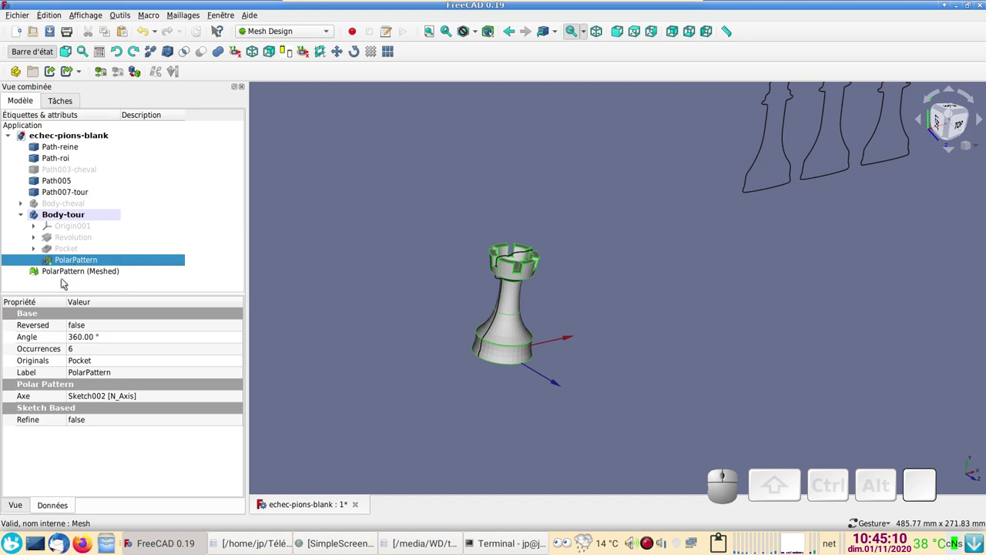
key("space")
- Orbit and zoom around the meshed rook to inspect it from all sides
scroll("up", 3)
scroll("up", 3)
scroll("down", 3)
left_click_drag(426, 274, 769, 304)
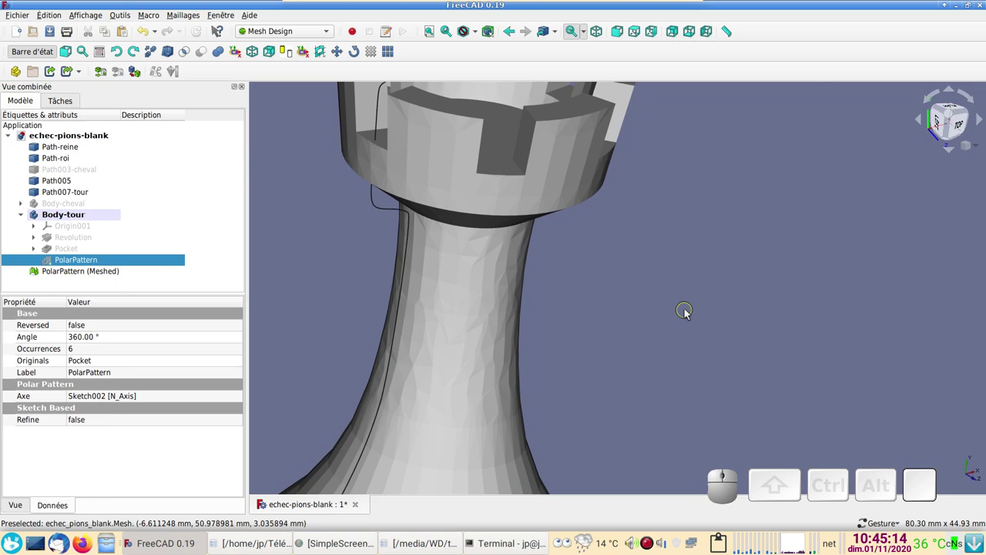
scroll("down", 3)
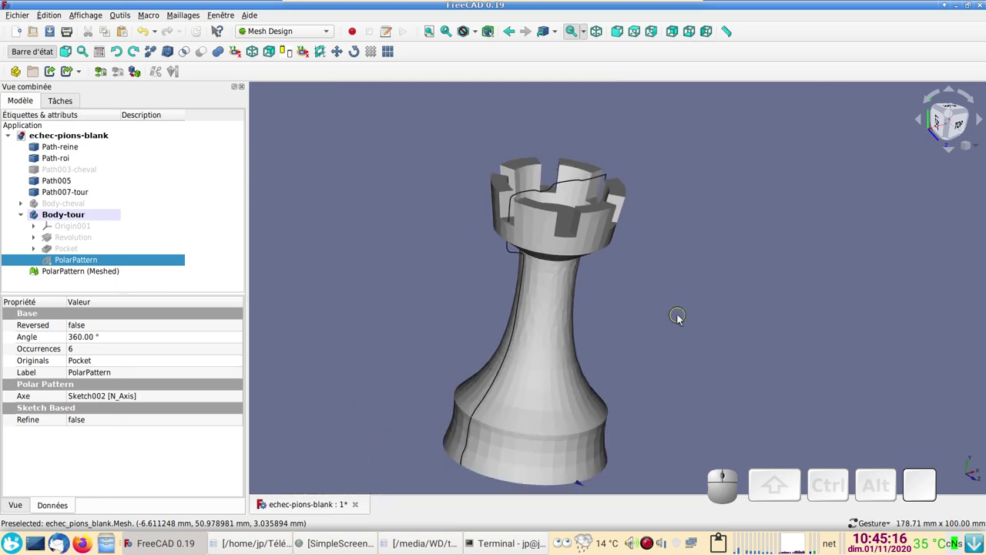
scroll("down", 3)
left_click_drag(685, 321, 618, 290)
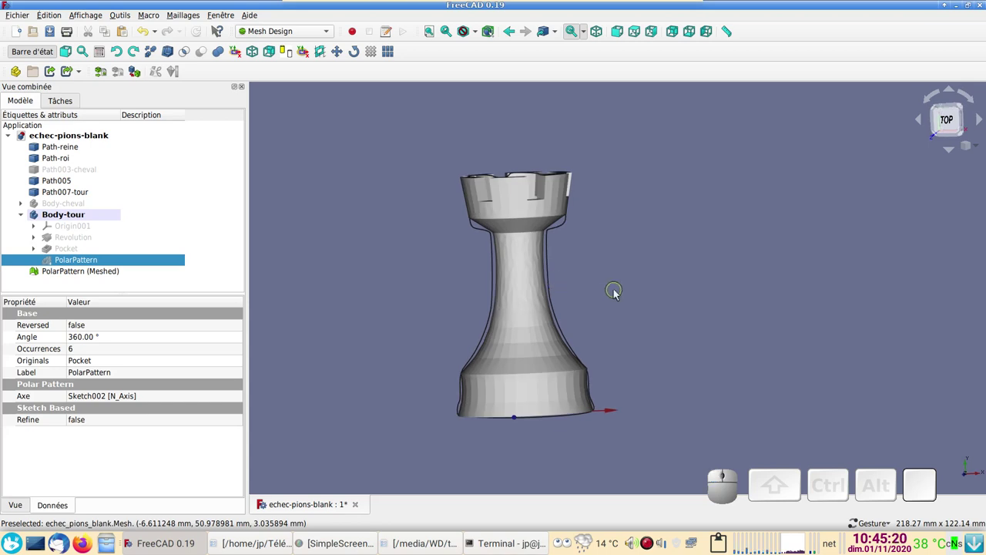
scroll("down", 3)
scroll("up", 3)
left_click_drag(707, 269, 671, 307)
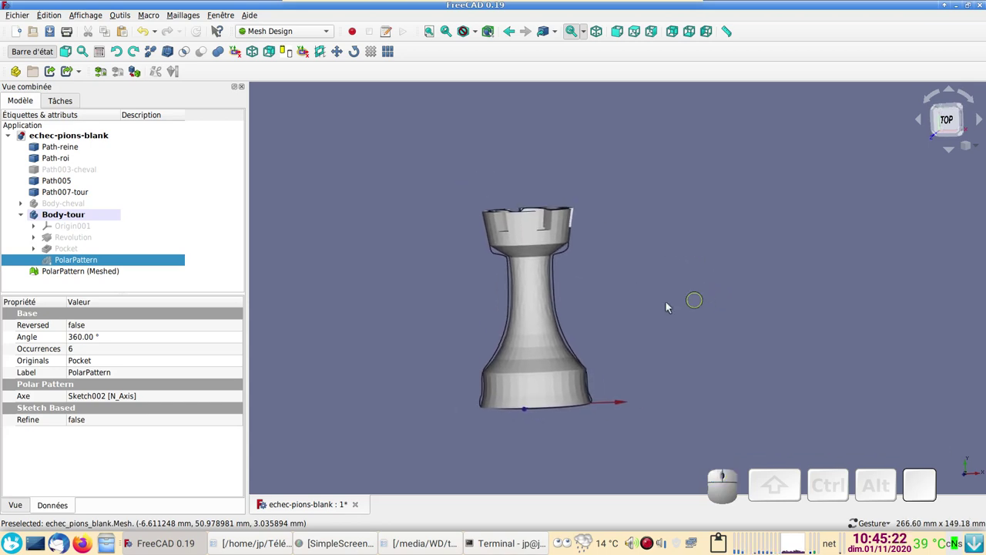
- Start exporting PolarPattern (Meshed) as tour.stl, then cancel the export
left_click(86, 272)
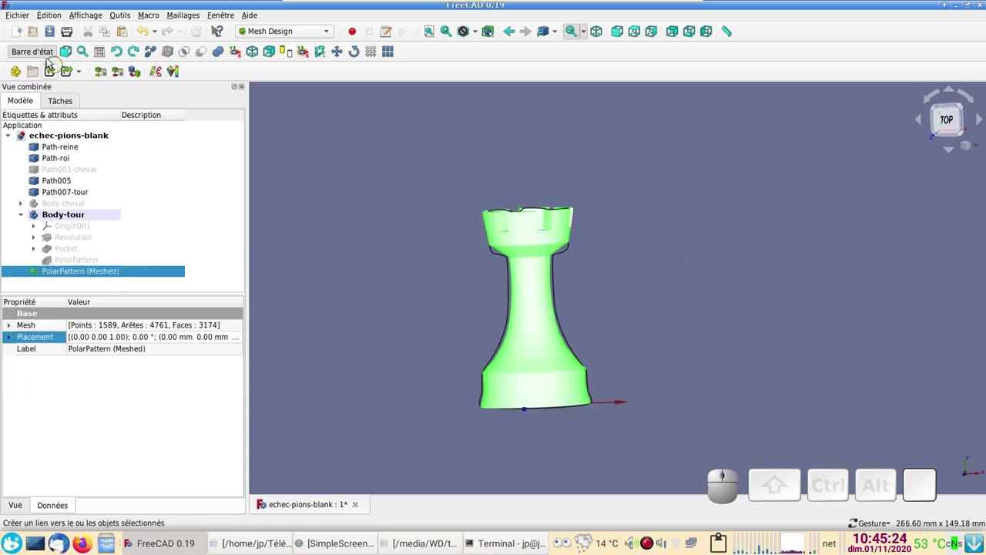
left_click(21, 21)
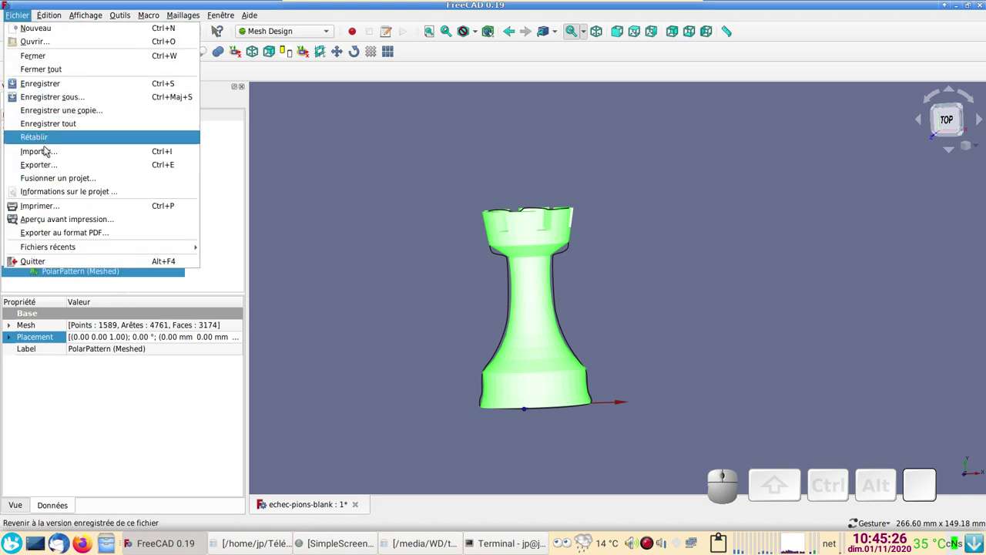
left_click(55, 163)
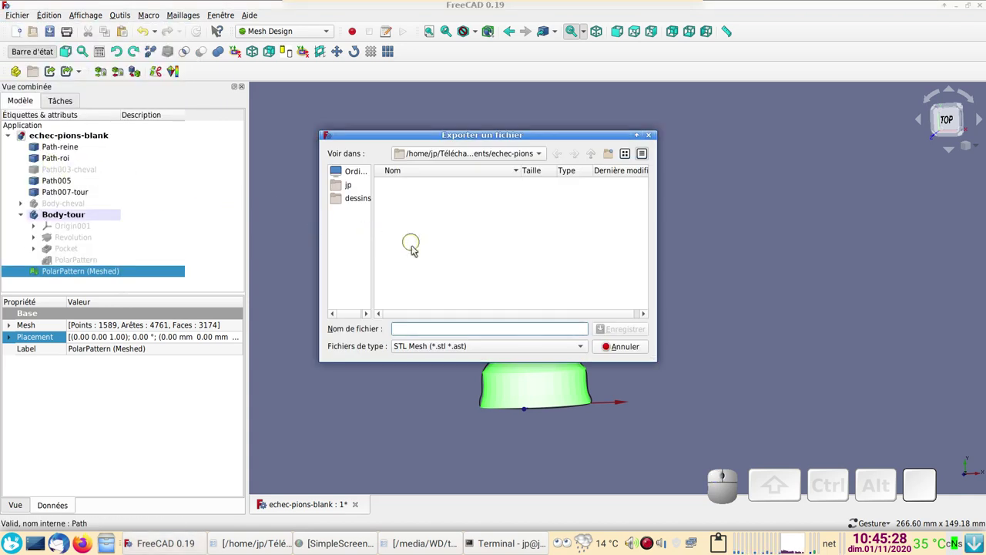
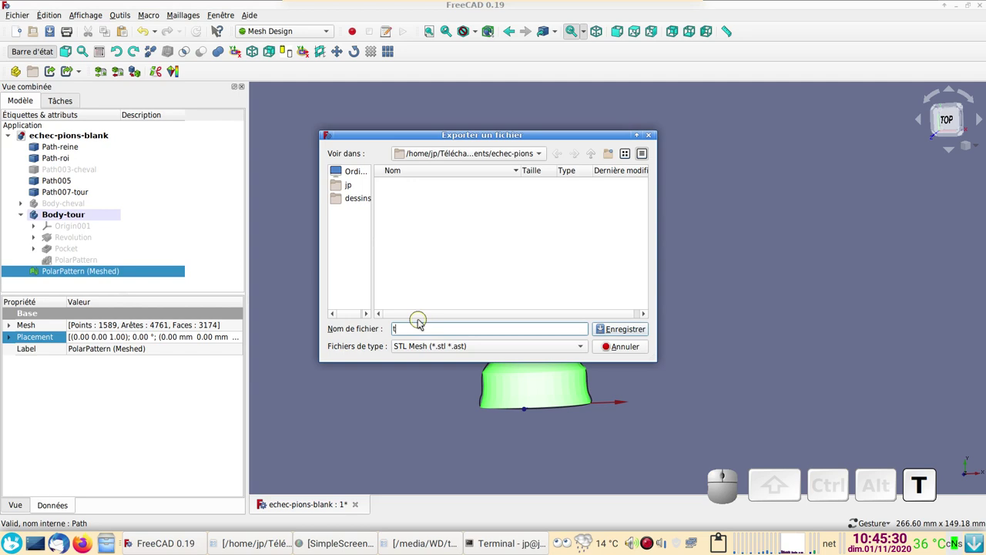
key(".")
key("s")
key("t")
key("l")
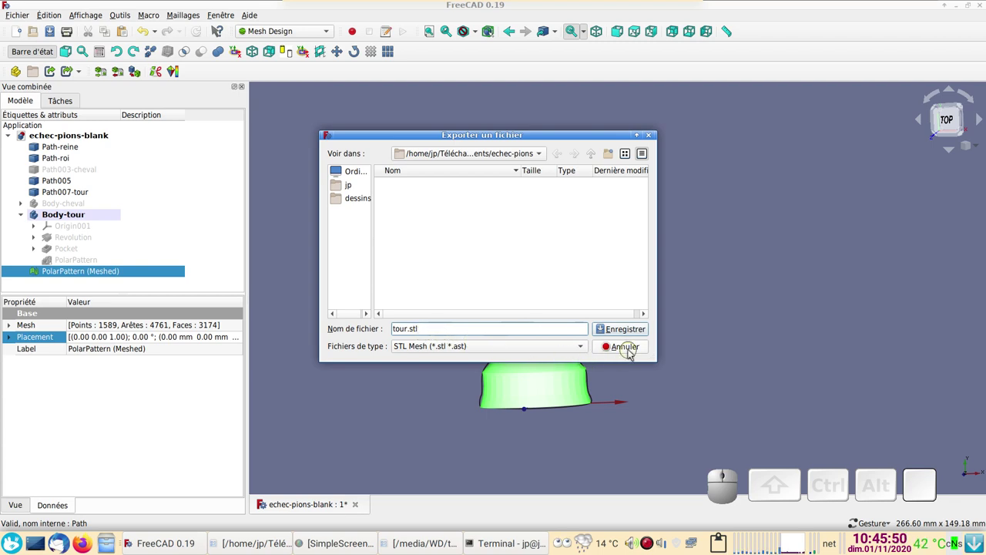
left_click(635, 354)
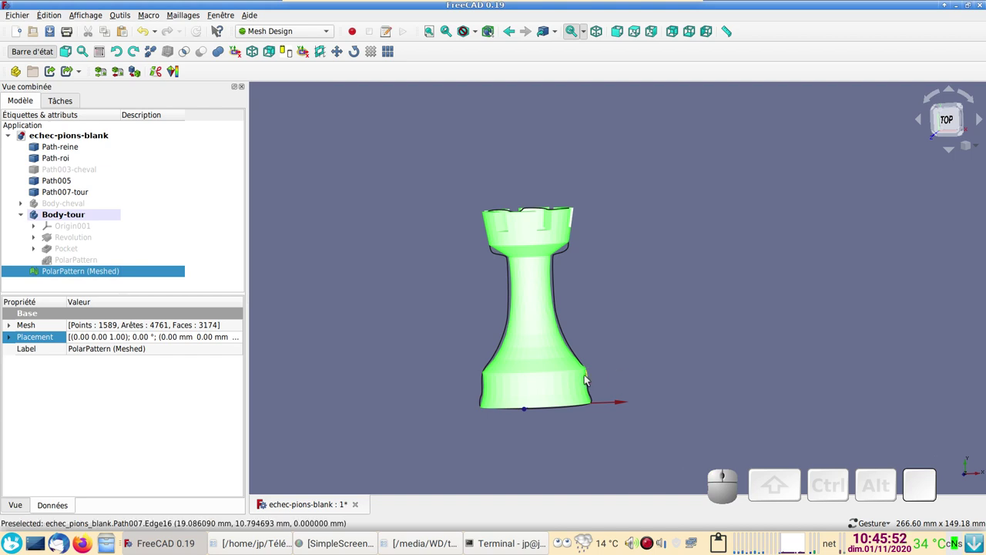
- Delete the PolarPattern (Meshed) copy from the document
scroll("down", 3)
left_click(398, 316)
left_click(102, 272)
key("Delete")
left_click_drag(824, 357, 687, 304)
scroll("down", 3)
right_click(792, 310)
left_click_drag(608, 196, 616, 216)
key("1")
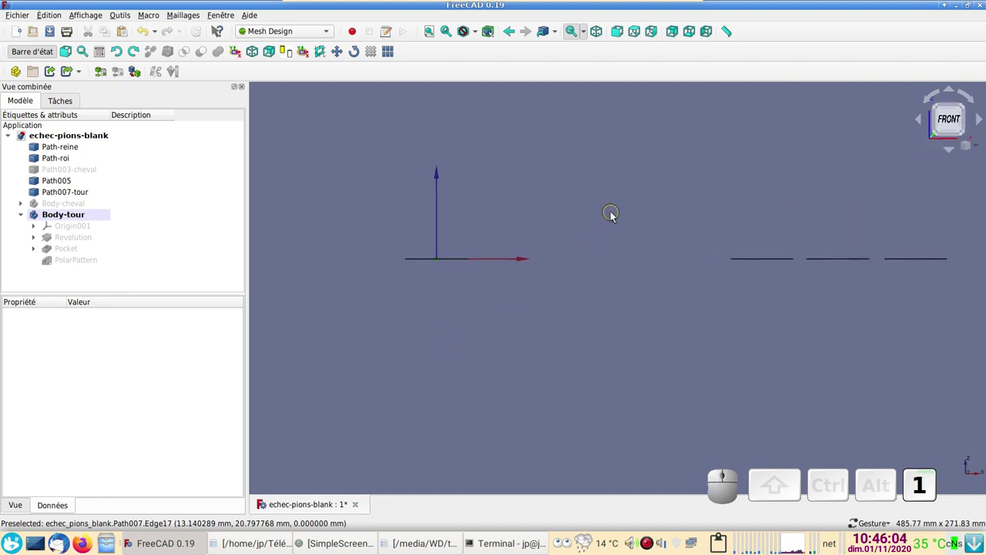
- From the top view, toggle the rook body's visibility in the model tree
key("2")
right_click(629, 242)
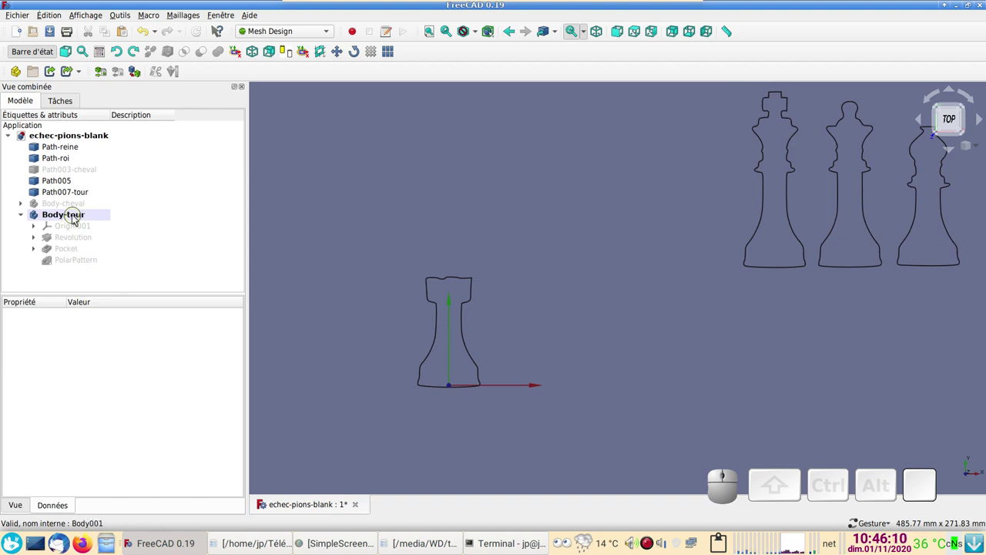
left_click(79, 220)
key("space")
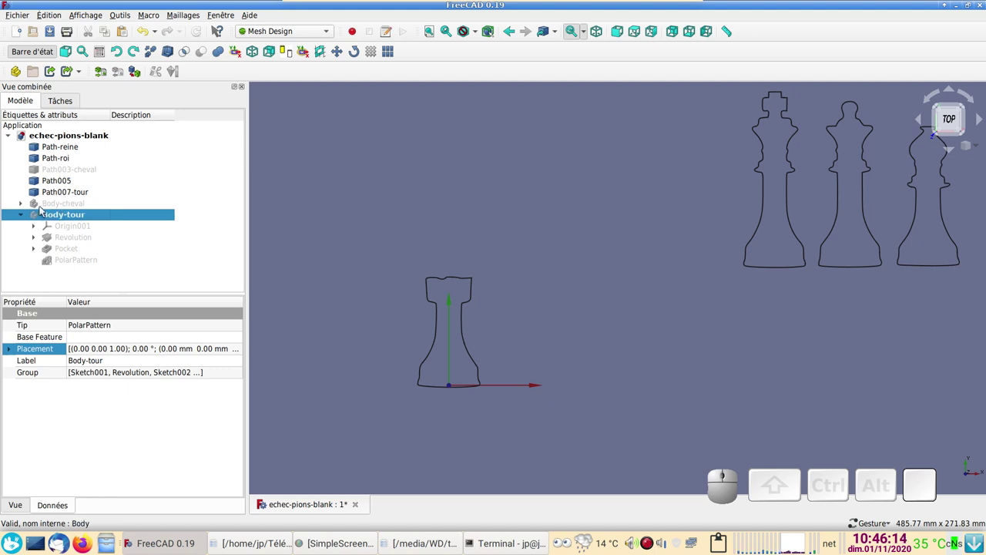
left_click(49, 207)
key("space")
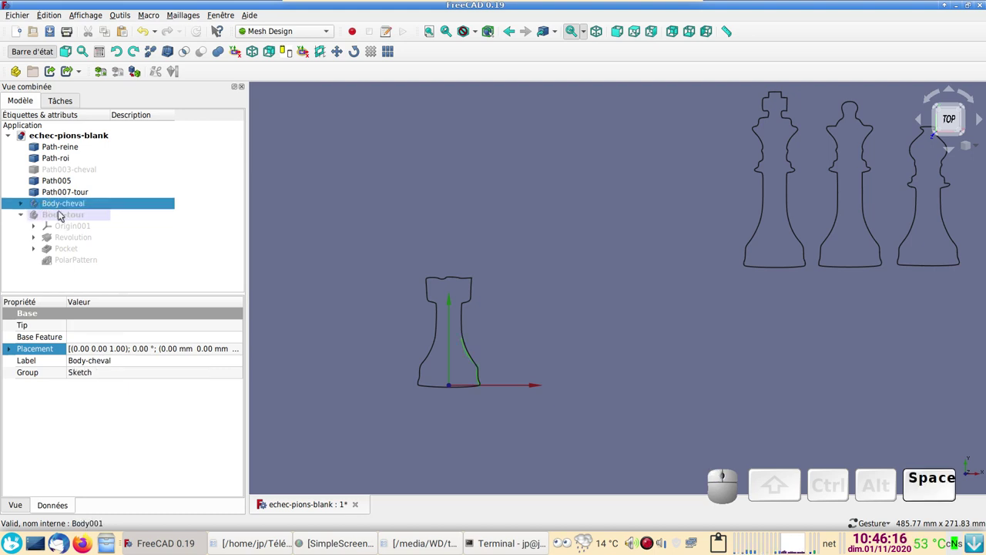
- Hide the rook outline Path007-tour and select the queen outline Path-reine
left_click(69, 191)
key("space")
left_click_drag(534, 260, 427, 242)
scroll("down", 3)
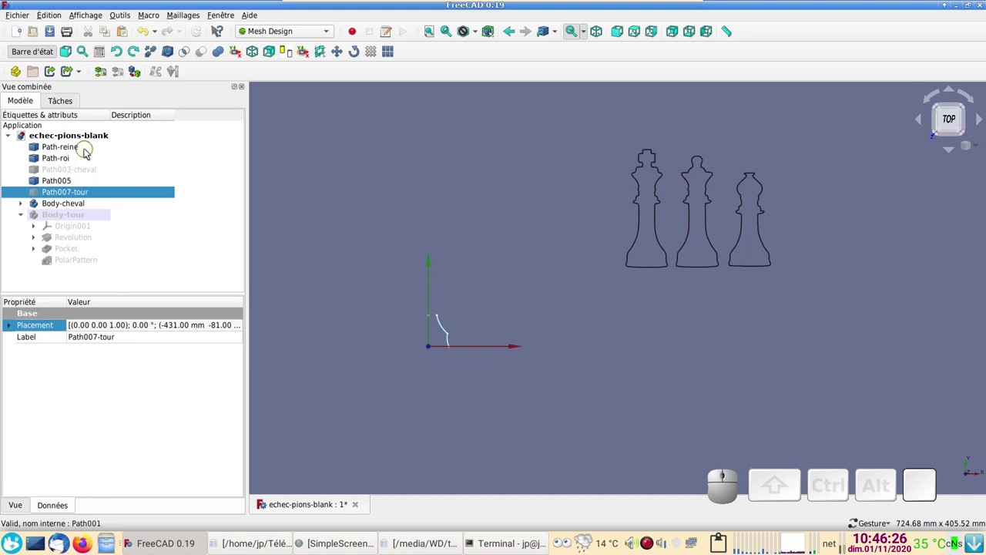
left_click(90, 150)
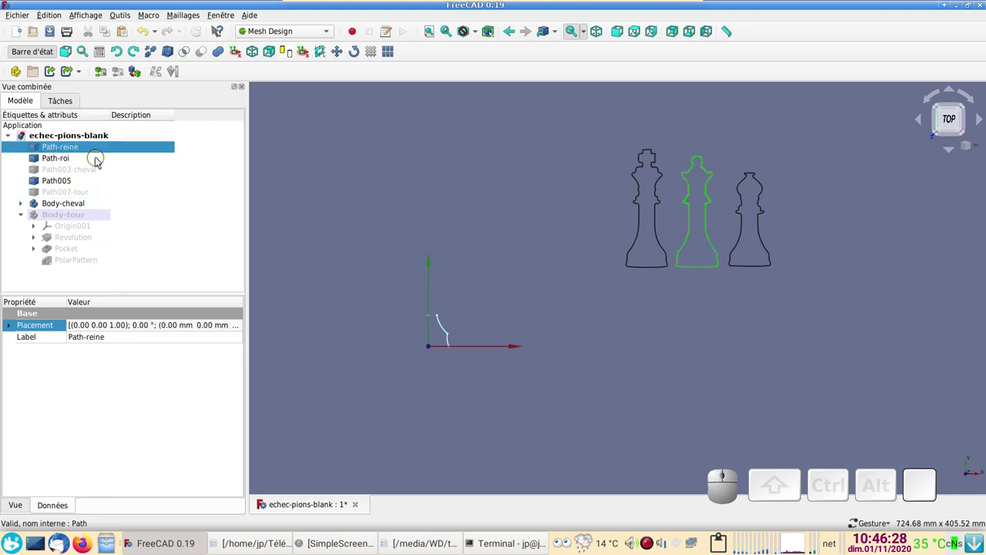
- Transform Path-reine onto the sketch origin, base on the horizontal axis, confirmed at -264 mm, -80 mm
right_click(95, 149)
left_click(127, 158)
left_click_drag(543, 347, 246, 190)
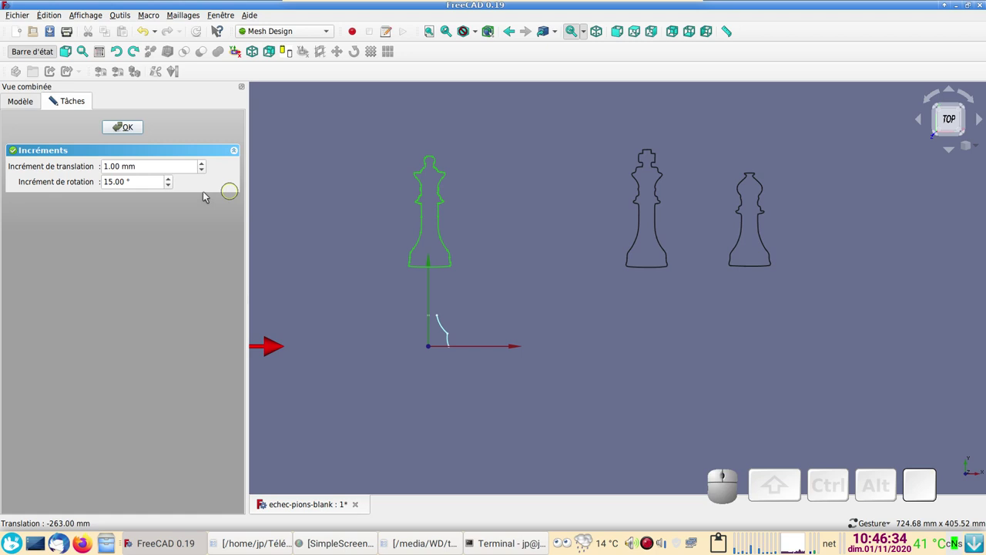
left_click_drag(309, 289, 399, 254)
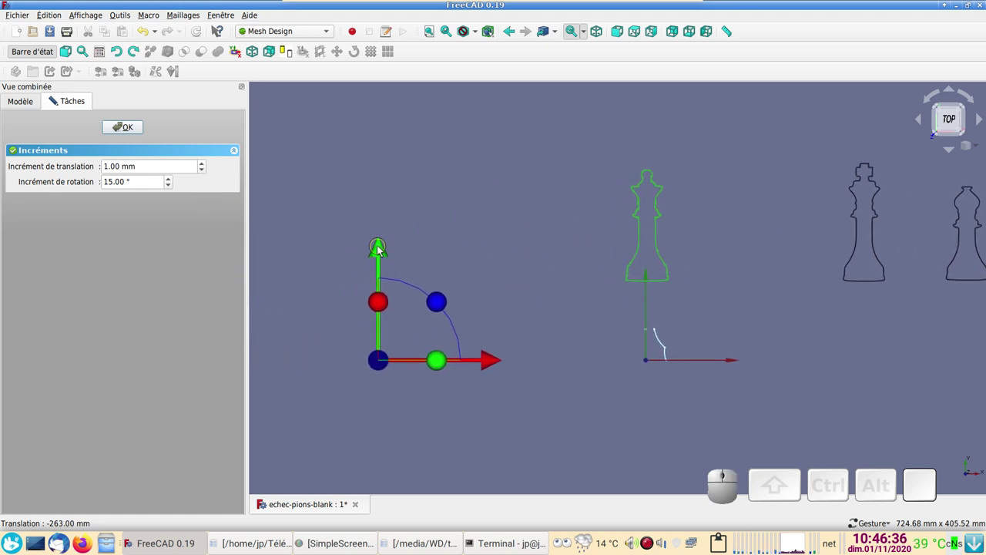
left_click_drag(381, 246, 417, 319)
scroll("up", 3)
left_click_drag(461, 312, 515, 280)
left_click(451, 445)
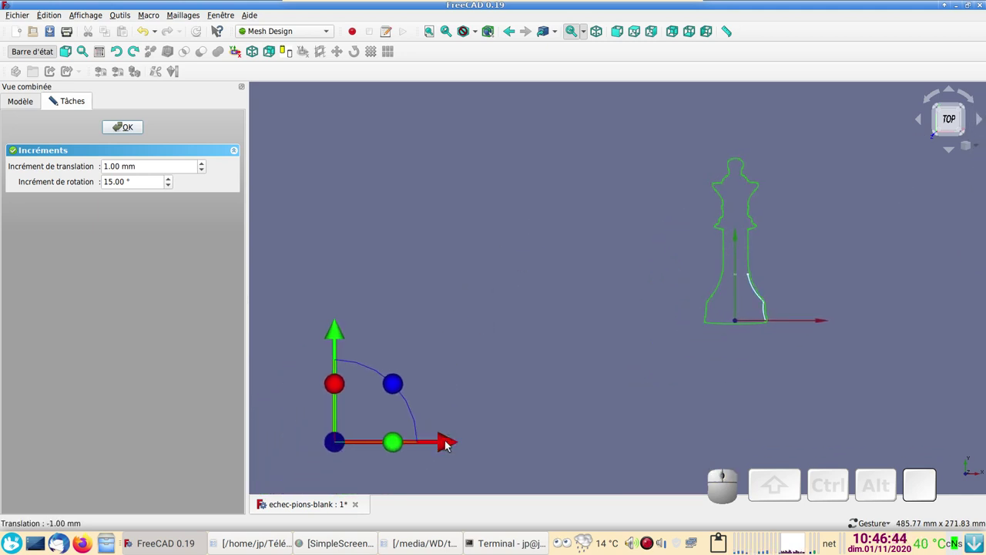
scroll("up", 3)
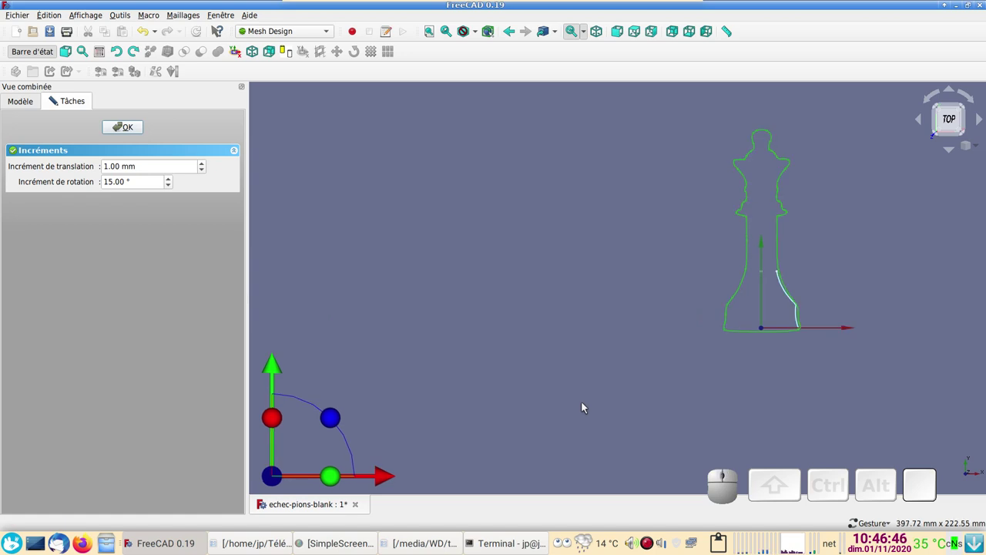
left_click(139, 131)
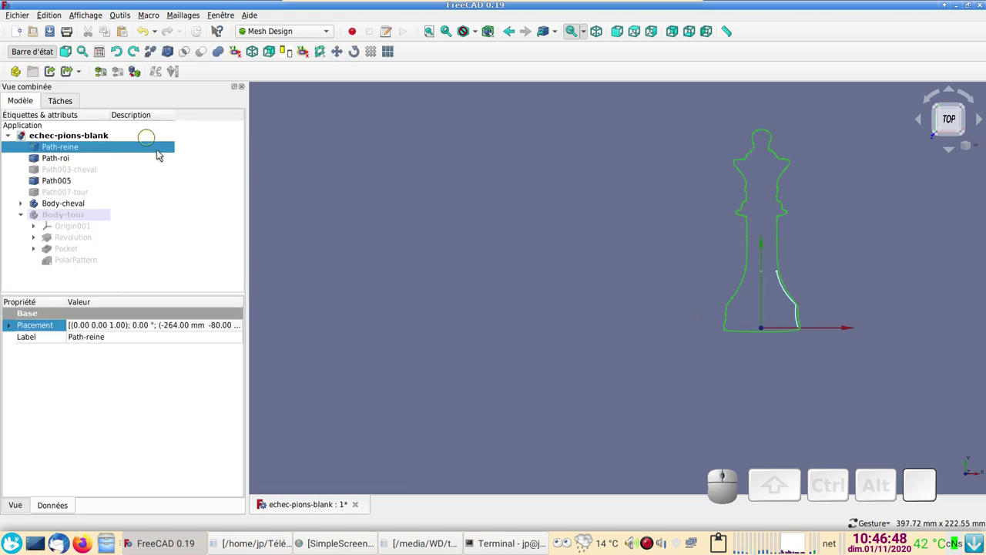
- Rename the new body Body-cheval001 to Body-reine
scroll("down", 3)
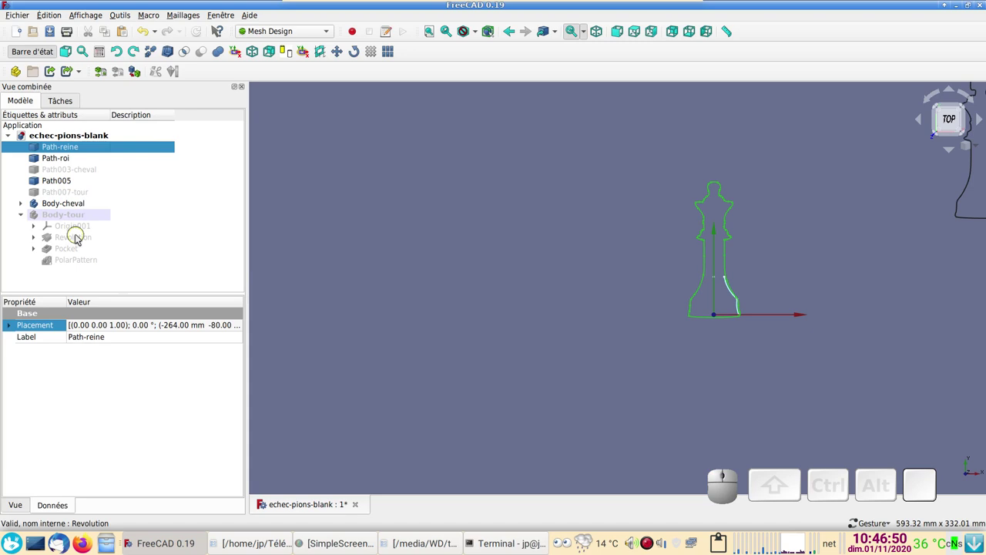
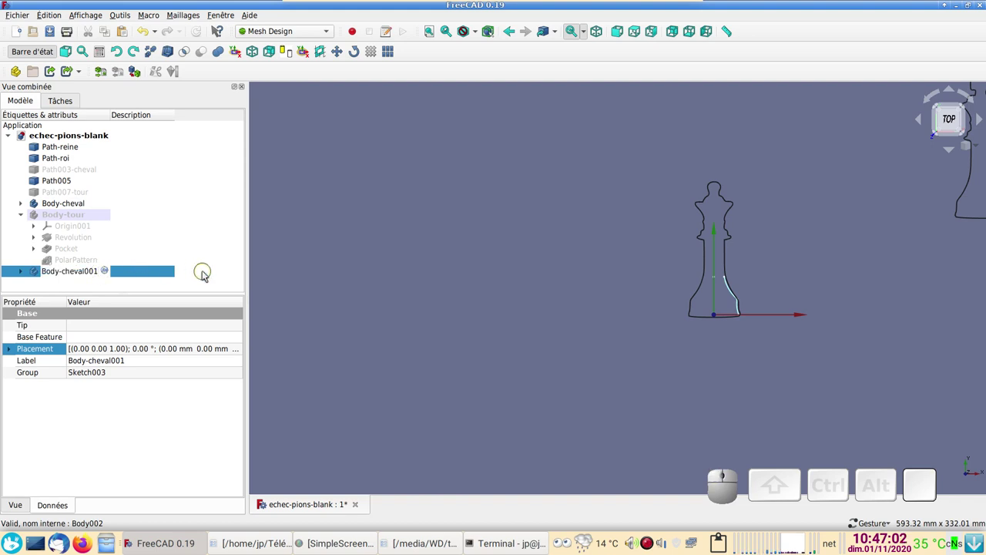
key("BackSpace")
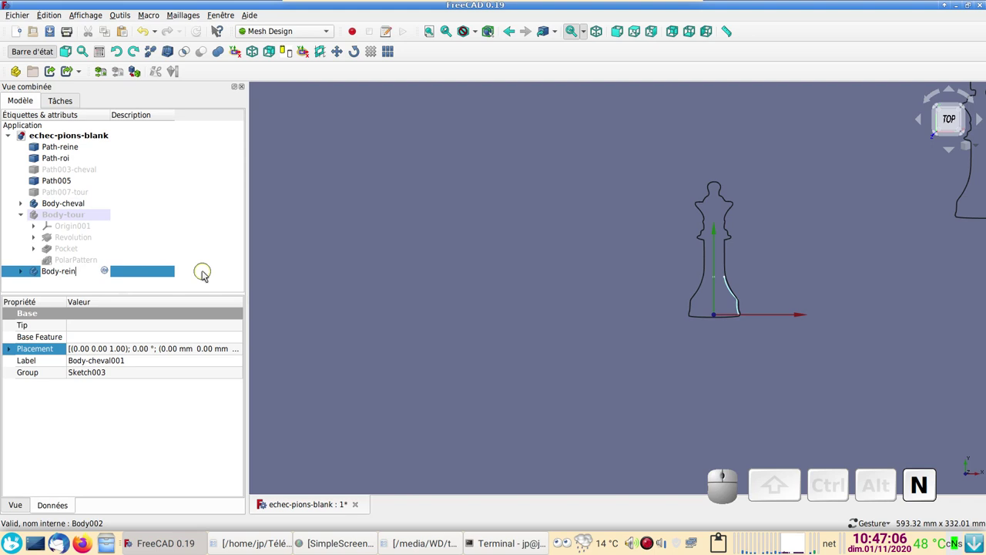
key("e")
key("Return")
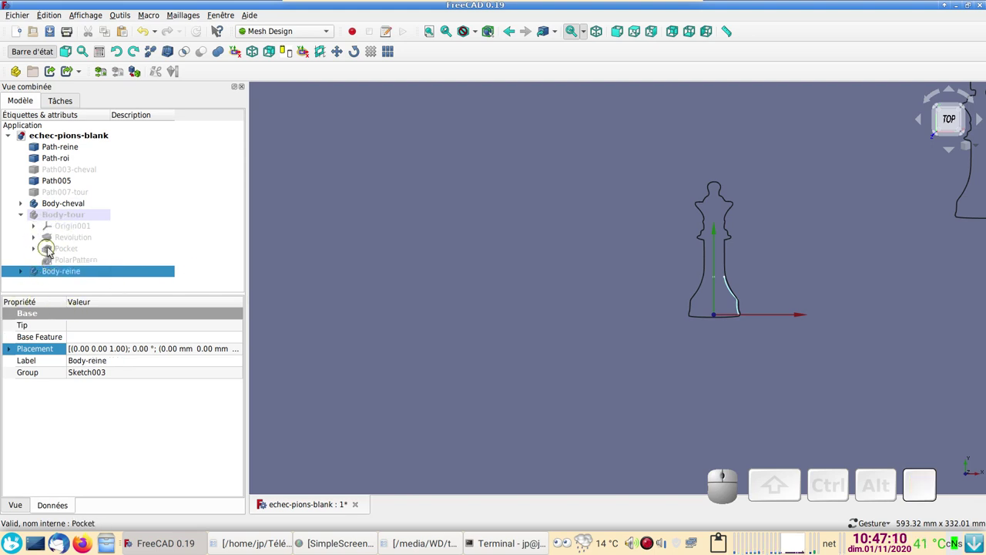
- Expand Body-reine in the tree and open its Sketch003 for editing over the queen outline
left_click(43, 251)
scroll("down", 3)
left_click(28, 207)
scroll("down", 3)
scroll("up", 3)
left_click(64, 223)
key("space")
scroll("down", 3)
left_click(25, 286)
scroll("down", 3)
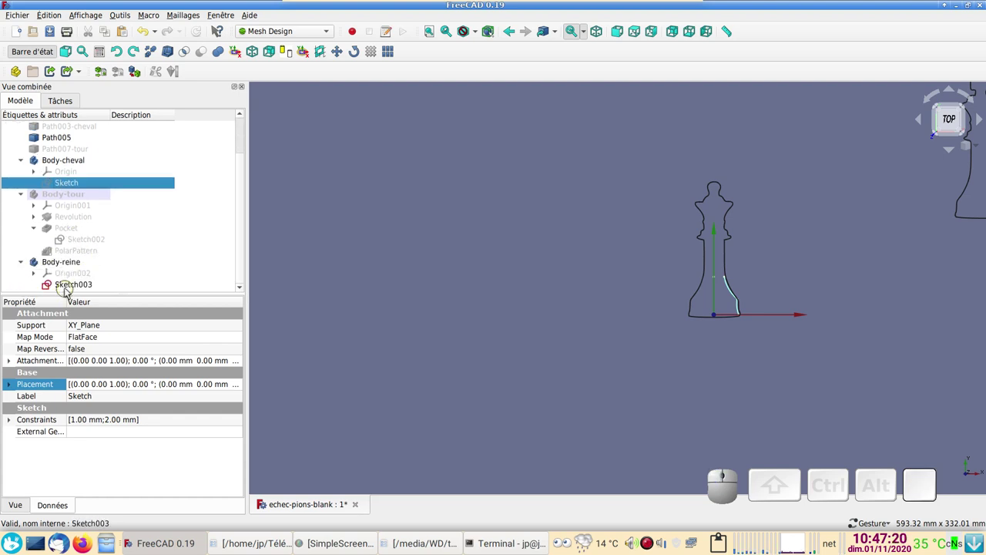
left_click(72, 289)
scroll("up", 3)
- Draw new polyline and B-spline segments from the profile's top end up the queen's right edge to the collar
right_click(557, 276)
scroll("up", 3)
left_click_drag(367, 329, 356, 266)
scroll("down", 3)
left_click_drag(364, 261, 349, 270)
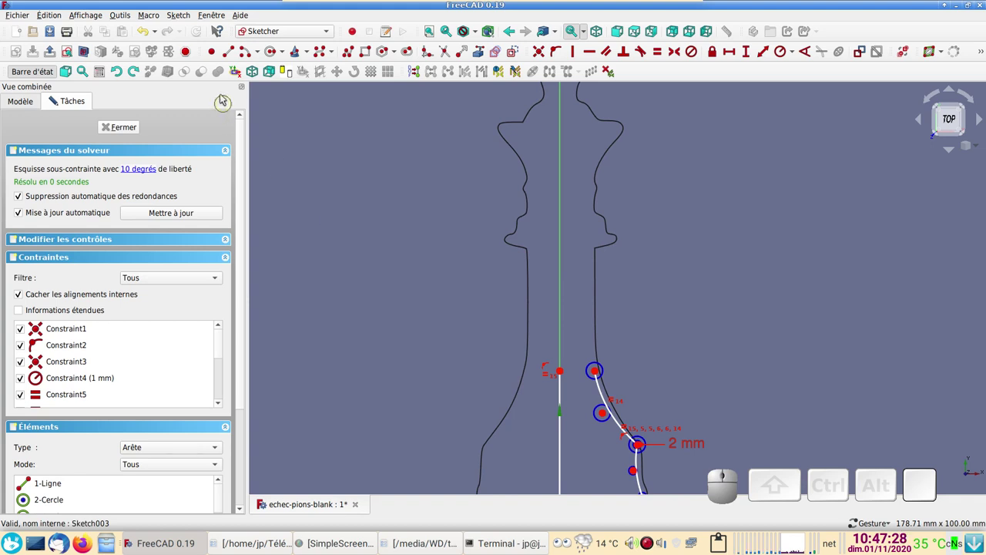
left_click(326, 52)
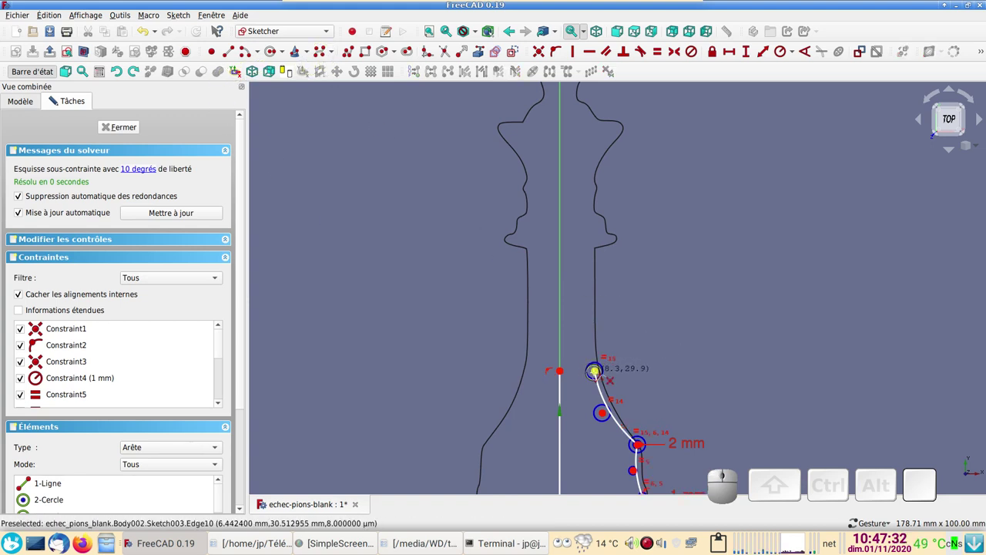
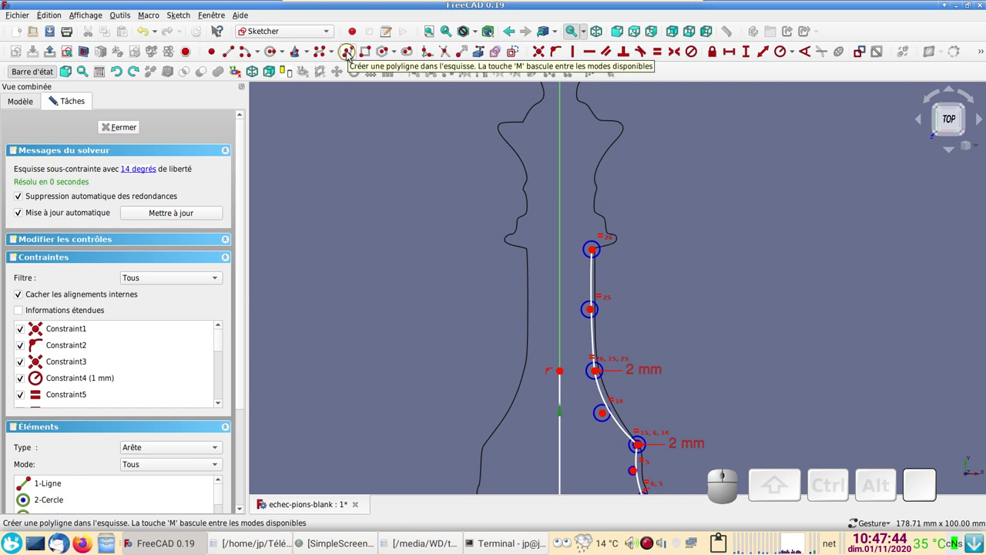
left_click(353, 56)
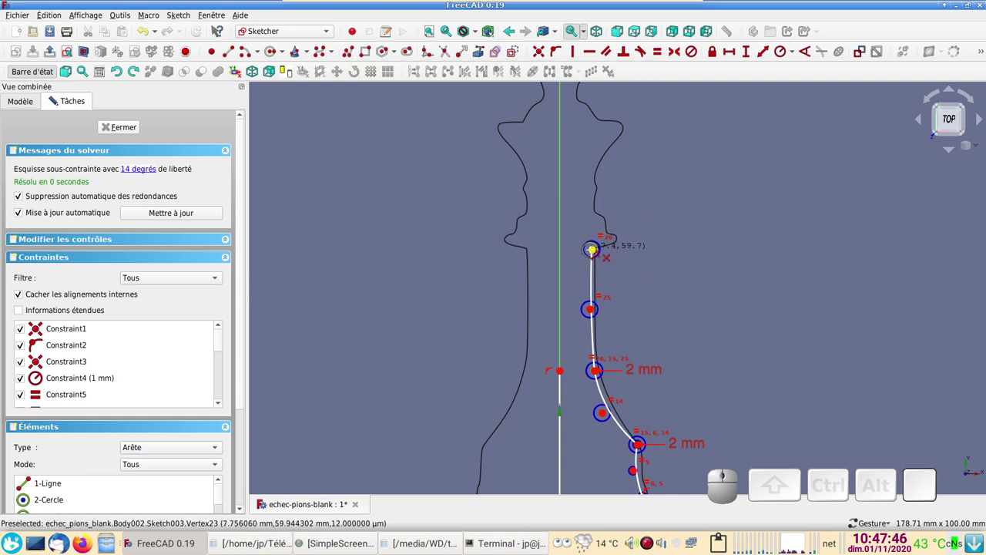
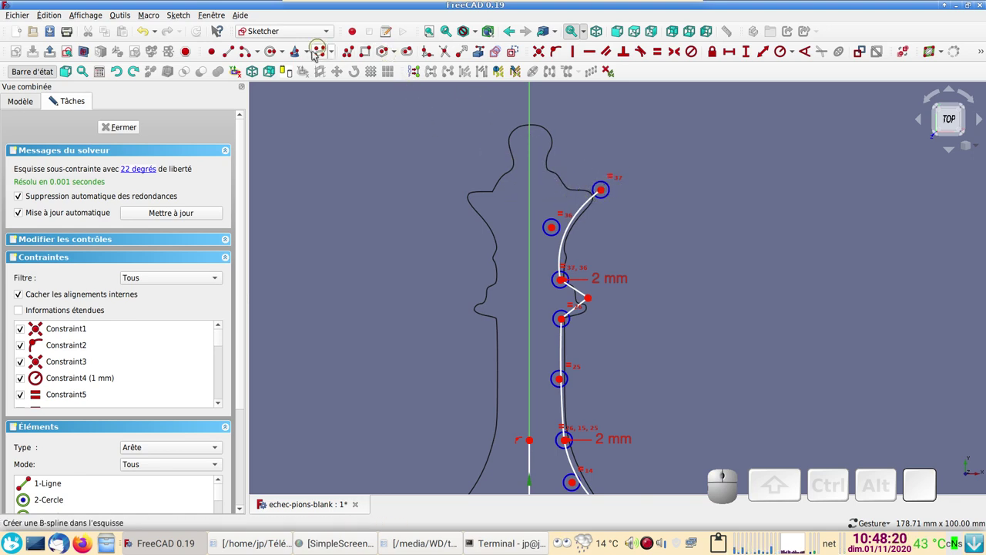
- Draw the remaining B-spline and line segments over the collar and head toward the vertical axis
left_click(235, 55)
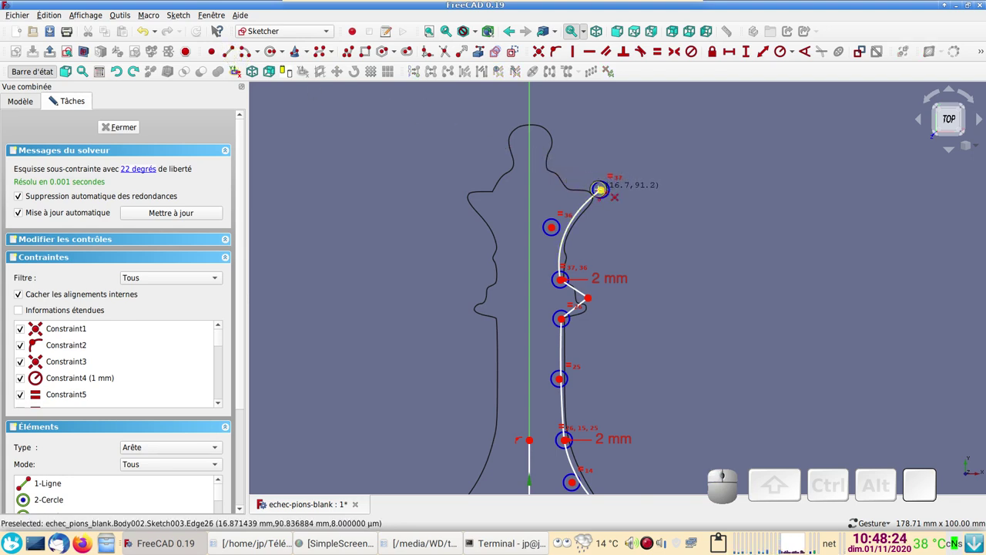
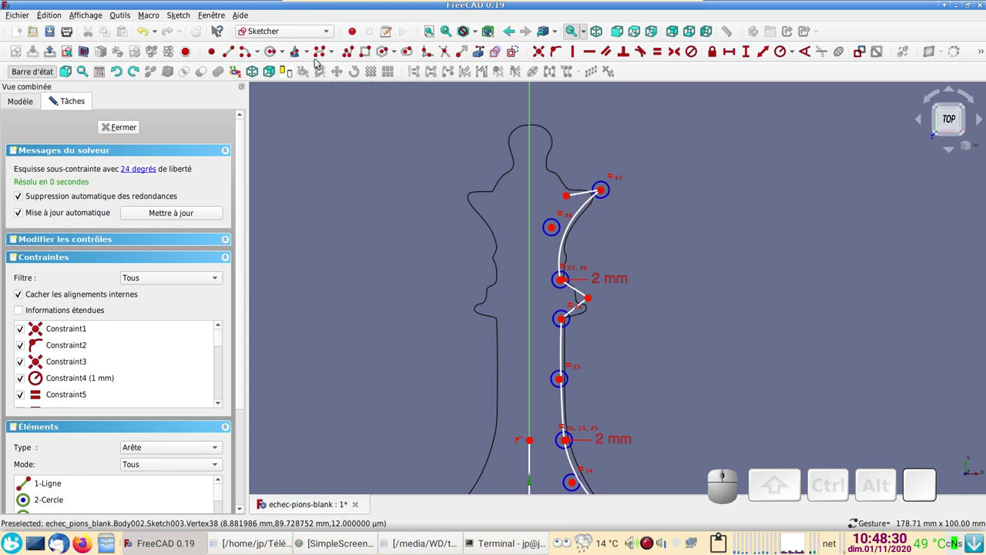
left_click(326, 54)
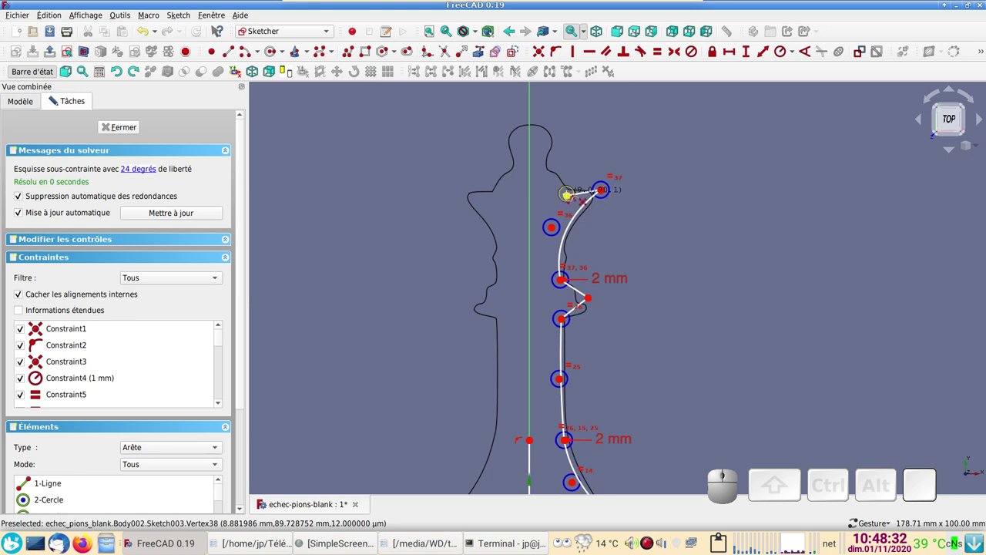
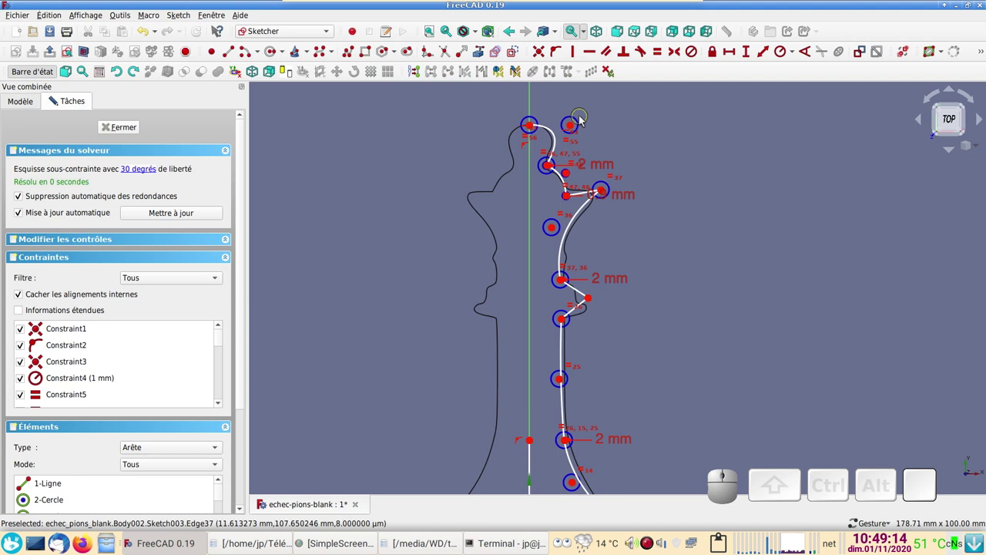
- Drag the upper B-spline control points so the head curve follows the traced silhouette
left_click_drag(581, 122, 576, 143)
left_click(568, 134)
left_click_drag(582, 122, 529, 125)
left_click(536, 123)
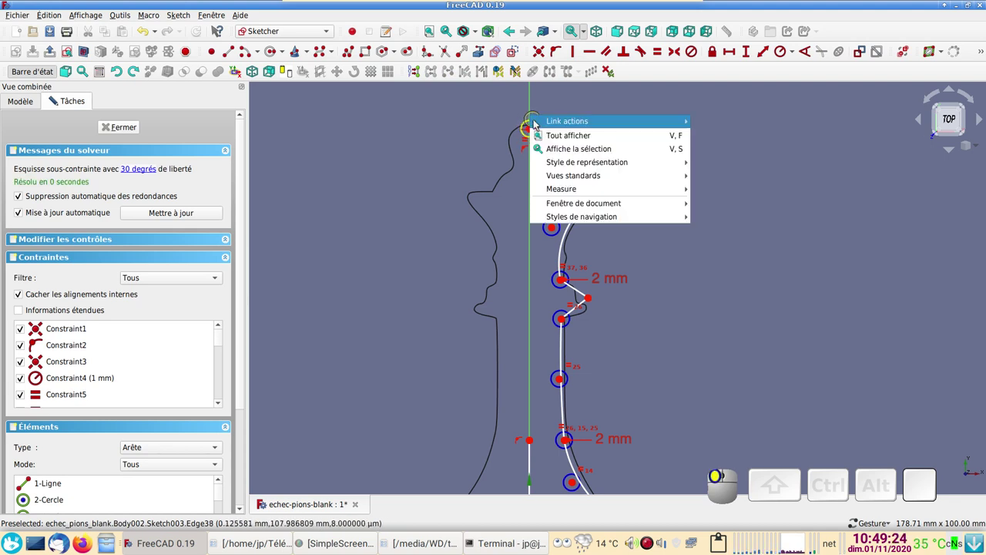
left_click(514, 114)
scroll("up", 3)
right_click(692, 185)
left_click(542, 157)
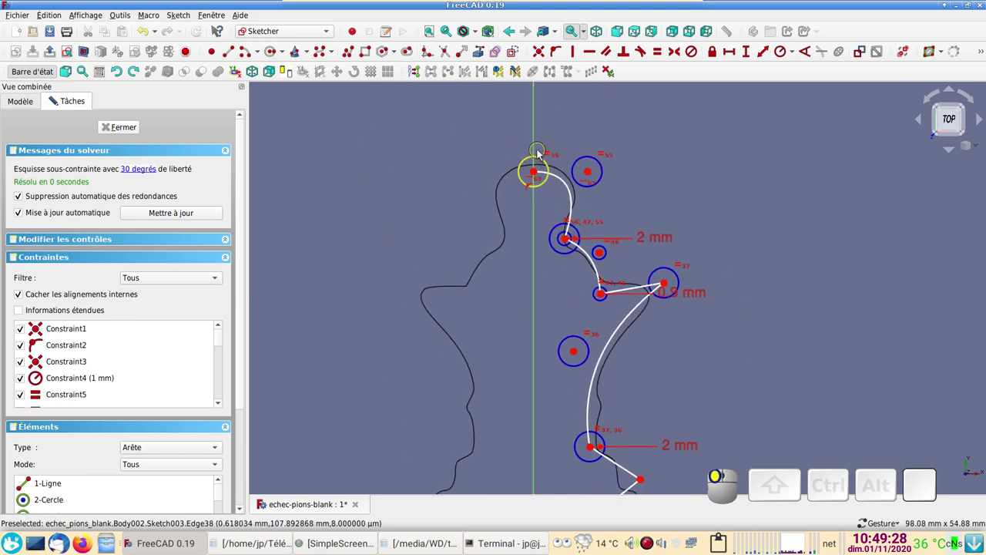
- Adjust the collar curve points and apply constraints from the sketch context menu
right_click(516, 149)
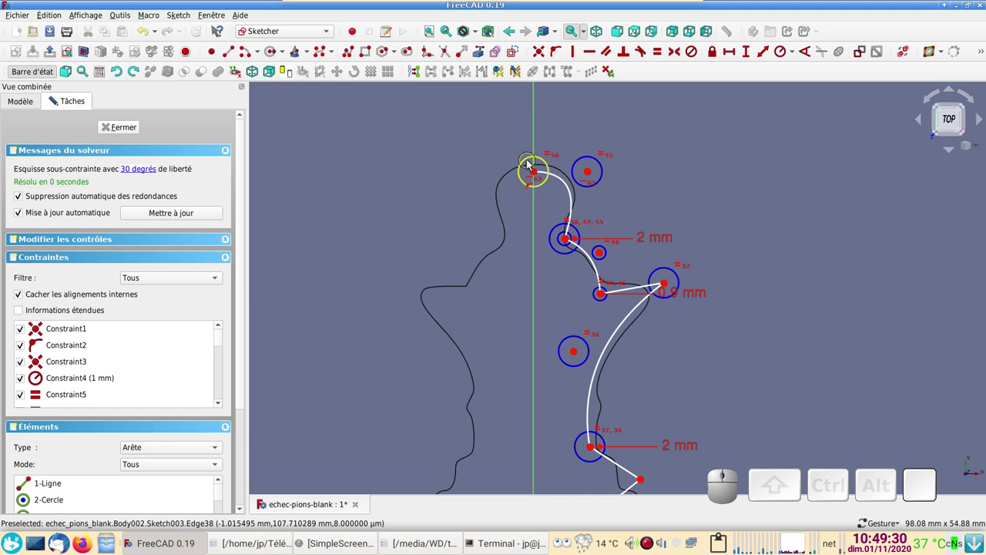
left_click_drag(531, 163, 464, 176)
scroll("down", 3)
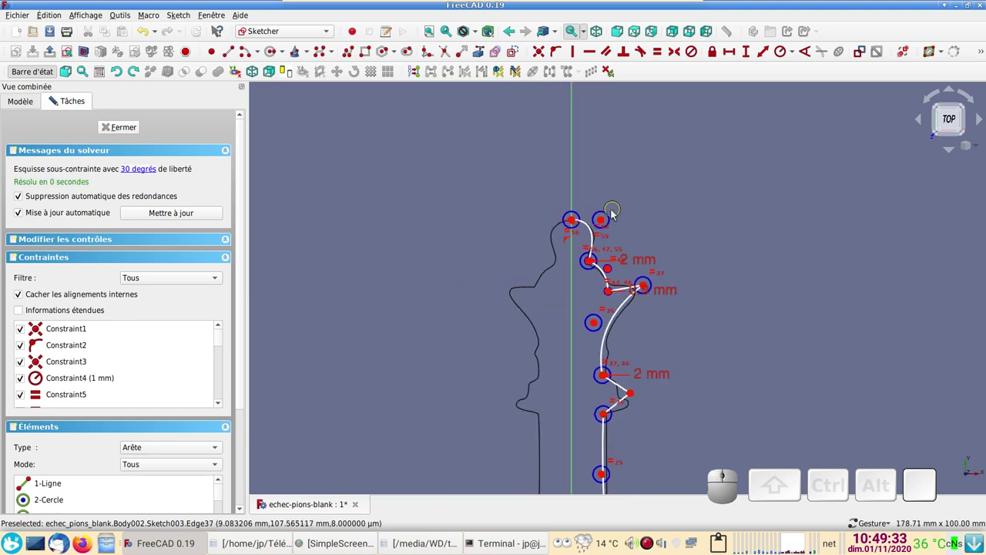
scroll("up", 3)
left_click_drag(606, 168, 710, 226)
scroll("down", 3)
left_click_drag(440, 288, 475, 277)
left_click(465, 226)
right_click(462, 221)
left_click(450, 187)
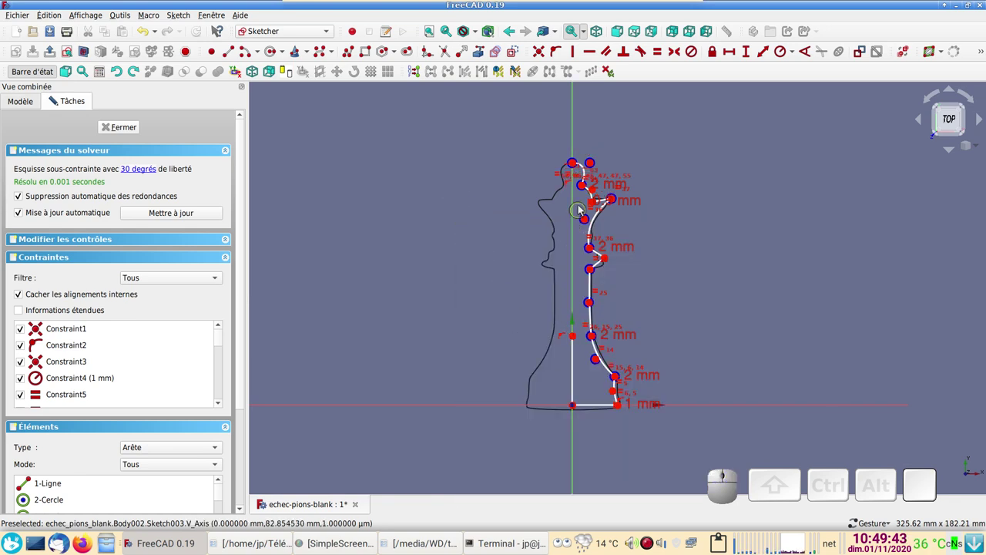
left_click(577, 166)
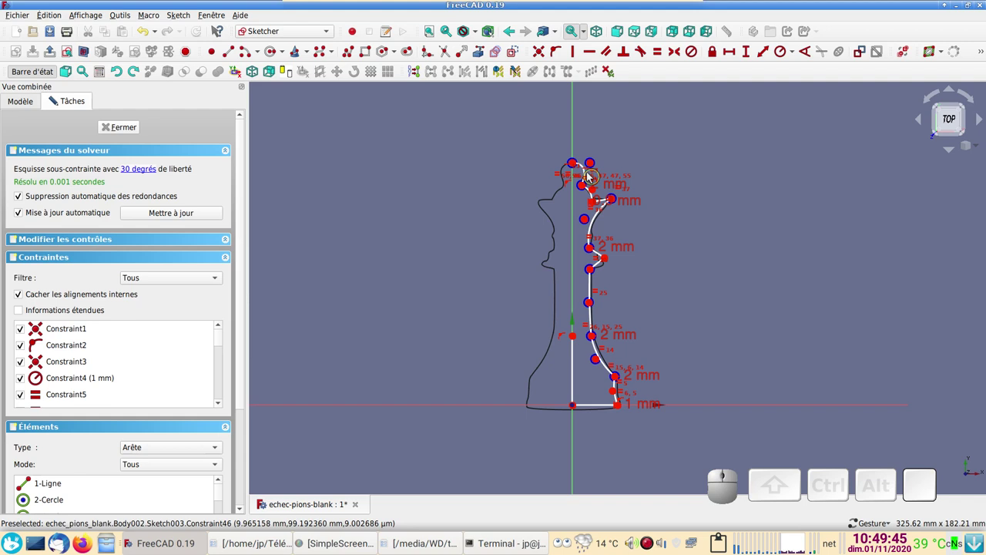
left_click(520, 144)
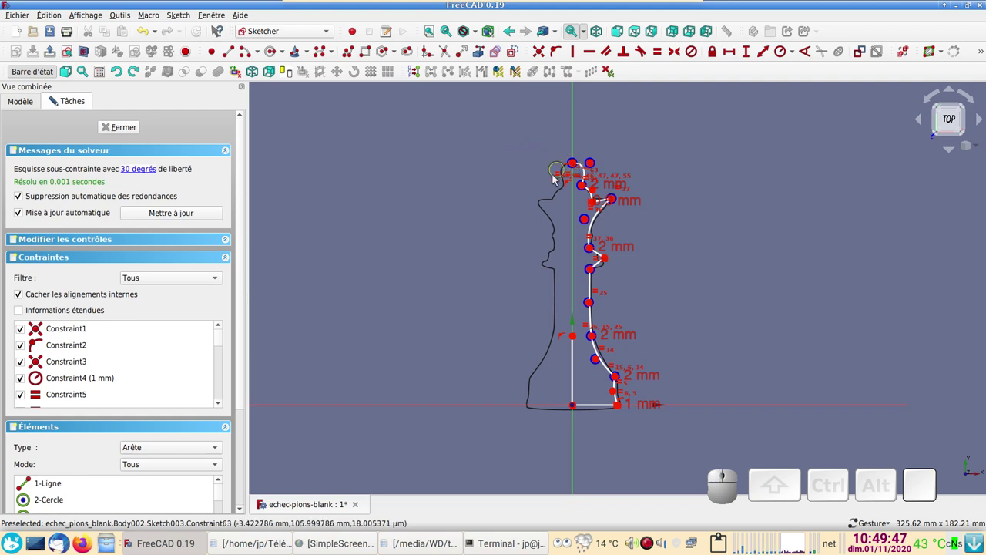
- Dimension the queen's base line at 20 mm with a distance constraint
scroll("up", 3)
right_click(683, 192)
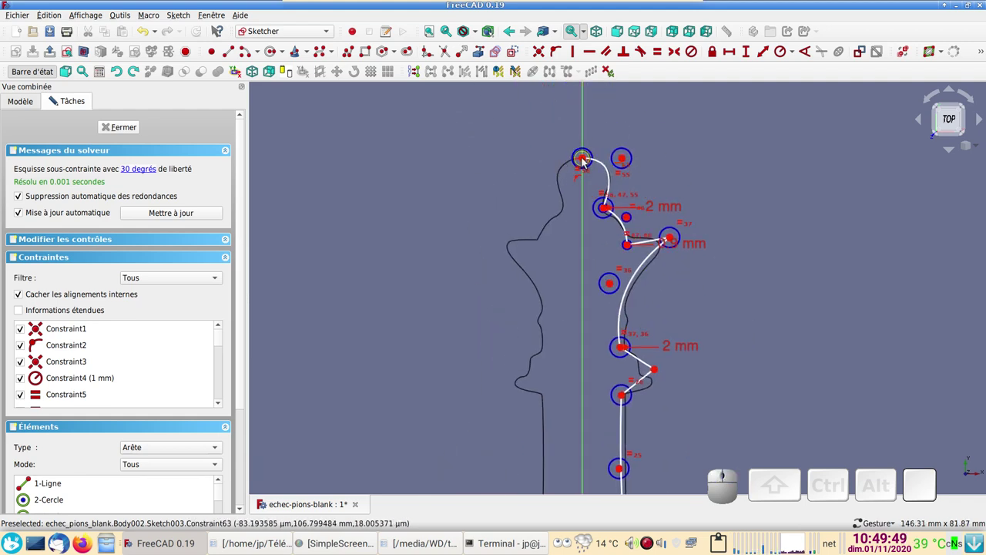
left_click(587, 158)
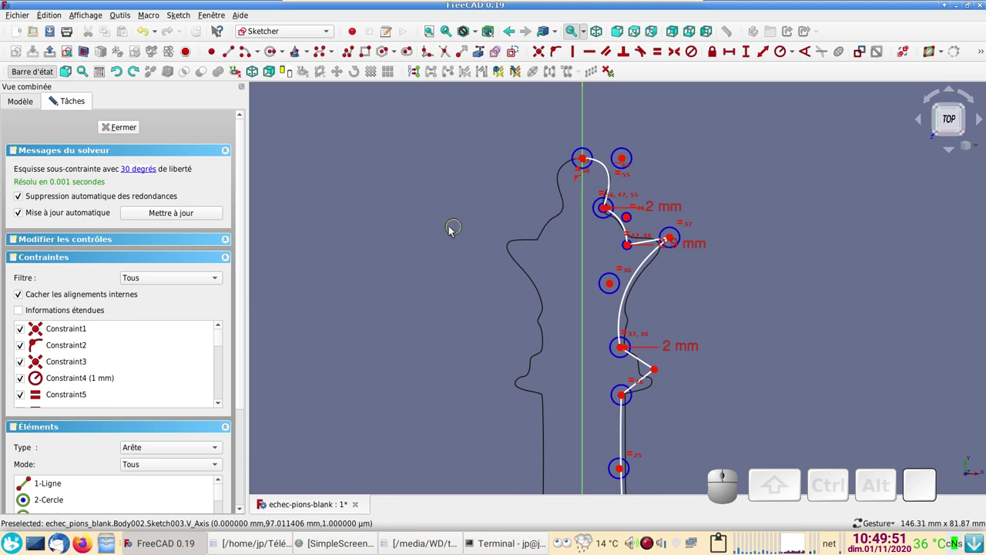
right_click(453, 381)
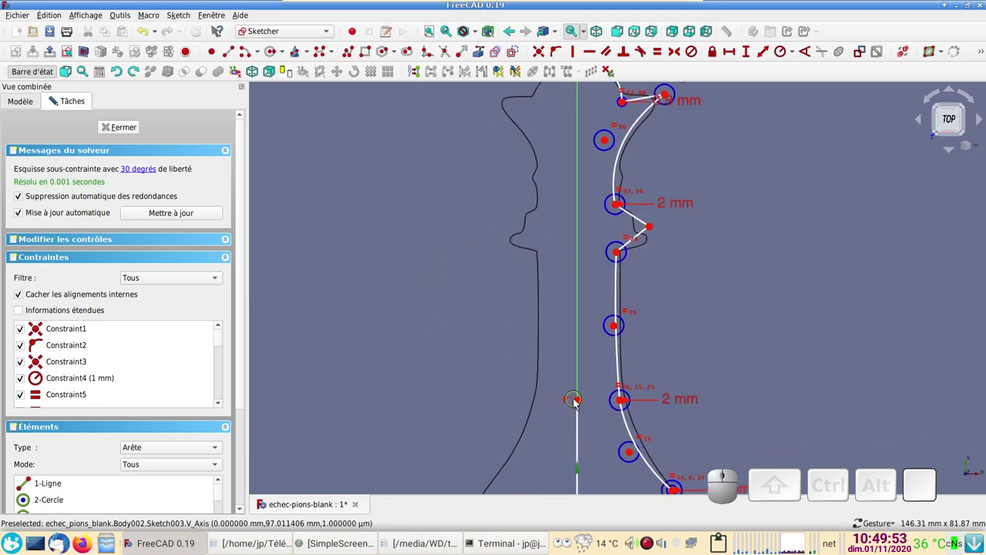
left_click(582, 402)
left_click(545, 54)
left_click(589, 270)
scroll("down", 3)
left_click_drag(438, 245, 408, 318)
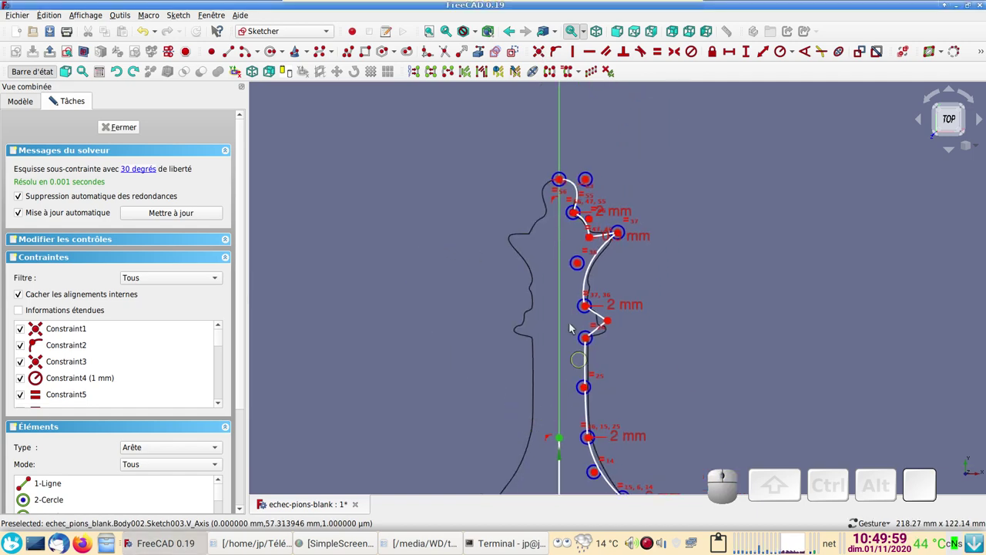
scroll("up", 3)
- Refine the lower profile curves against the silhouette and add a further constraint
right_click(744, 225)
right_click(790, 416)
scroll("up", 3)
left_click(484, 263)
scroll("down", 3)
right_click(774, 369)
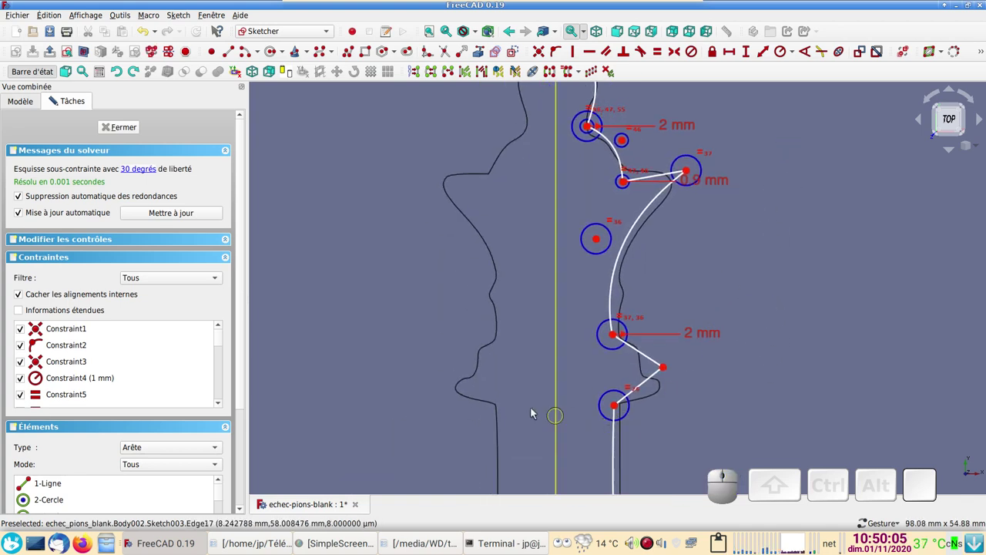
right_click(378, 388)
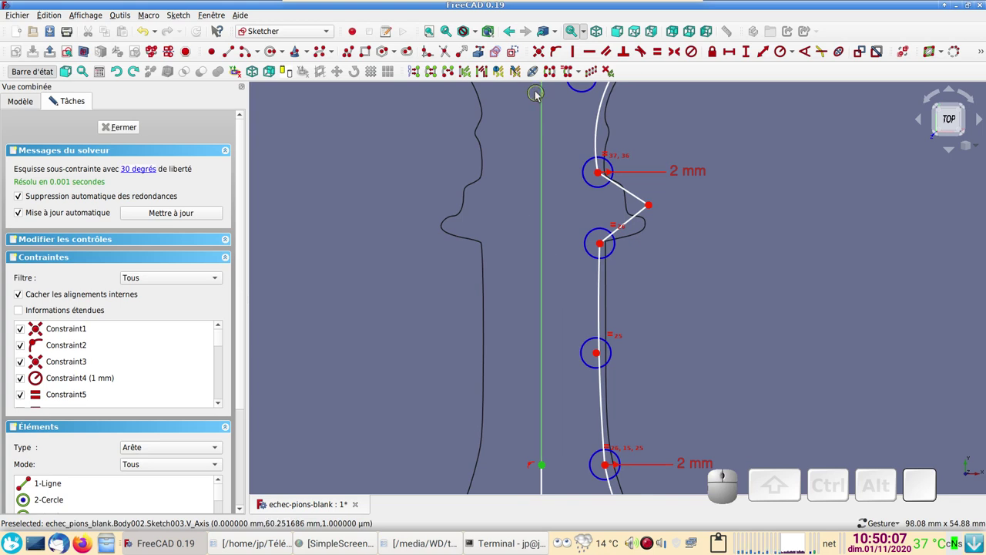
left_click(545, 56)
left_click(151, 31)
scroll("down", 3)
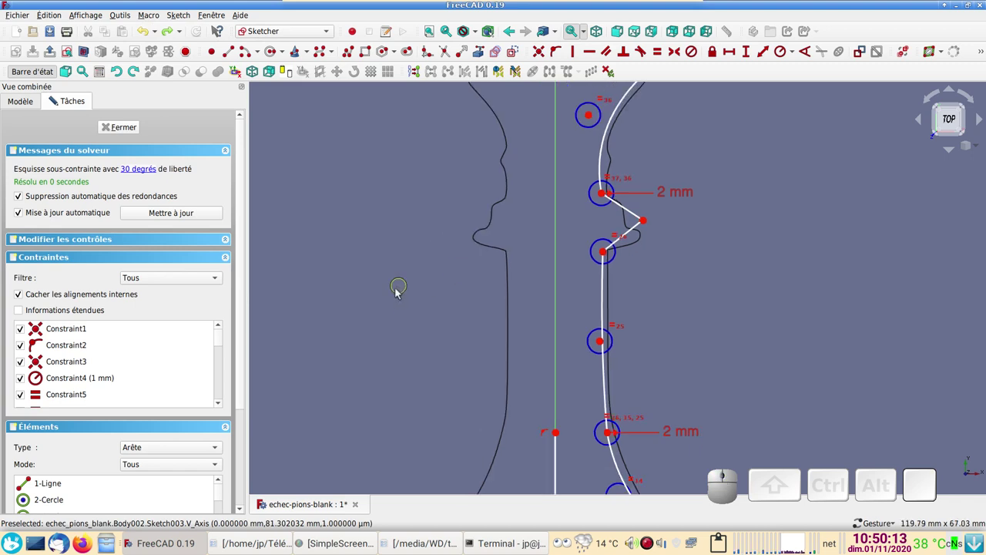
- Delete a stray sketch element near the base and resume the line tool
right_click(391, 312)
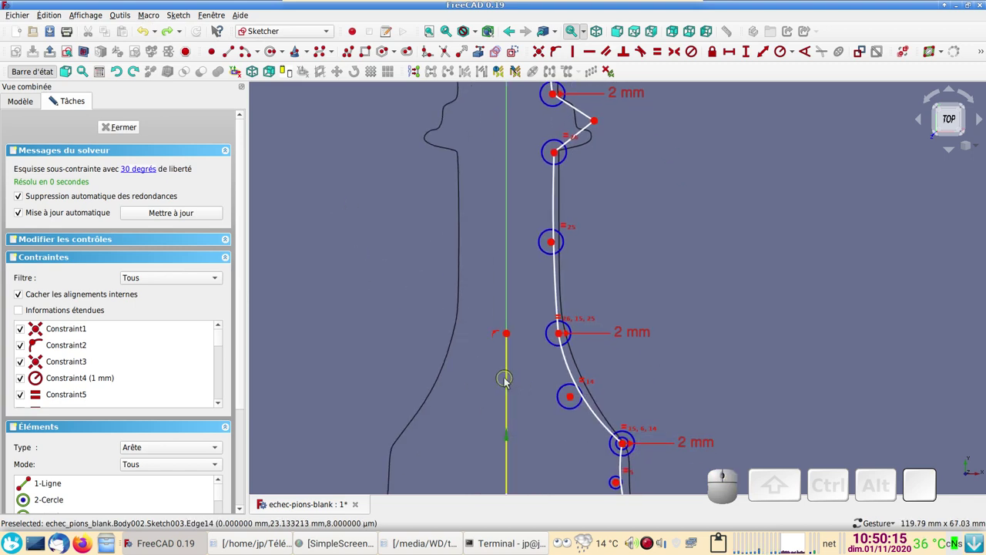
left_click(510, 382)
key("Delete")
scroll("down", 3)
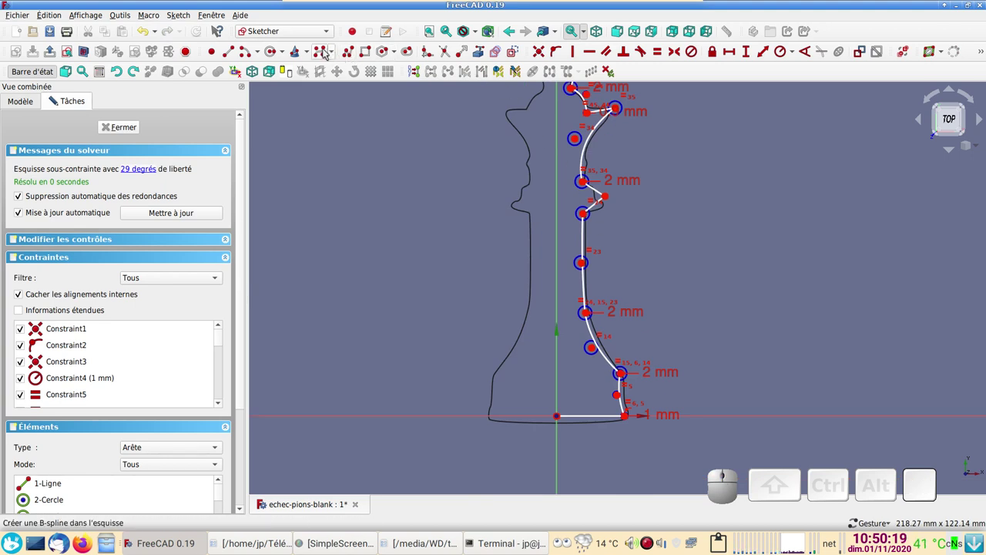
left_click(321, 52)
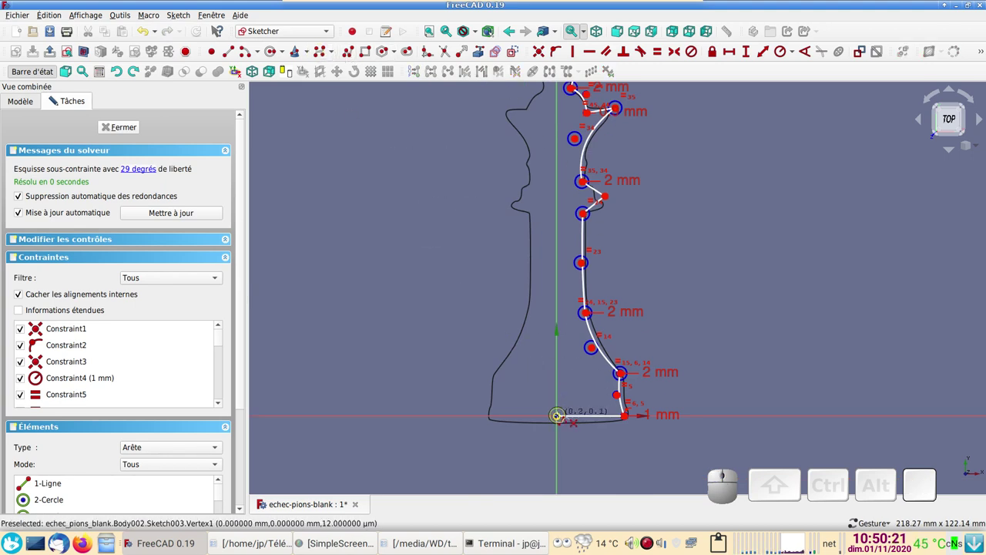
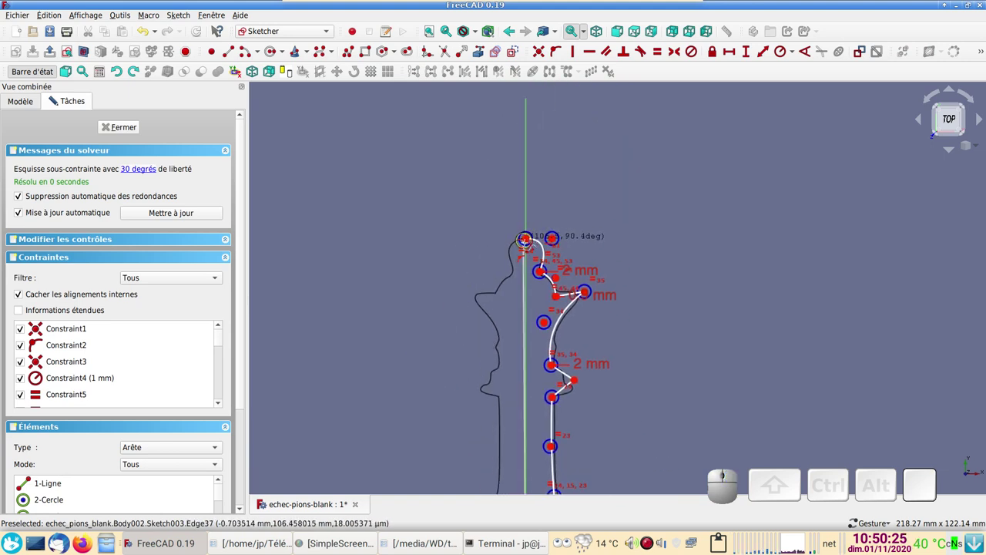
scroll("up", 3)
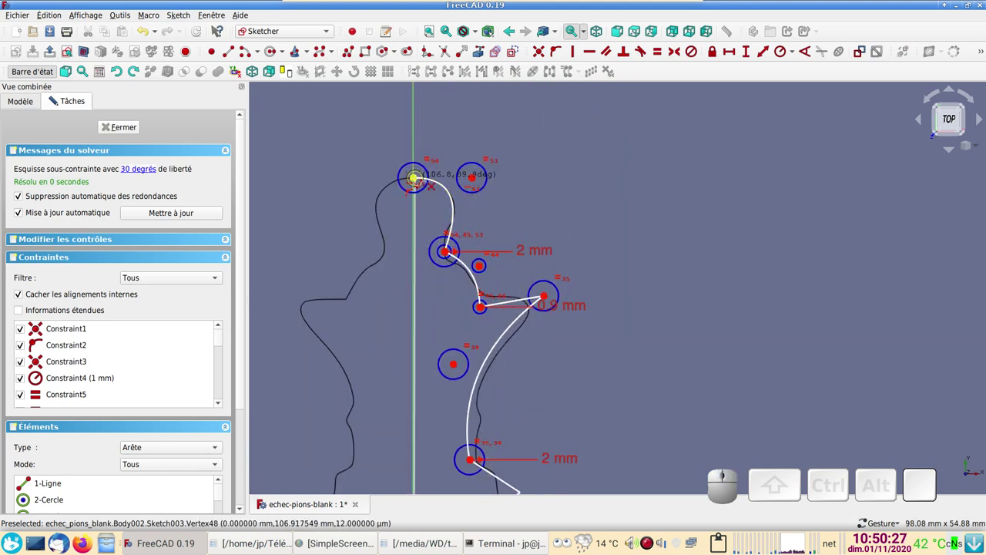
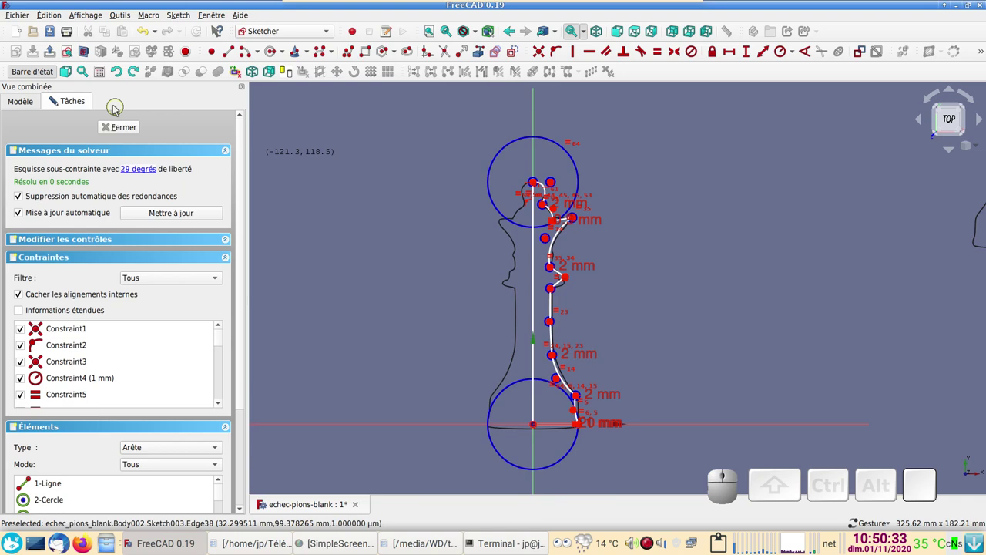
- Close Sketch003 and pick Part Design from the workbench list
left_click(127, 127)
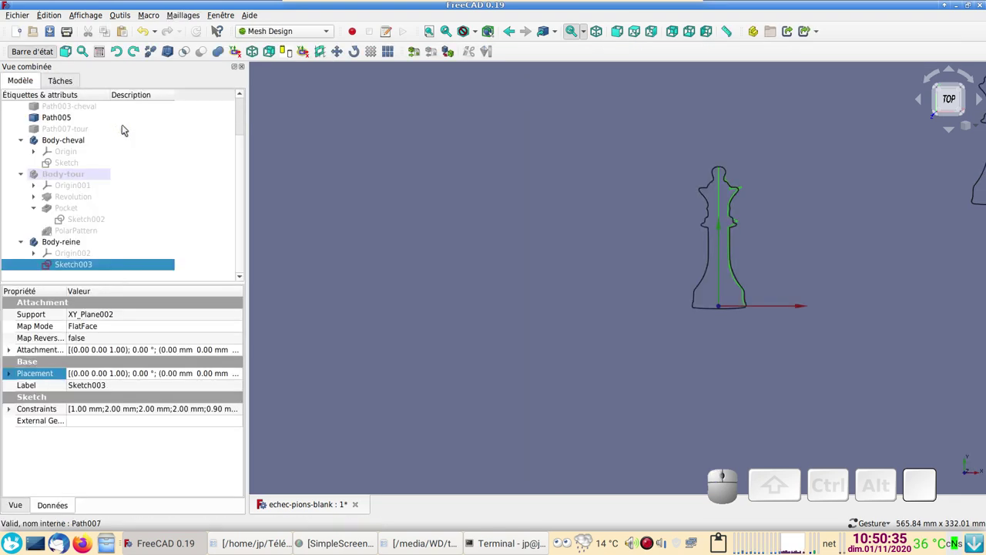
left_click_drag(500, 189, 334, 106)
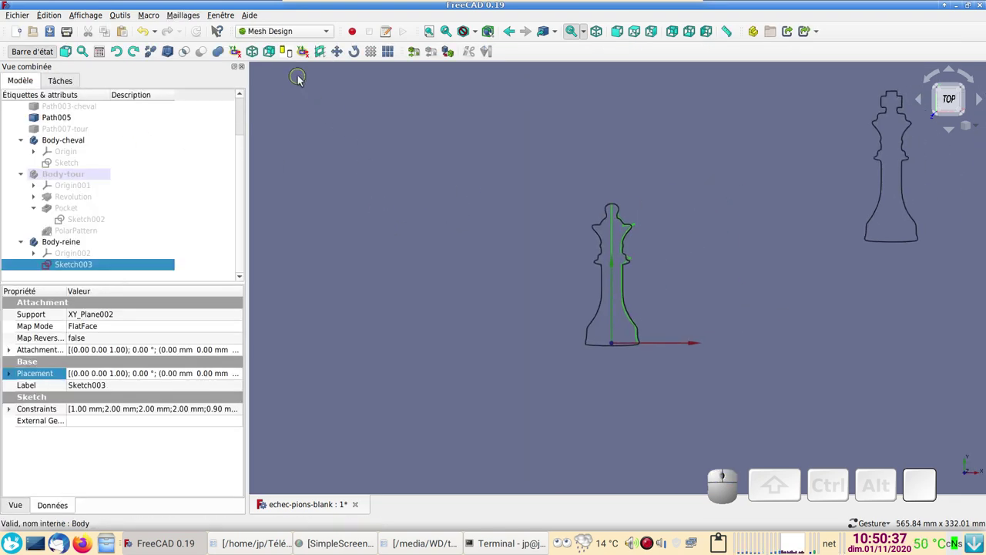
left_click(300, 35)
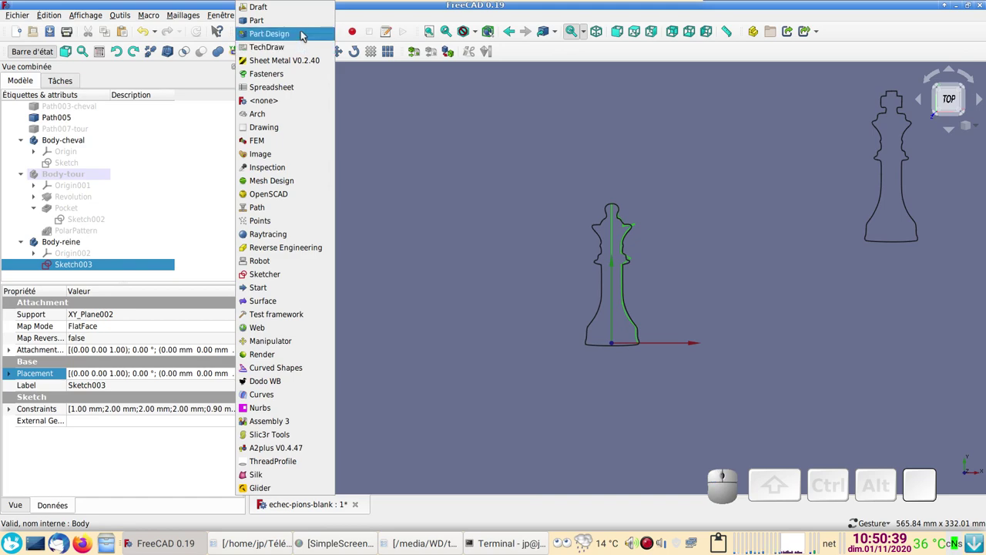
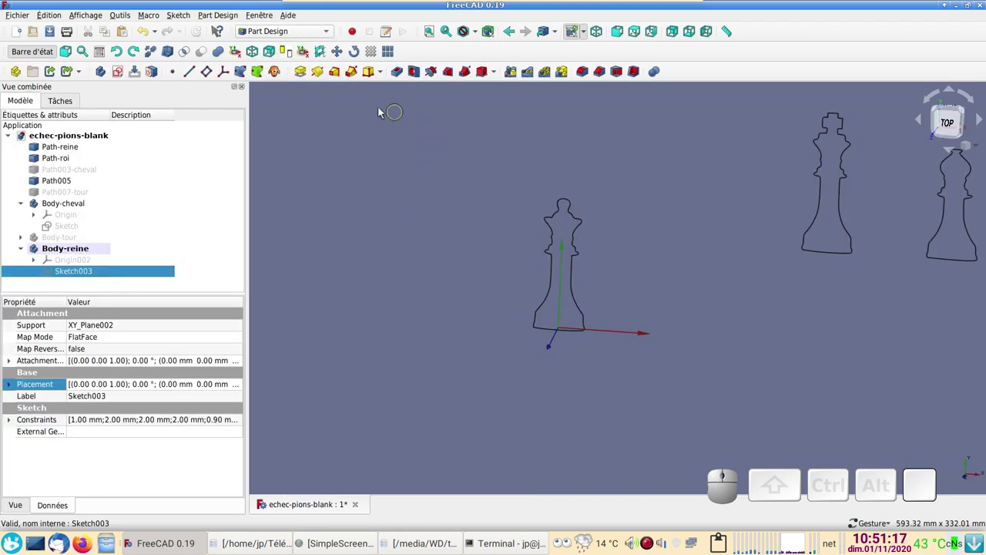
- Revolve Sketch003 360° around the vertical sketch axis into the solid Revolution002
left_click(322, 74)
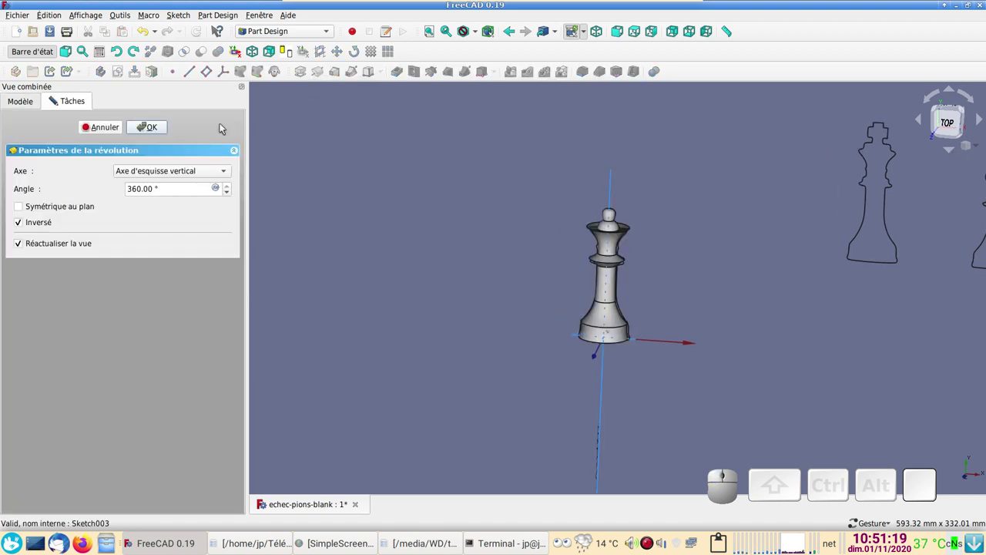
left_click(161, 127)
scroll("up", 3)
scroll("down", 3)
- Orbit the revolved queen to look down on its crown
key("2")
left_click_drag(531, 295, 630, 298)
scroll("down", 3)
left_click_drag(683, 305, 558, 224)
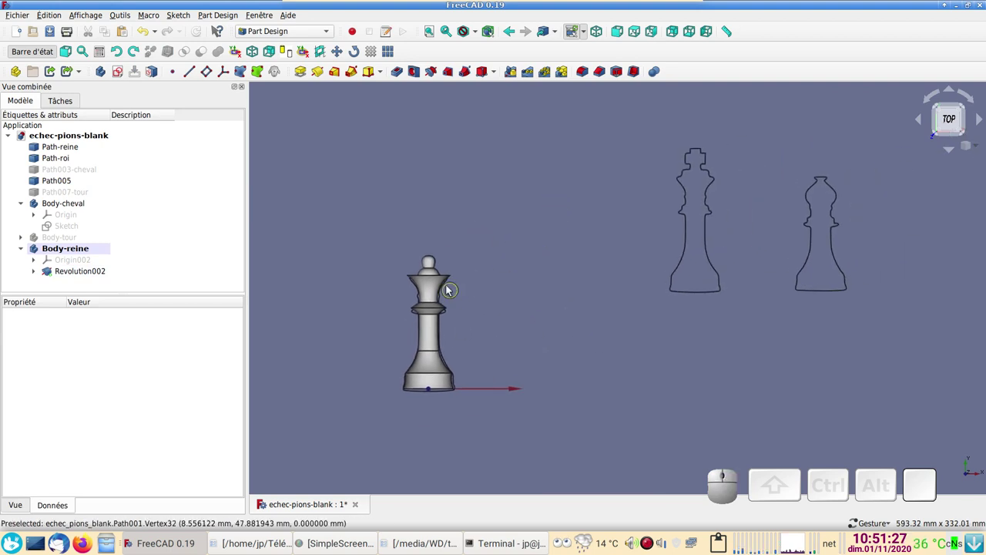
scroll("up", 3)
left_click_drag(523, 254, 672, 240)
left_click_drag(621, 228, 645, 303)
- Create a datum plane attached concentric to the crown's top edge of Revolution002
scroll("up", 3)
scroll("down", 3)
left_click_drag(670, 339, 574, 308)
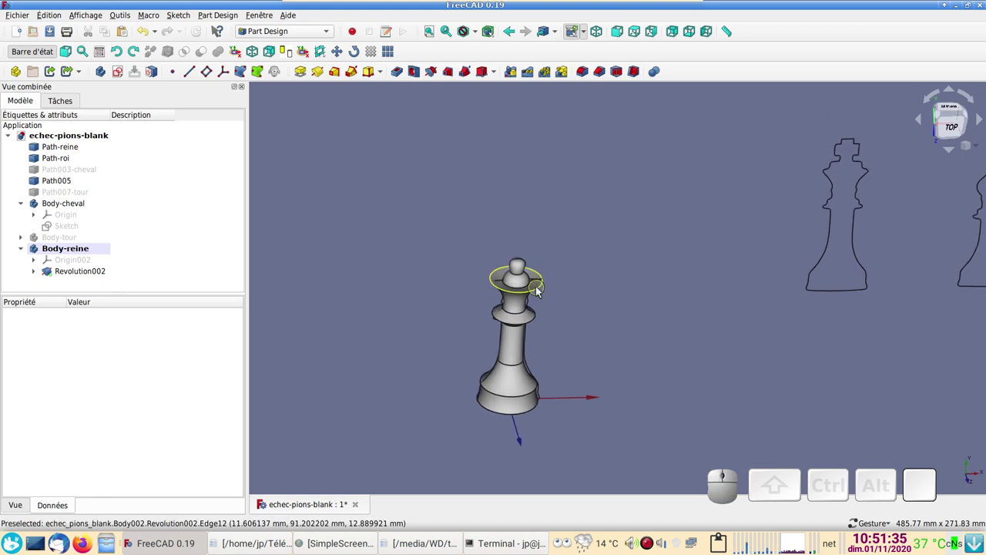
left_click(544, 292)
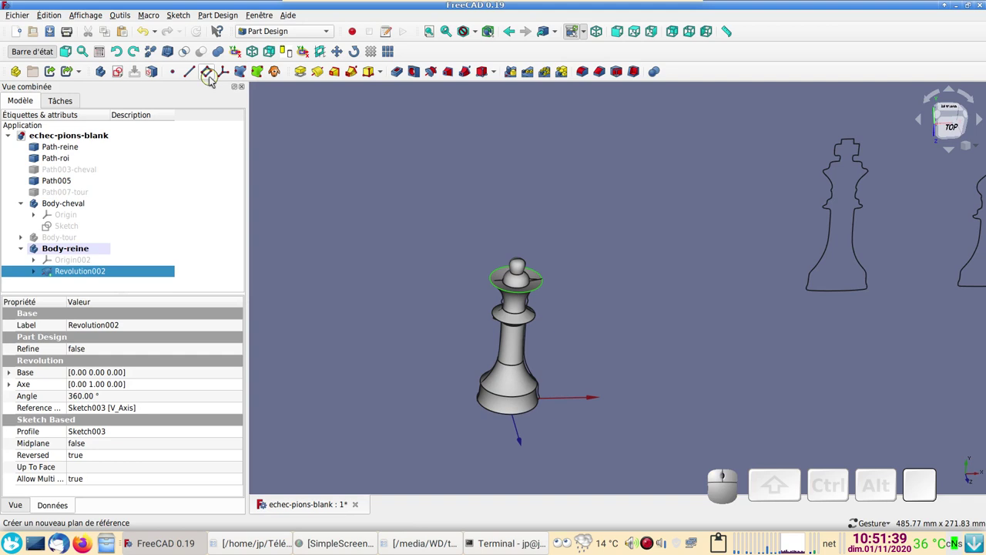
left_click(213, 76)
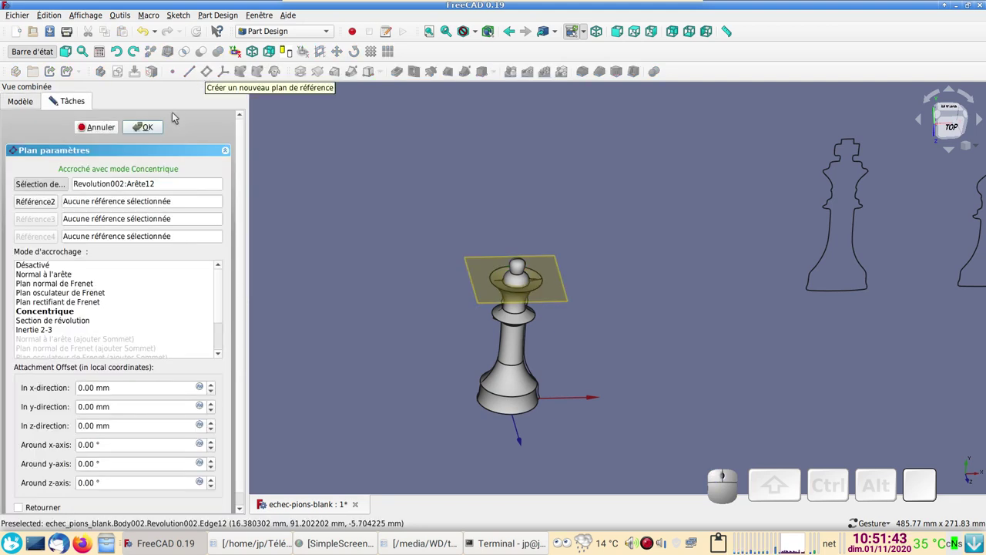
left_click(154, 131)
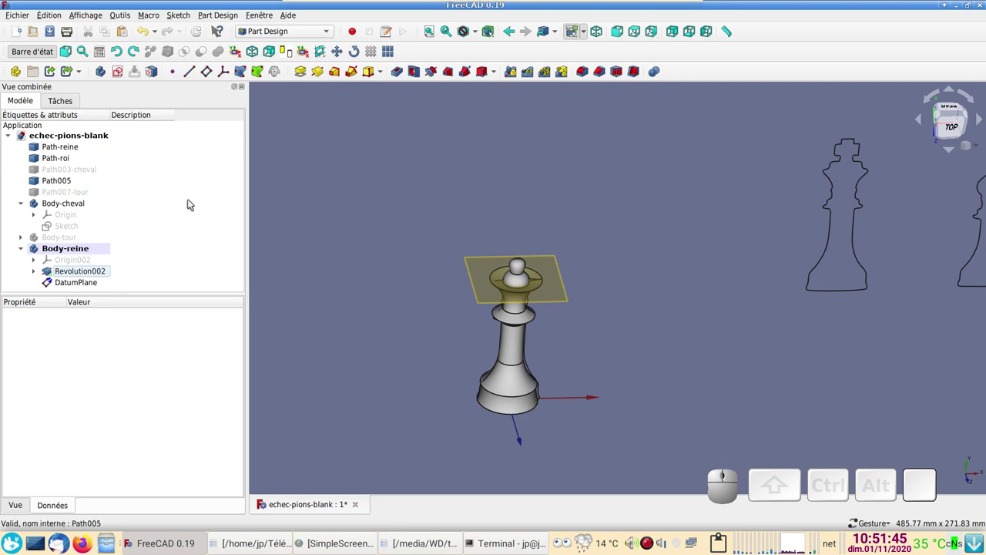
- Reopen the DatumPlane and tilt it 25° around its x-axis
scroll("down", 3)
left_click(93, 284)
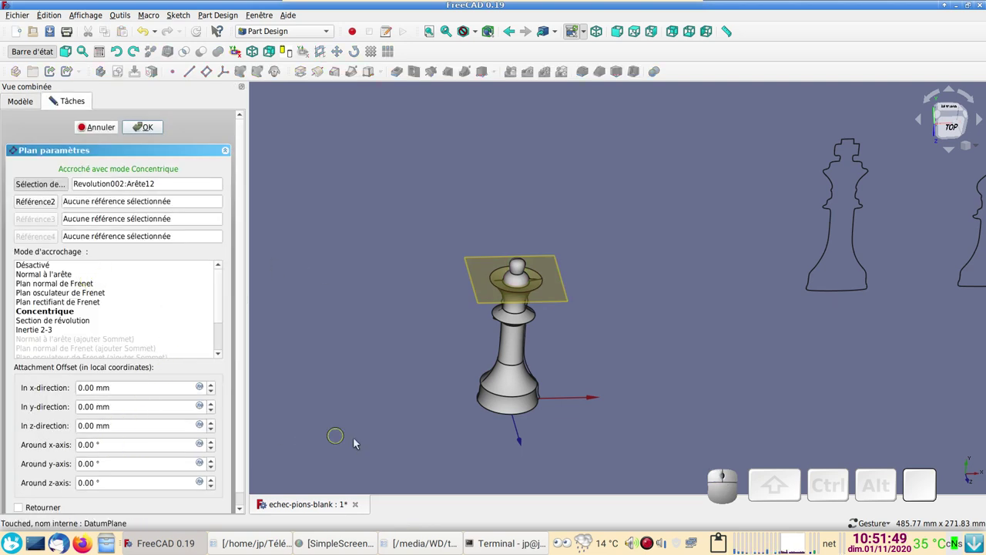
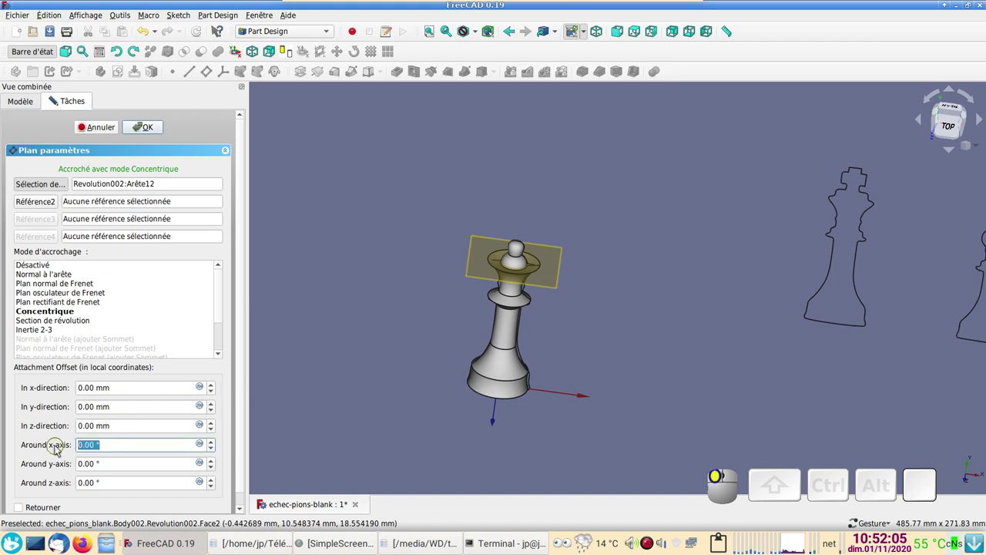
key("2")
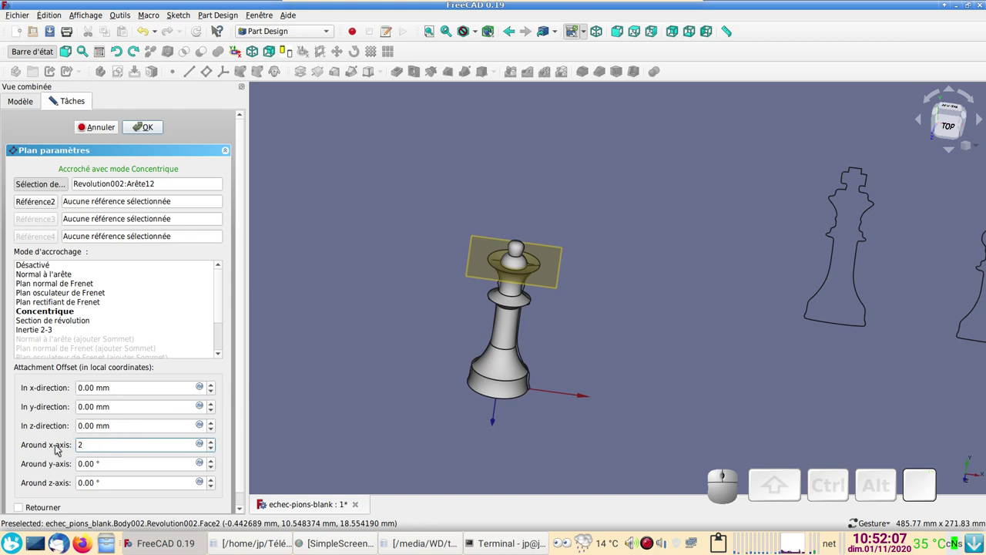
key("5")
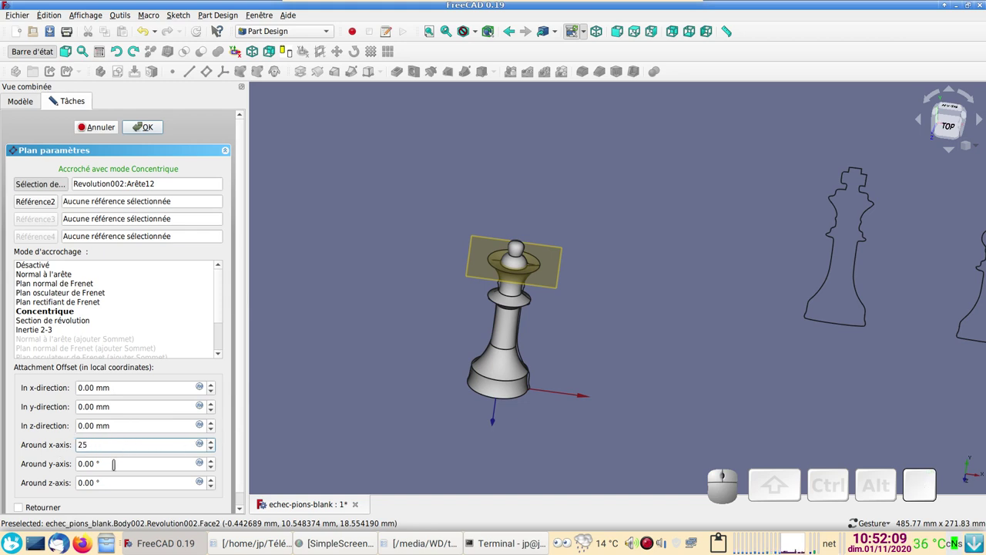
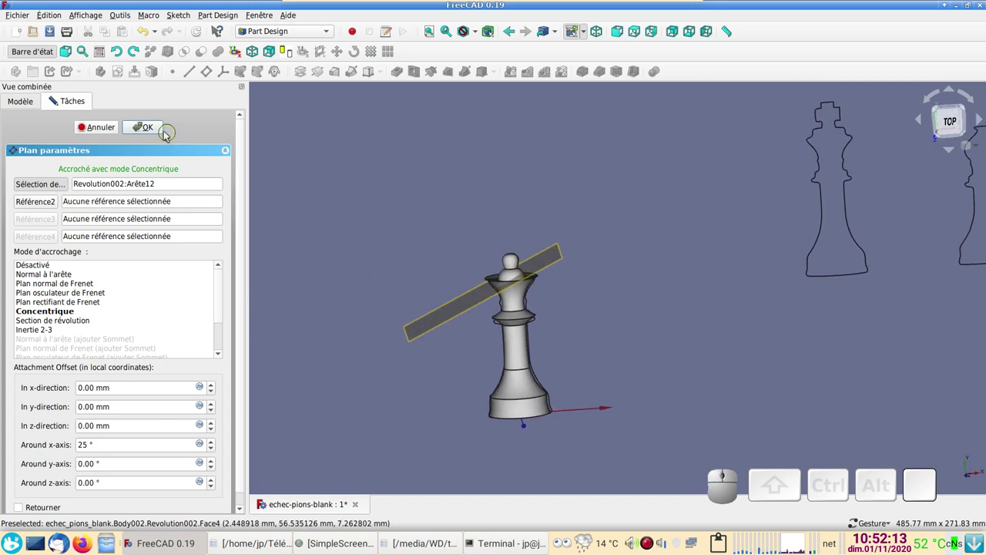
left_click(160, 130)
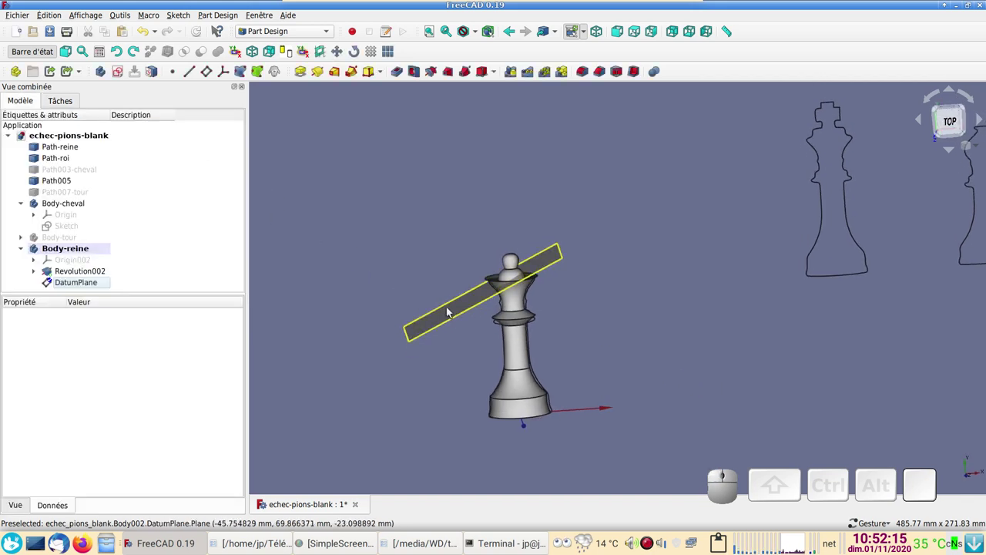
- Start a sketch on the datum plane, close it empty and delete it from the tree
left_click(472, 298)
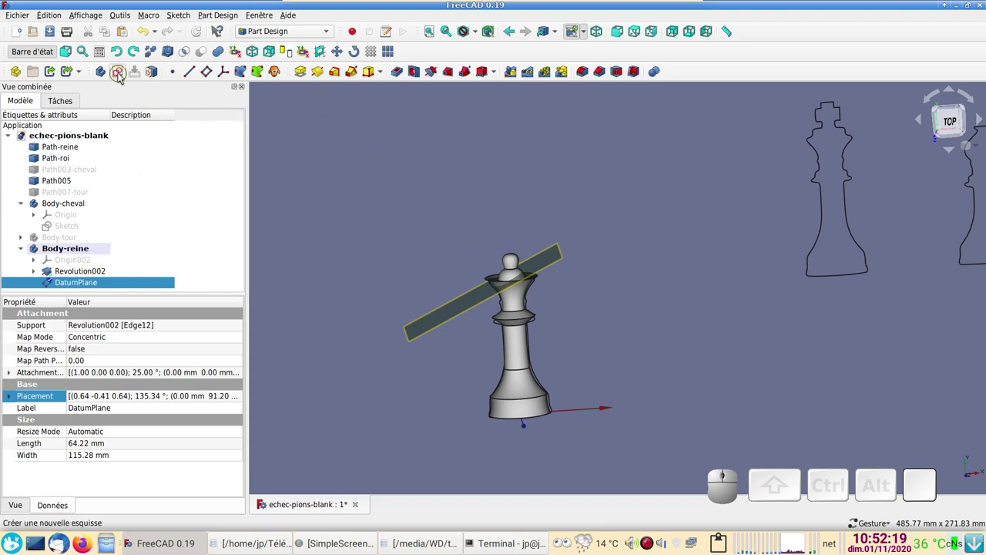
left_click(124, 77)
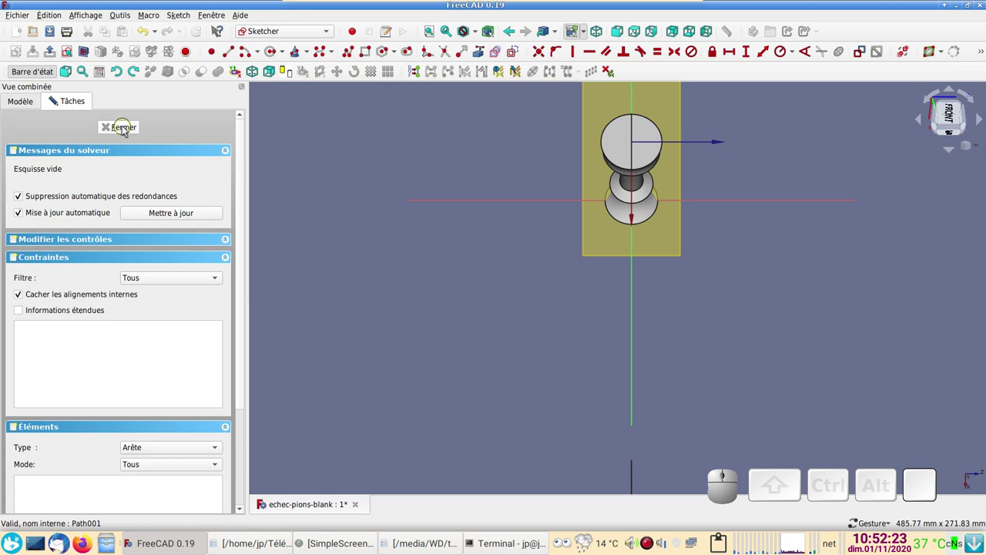
left_click(127, 127)
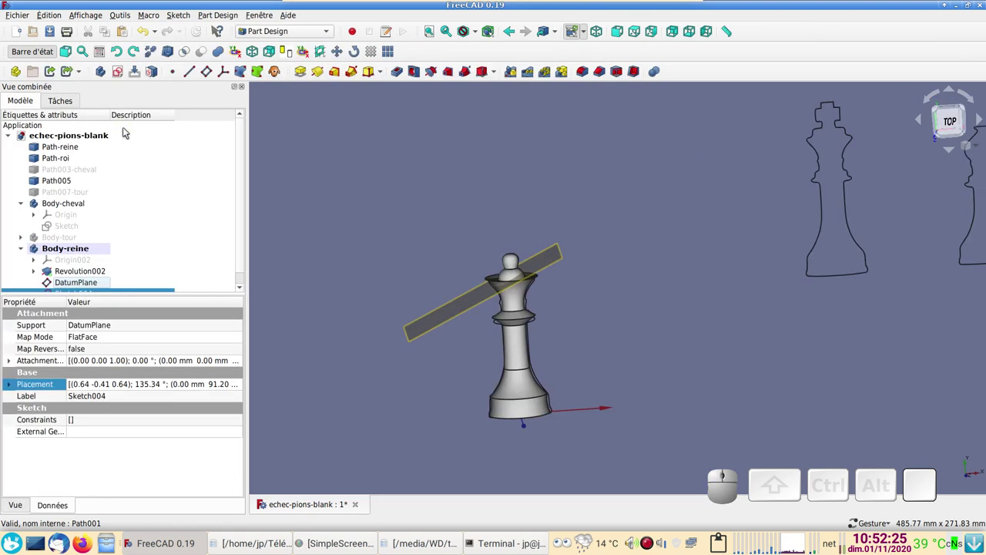
scroll("down", 3)
left_click(106, 275)
left_click(110, 126)
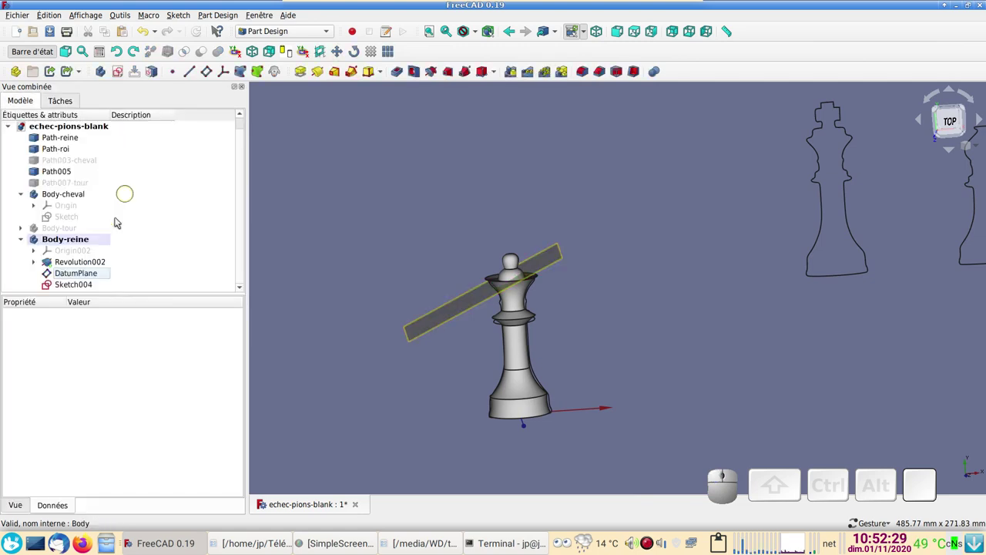
left_click(81, 286)
key("Delete")
- Reopen the DatumPlane, flip its orientation and confirm the 25° concentric attachment
left_click(80, 285)
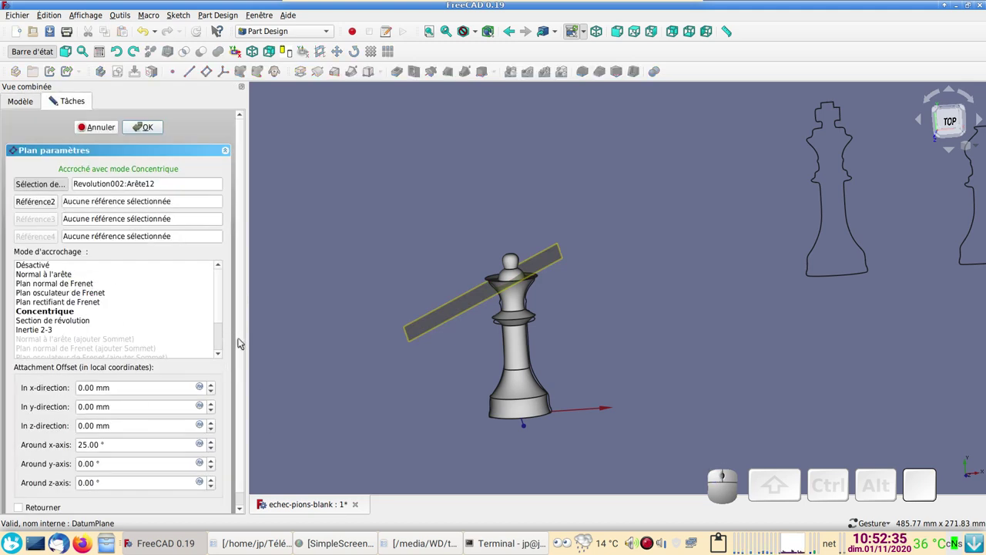
left_click_drag(244, 350, 50, 486)
left_click(27, 498)
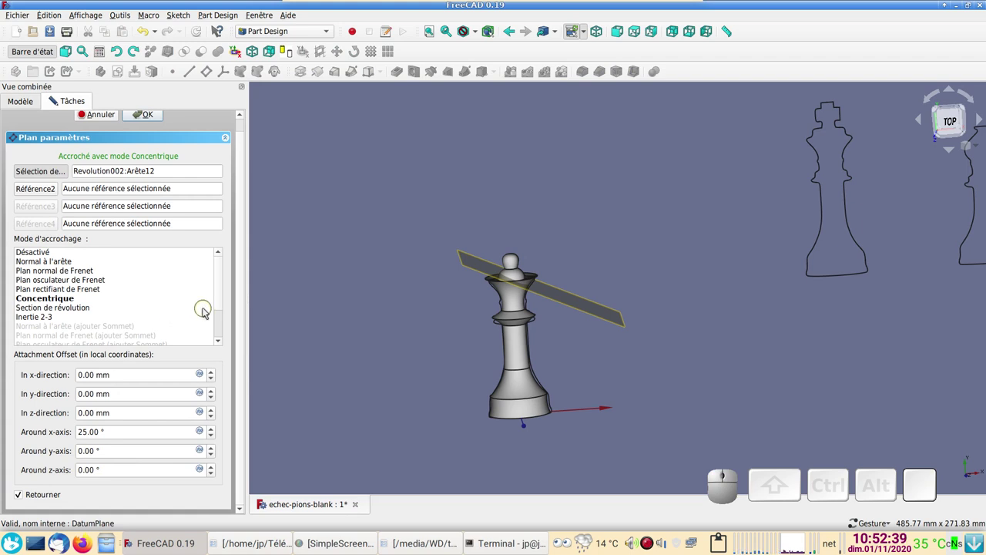
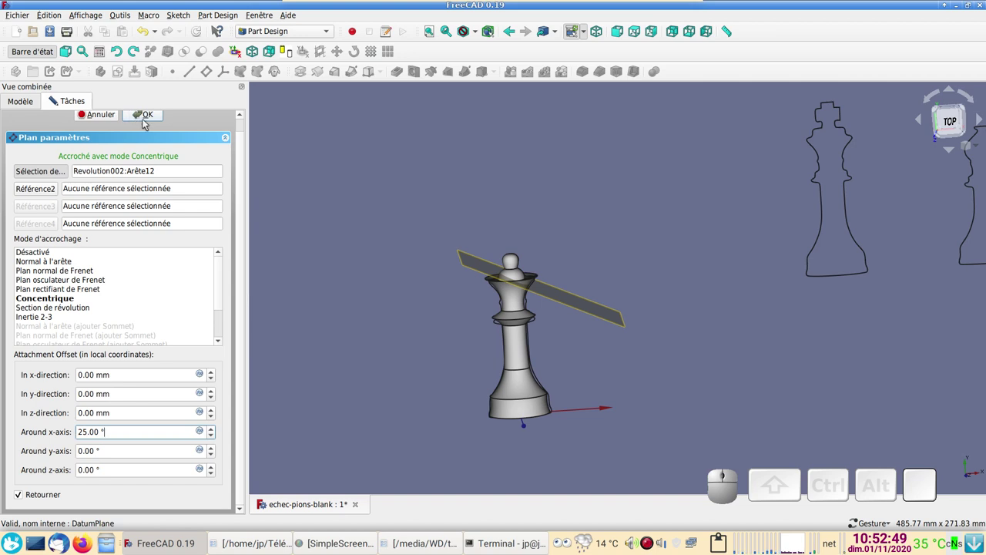
left_click(148, 122)
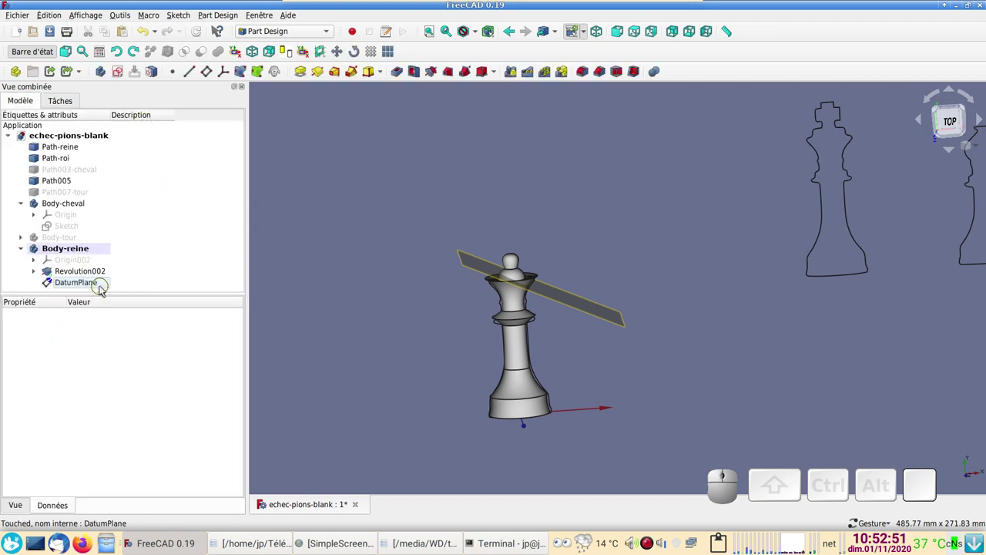
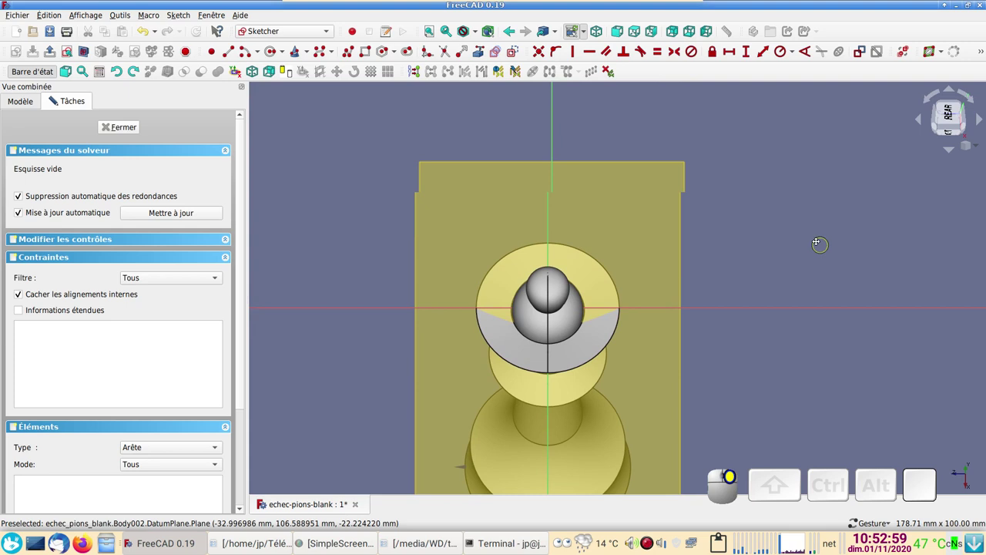
- Place a small circle on the tilted datum plane above the crown centre
scroll("up", 3)
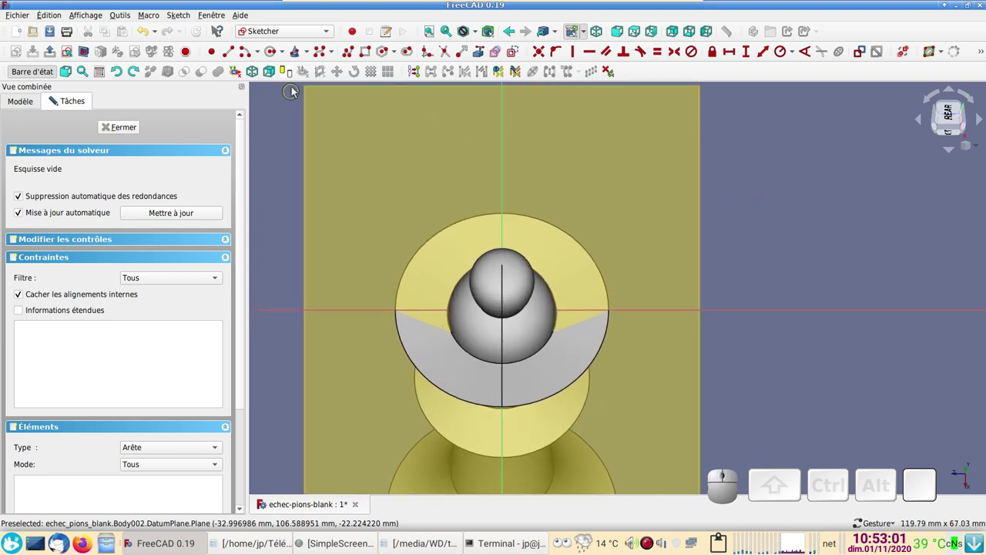
left_click(275, 55)
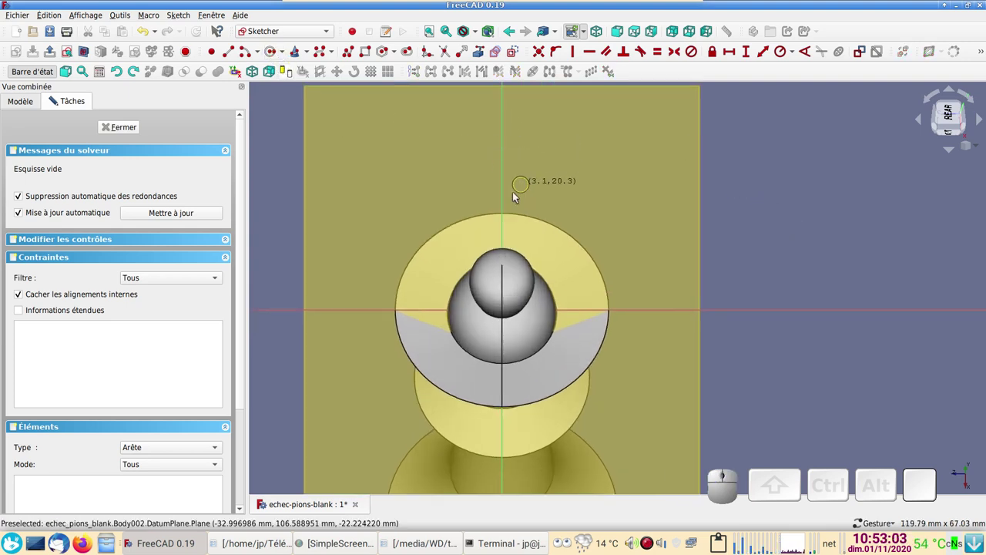
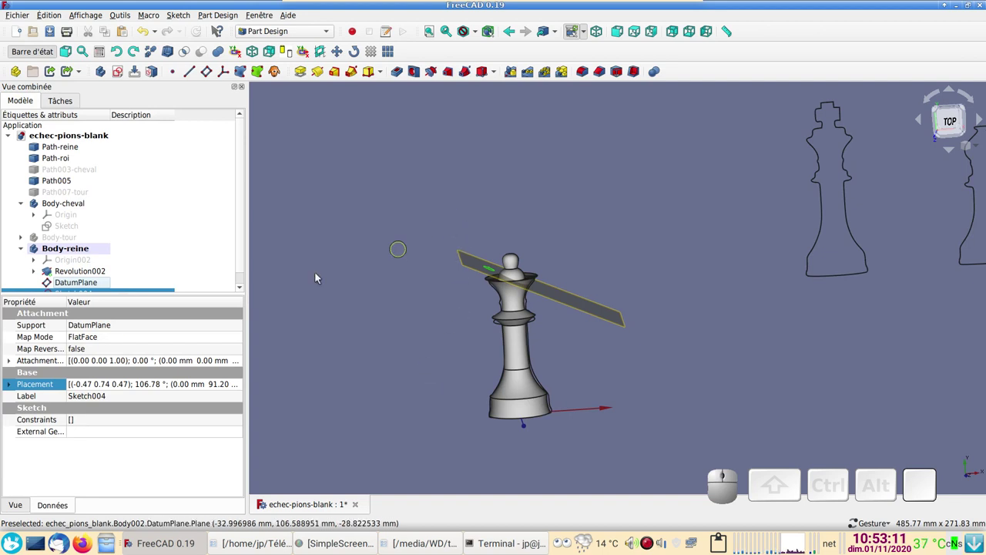
- Pocket the circle sketch Through all, keeping the cut direction unreversed after checking it
left_click(402, 72)
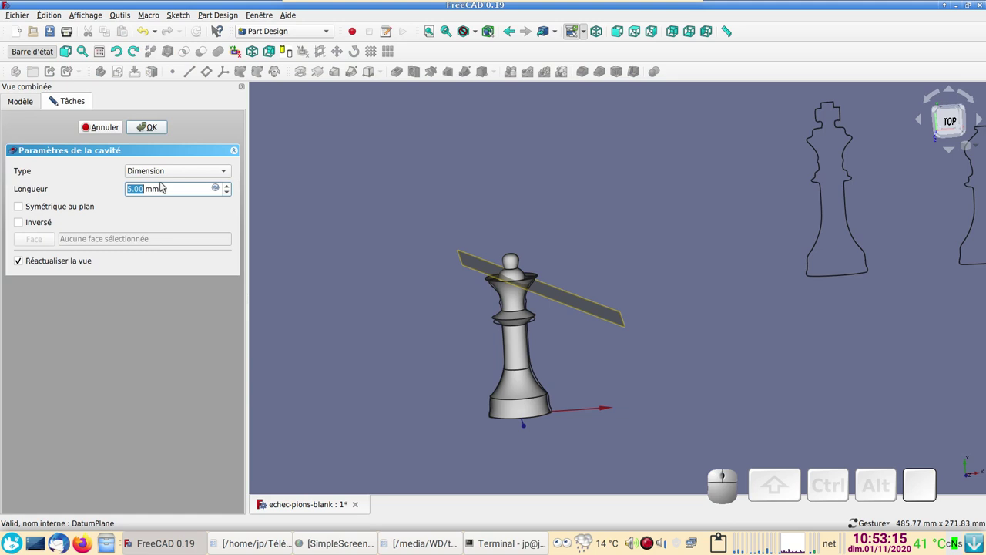
left_click(177, 172)
left_click(181, 187)
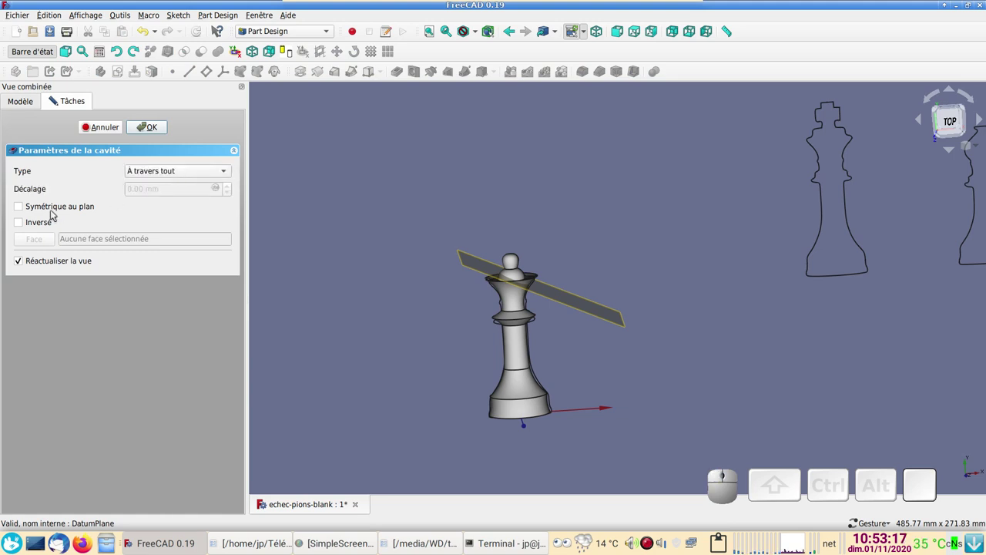
left_click(27, 227)
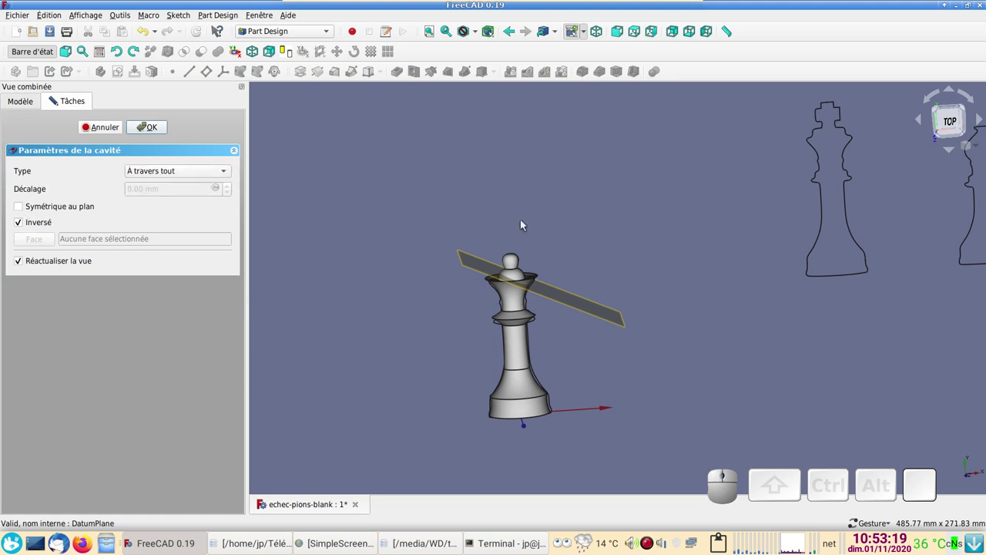
left_click_drag(529, 230, 152, 237)
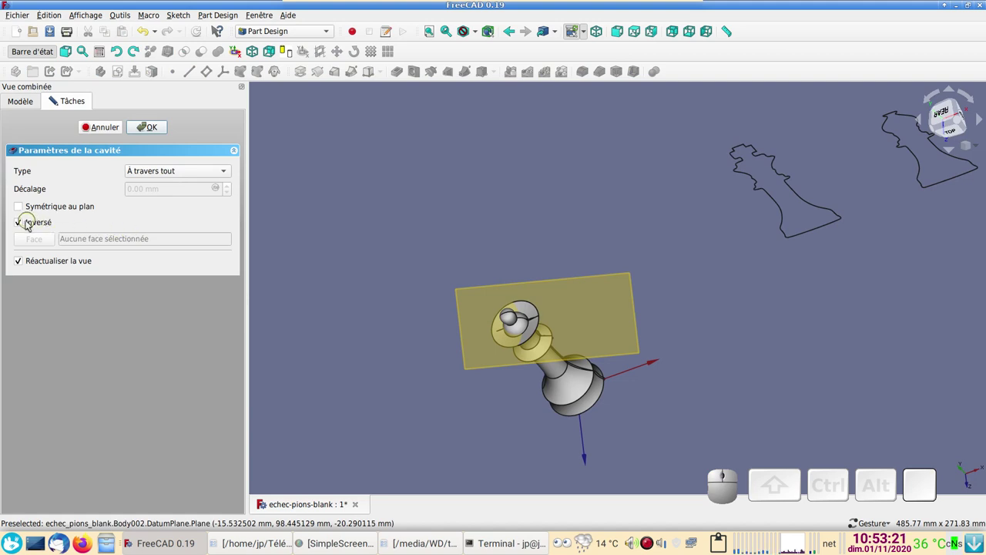
left_click(25, 223)
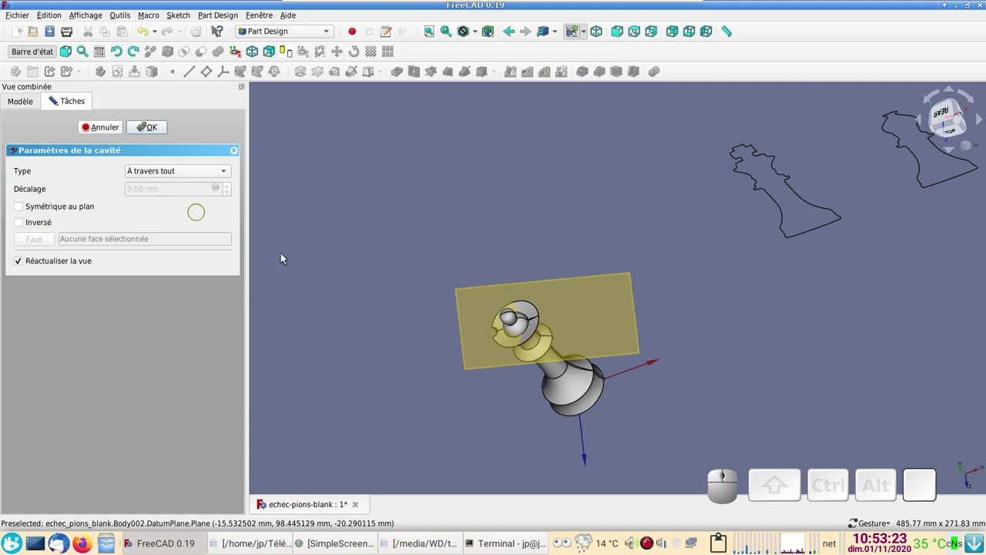
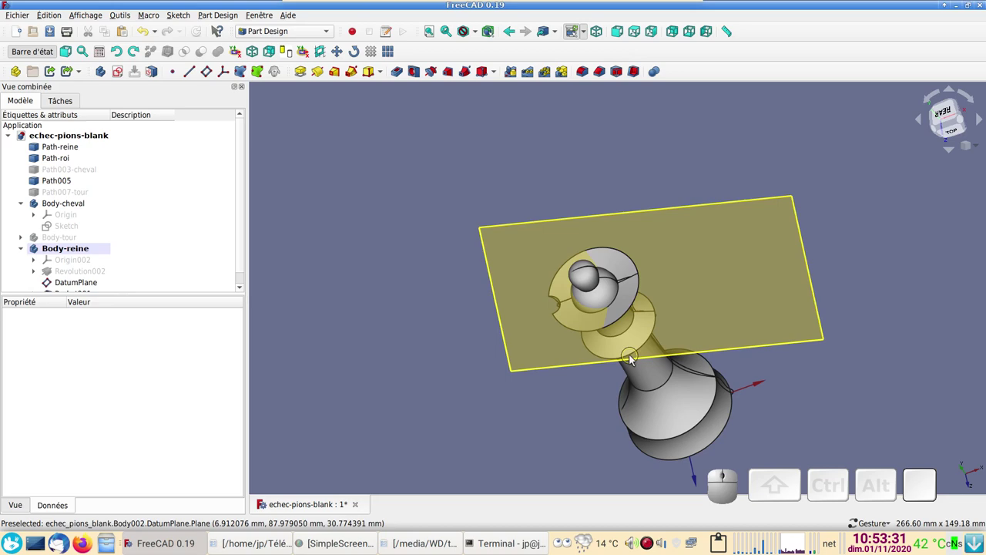
- Inspect the single notch in the crown rim from the rear and select Pocket001
key("2")
key("1")
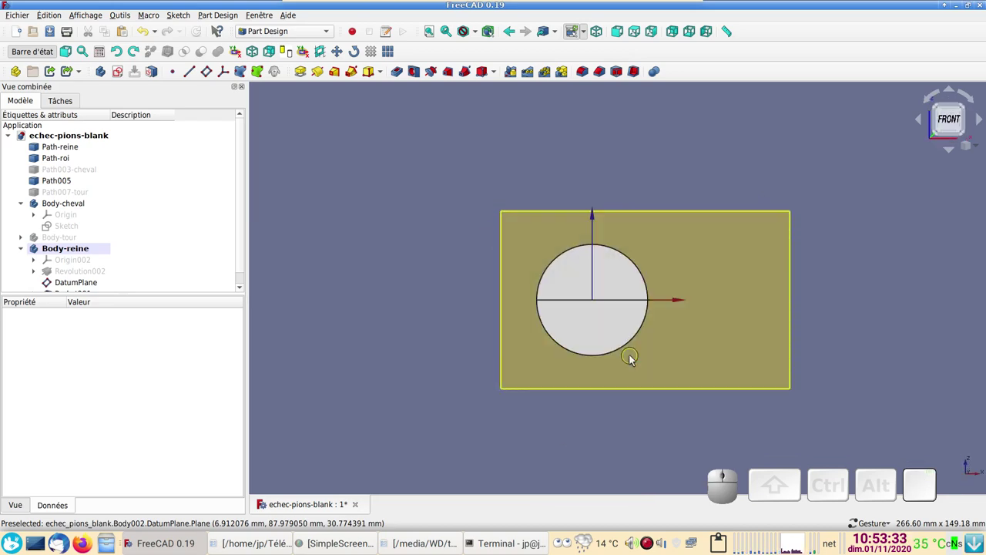
key("KP_4")
scroll("up", 3)
right_click(954, 343)
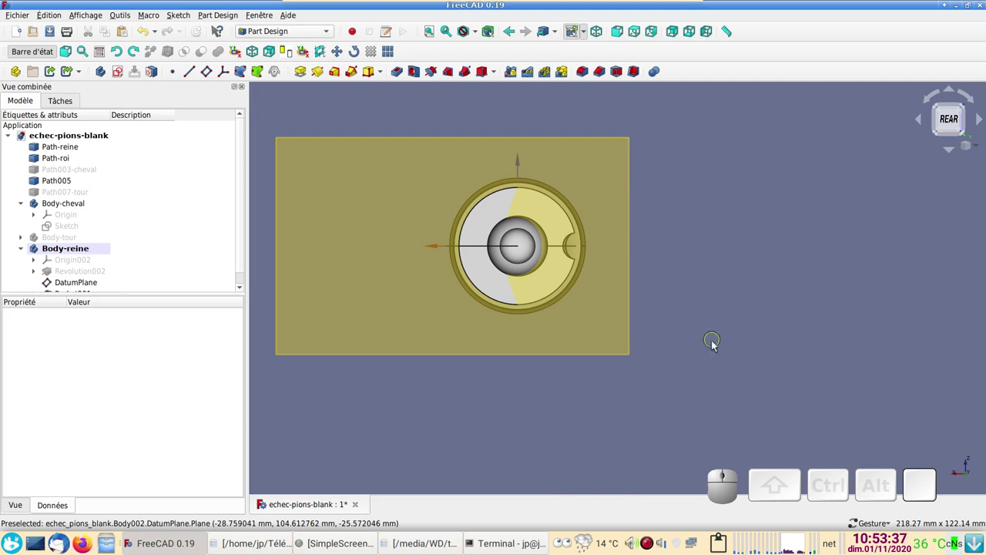
scroll("up", 3)
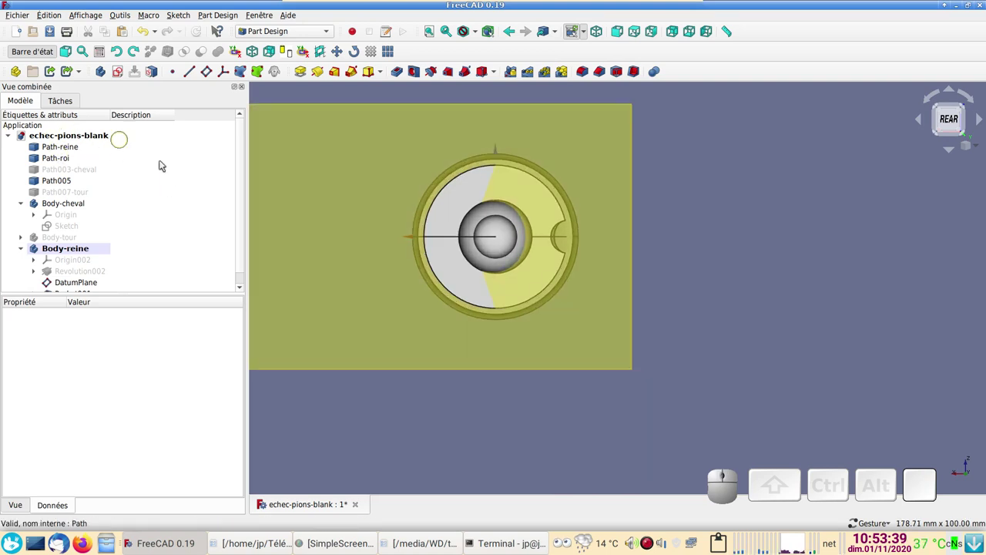
scroll("down", 3)
left_click(81, 288)
left_click_drag(537, 413, 342, 351)
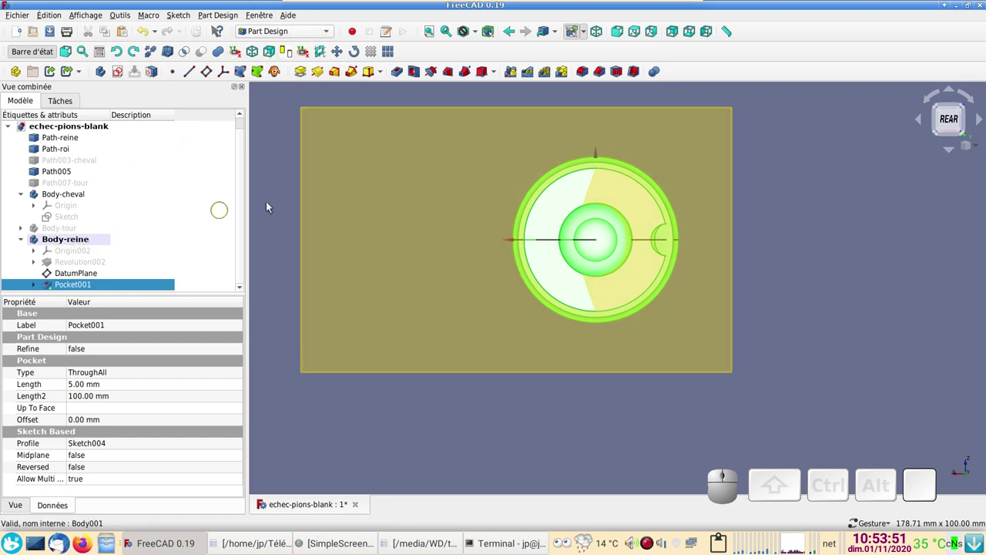
- Polar-pattern Pocket001 about the Y axis so the notch repeats around the crown
left_click(552, 76)
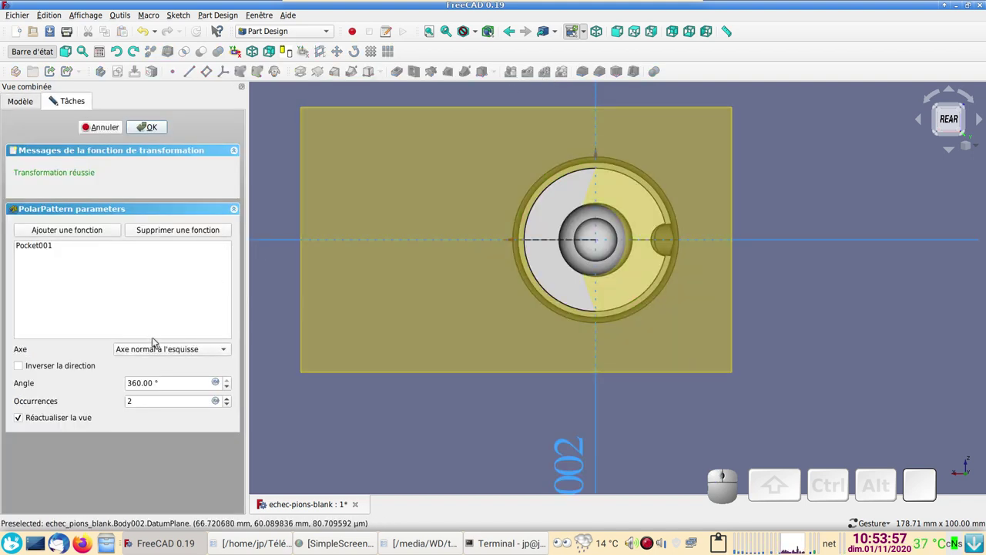
left_click(167, 352)
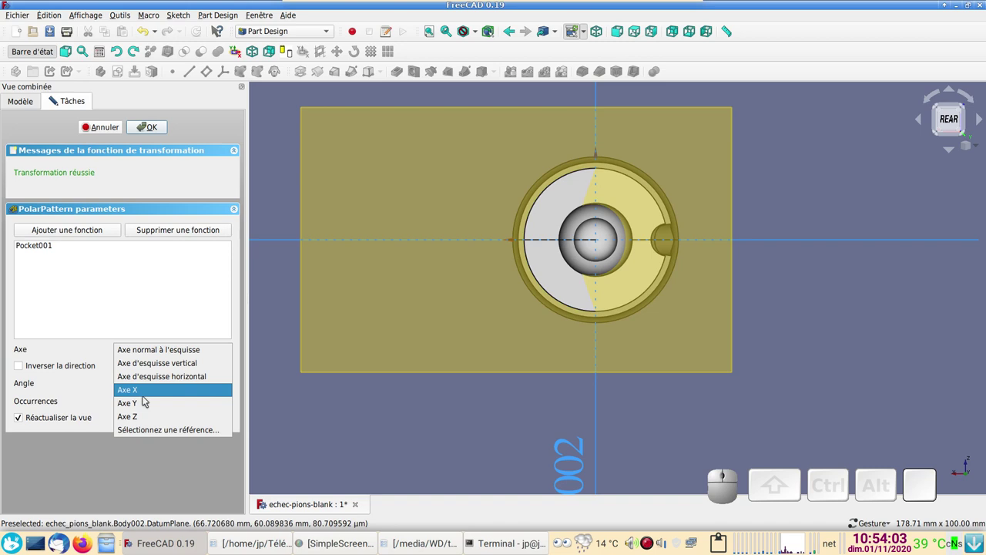
left_click(144, 404)
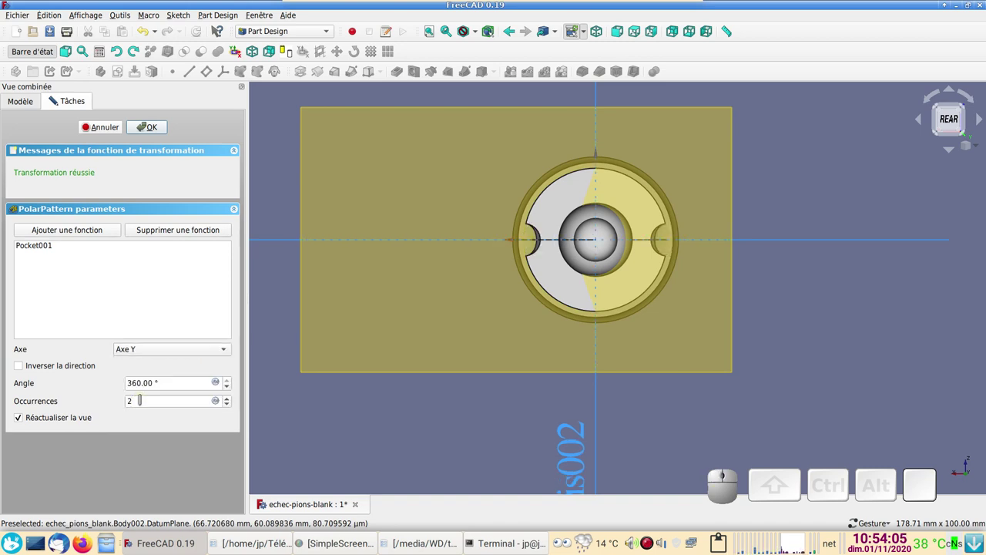
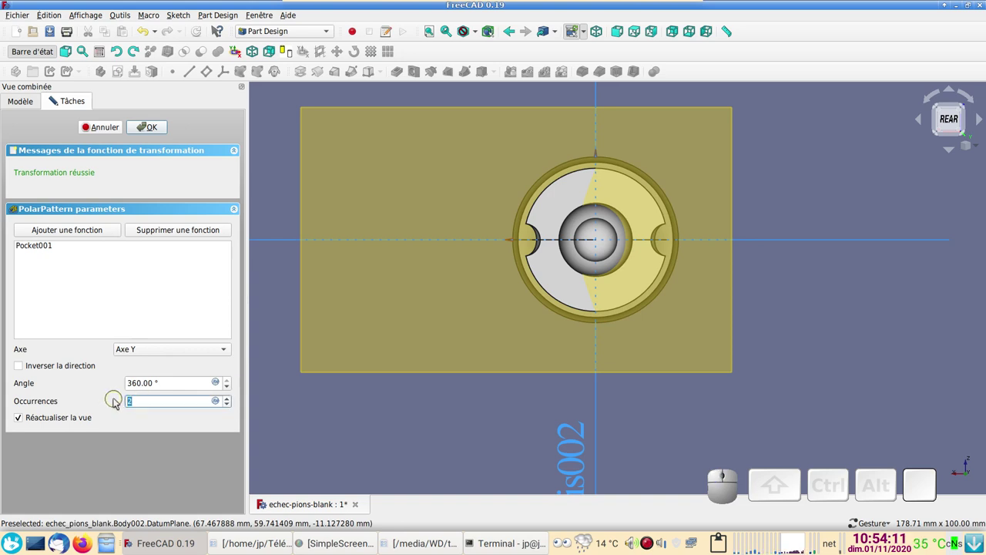
key("Return")
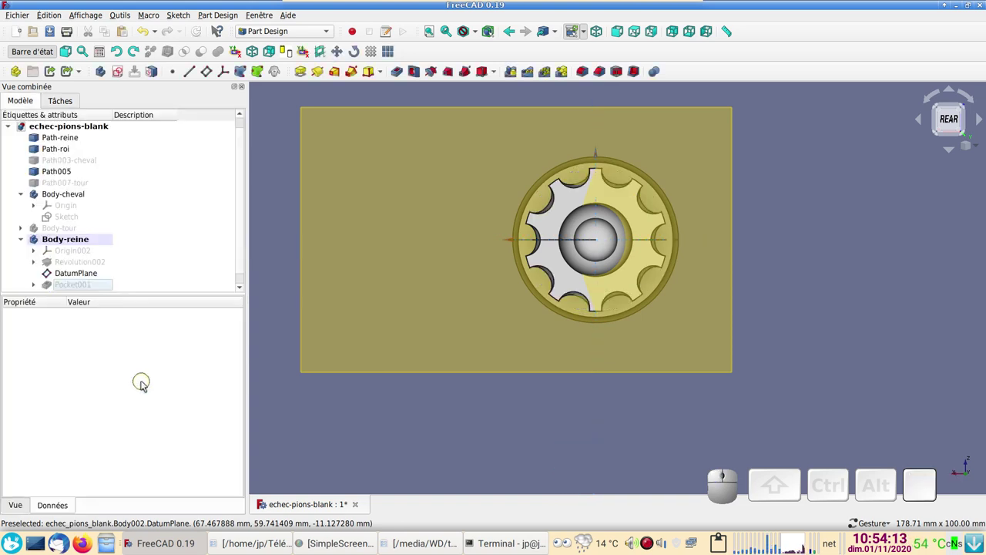
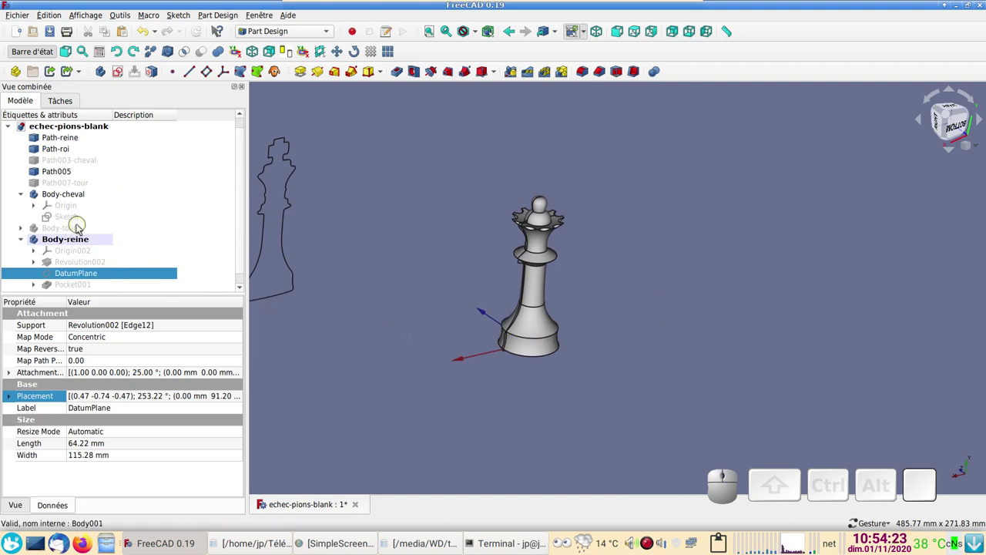
- Hide DatumPlane so the finished queen stands alone
left_click(82, 229)
key("space")
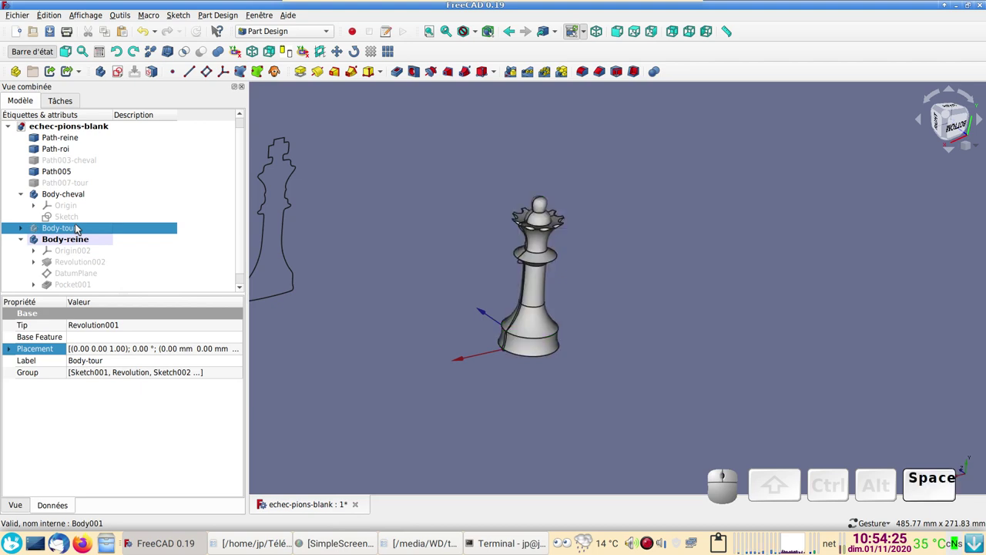
left_click_drag(745, 361, 262, 281)
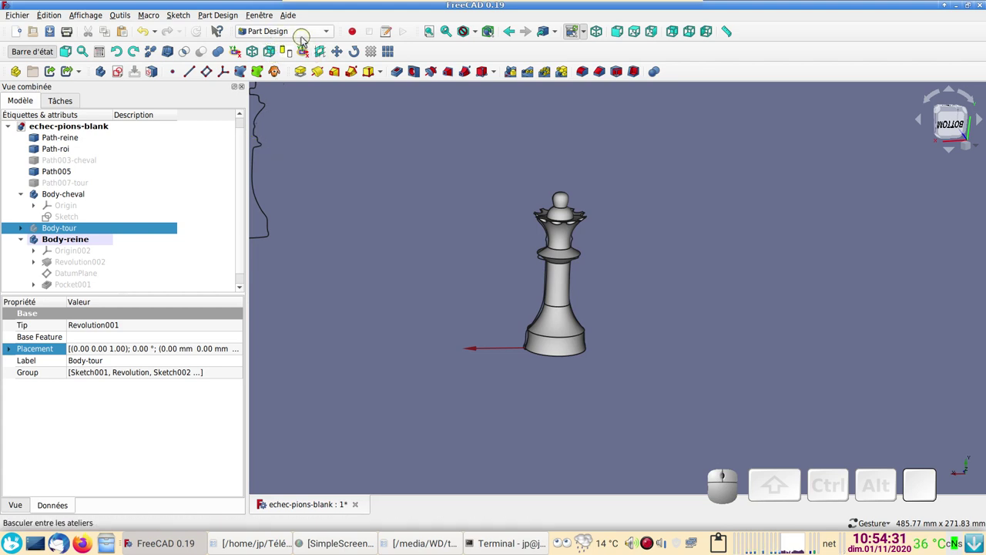
- Orbit around the queen to inspect the notched crown from several angles
left_click(305, 34)
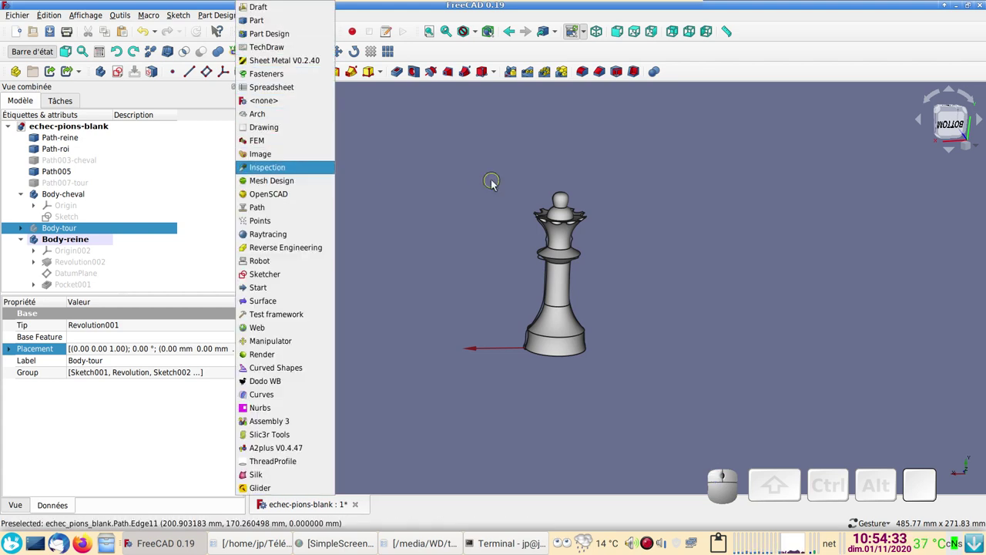
right_click(496, 176)
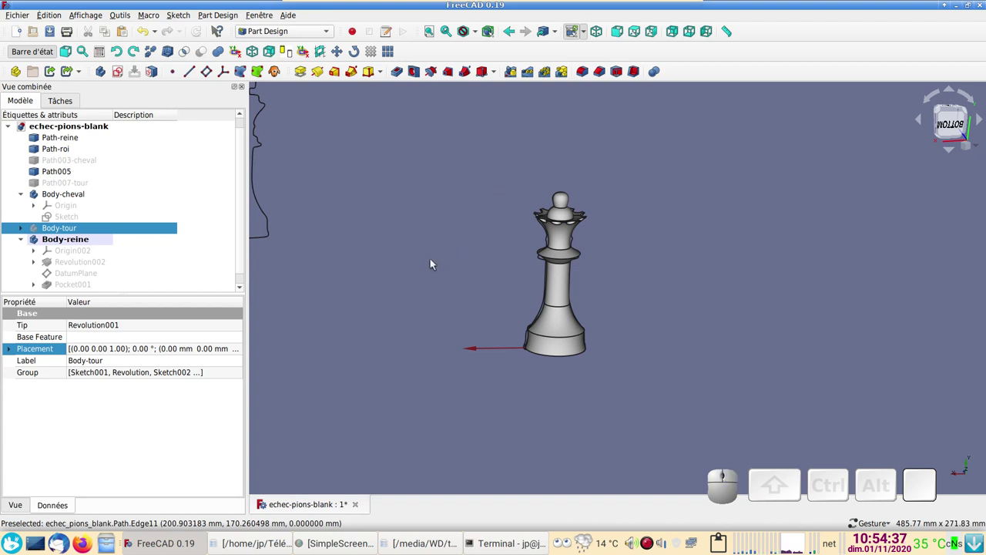
scroll("down", 3)
left_click_drag(578, 395, 559, 400)
scroll("down", 3)
left_click_drag(630, 345, 576, 381)
scroll("up", 3)
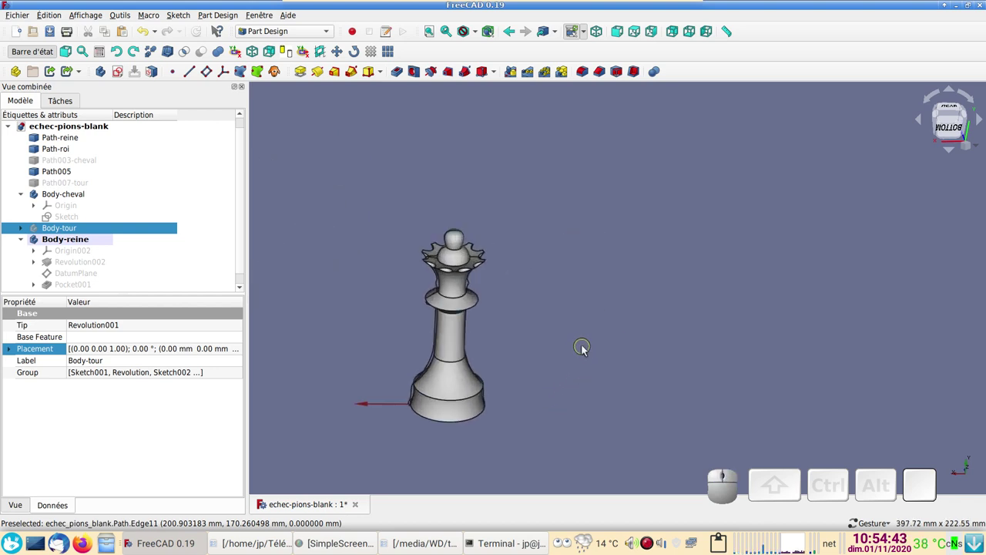
right_click(564, 338)
right_click(652, 544)
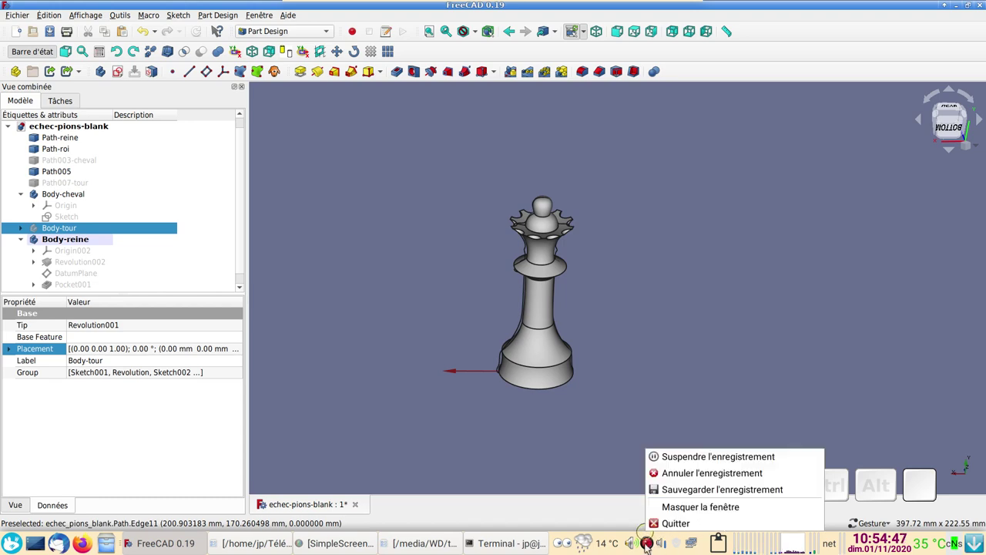